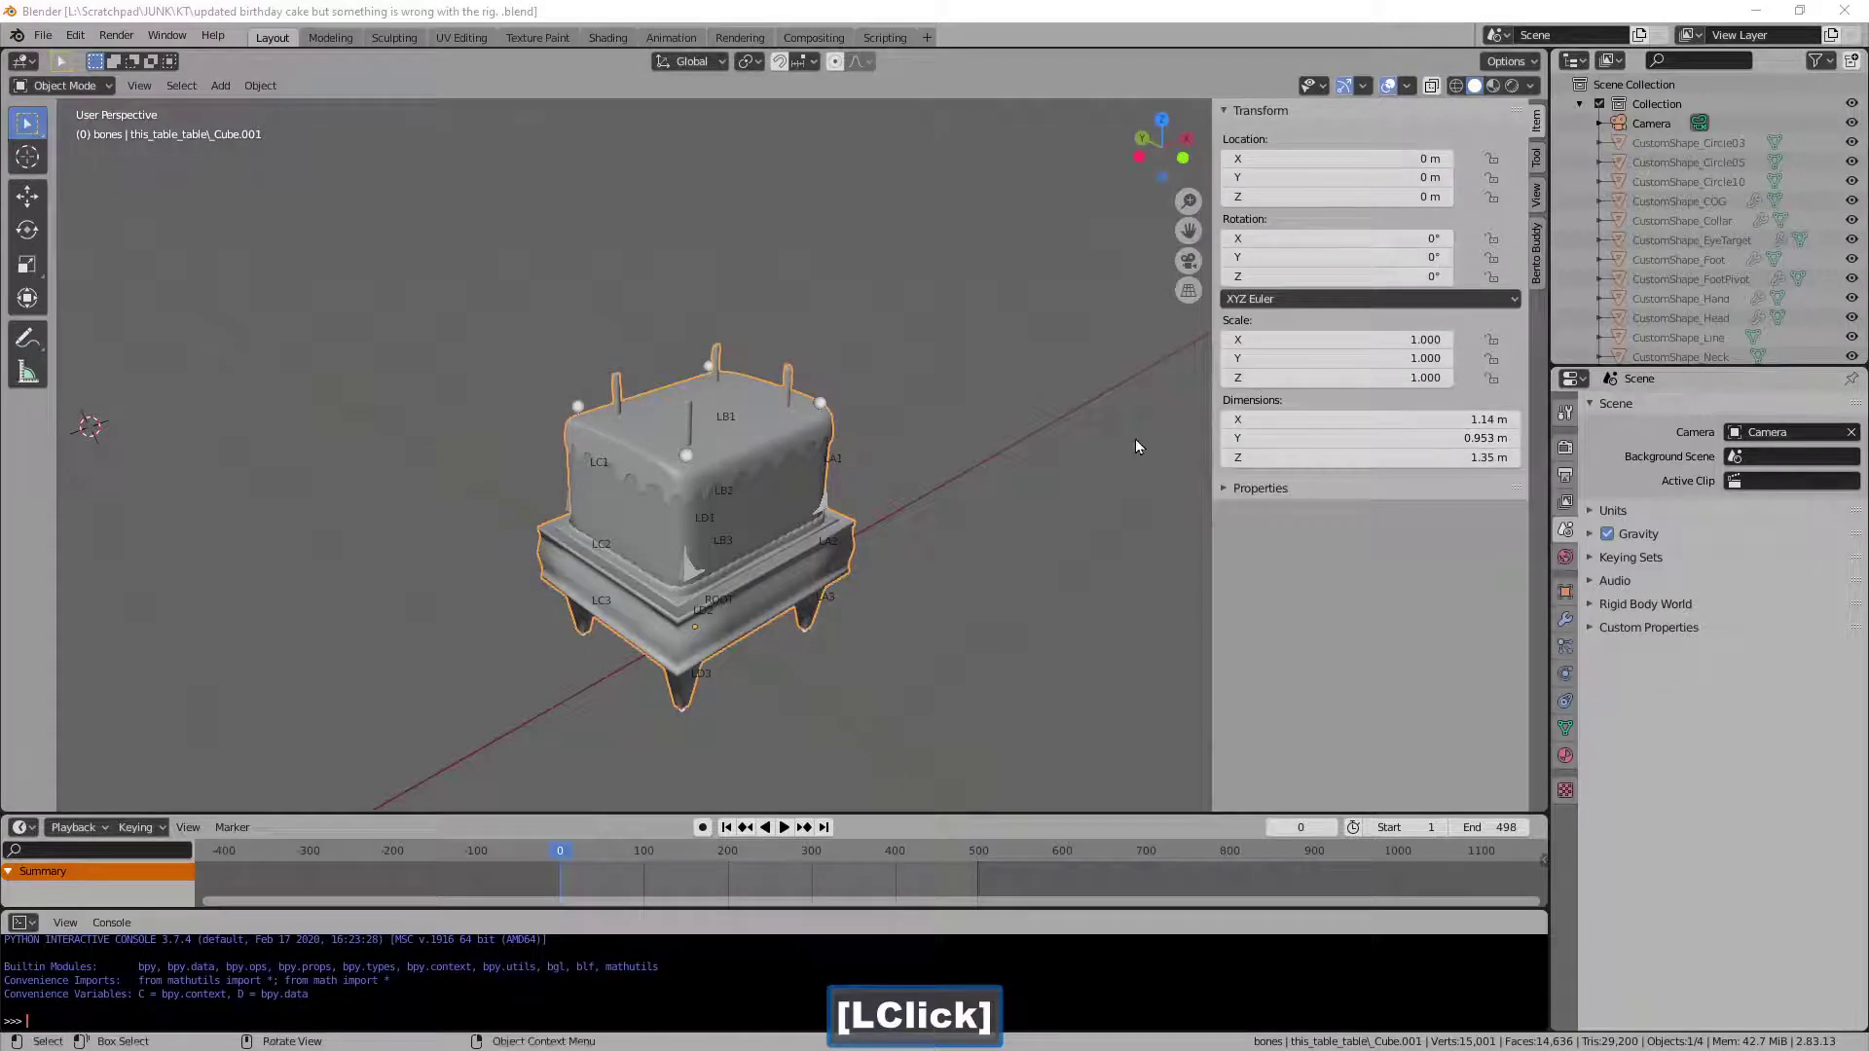
- Select the armature root.002 and apply all of its transforms
{"action": "left_click", "coordinate": [871, 438]}
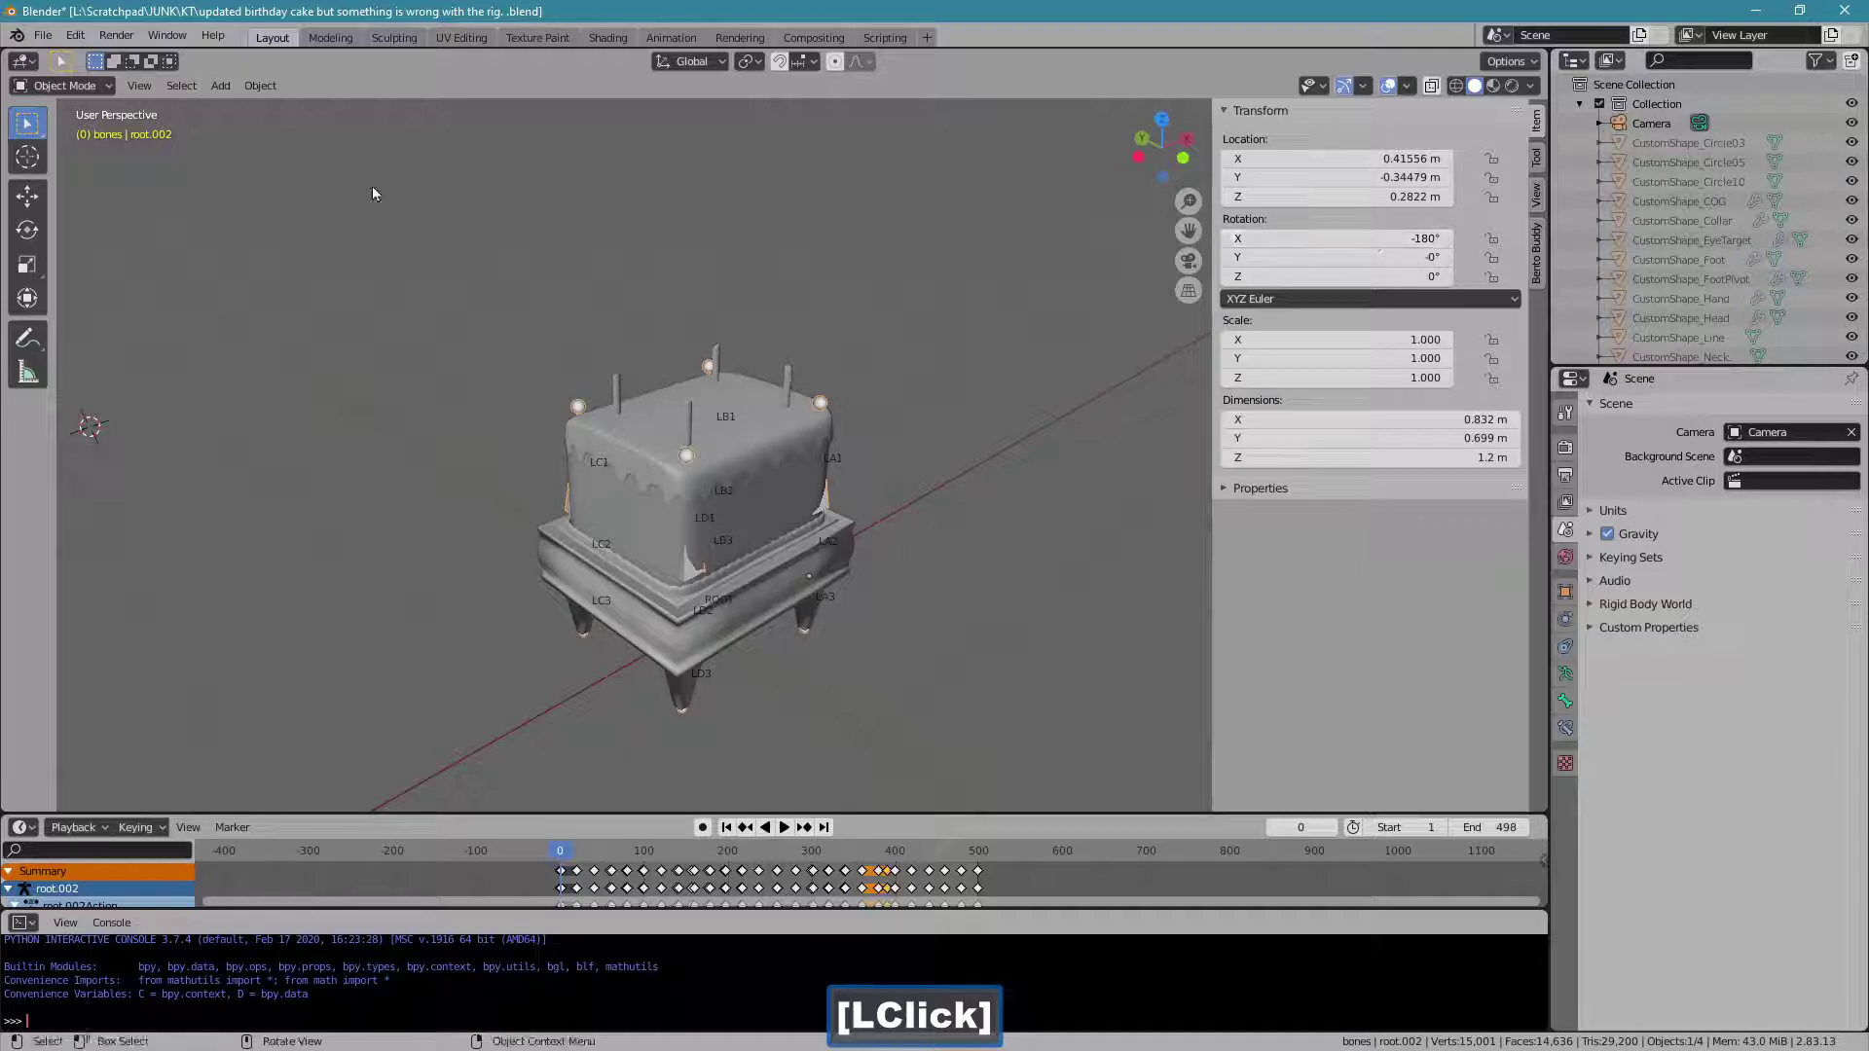
{"action": "left_click", "coordinate": [259, 95]}
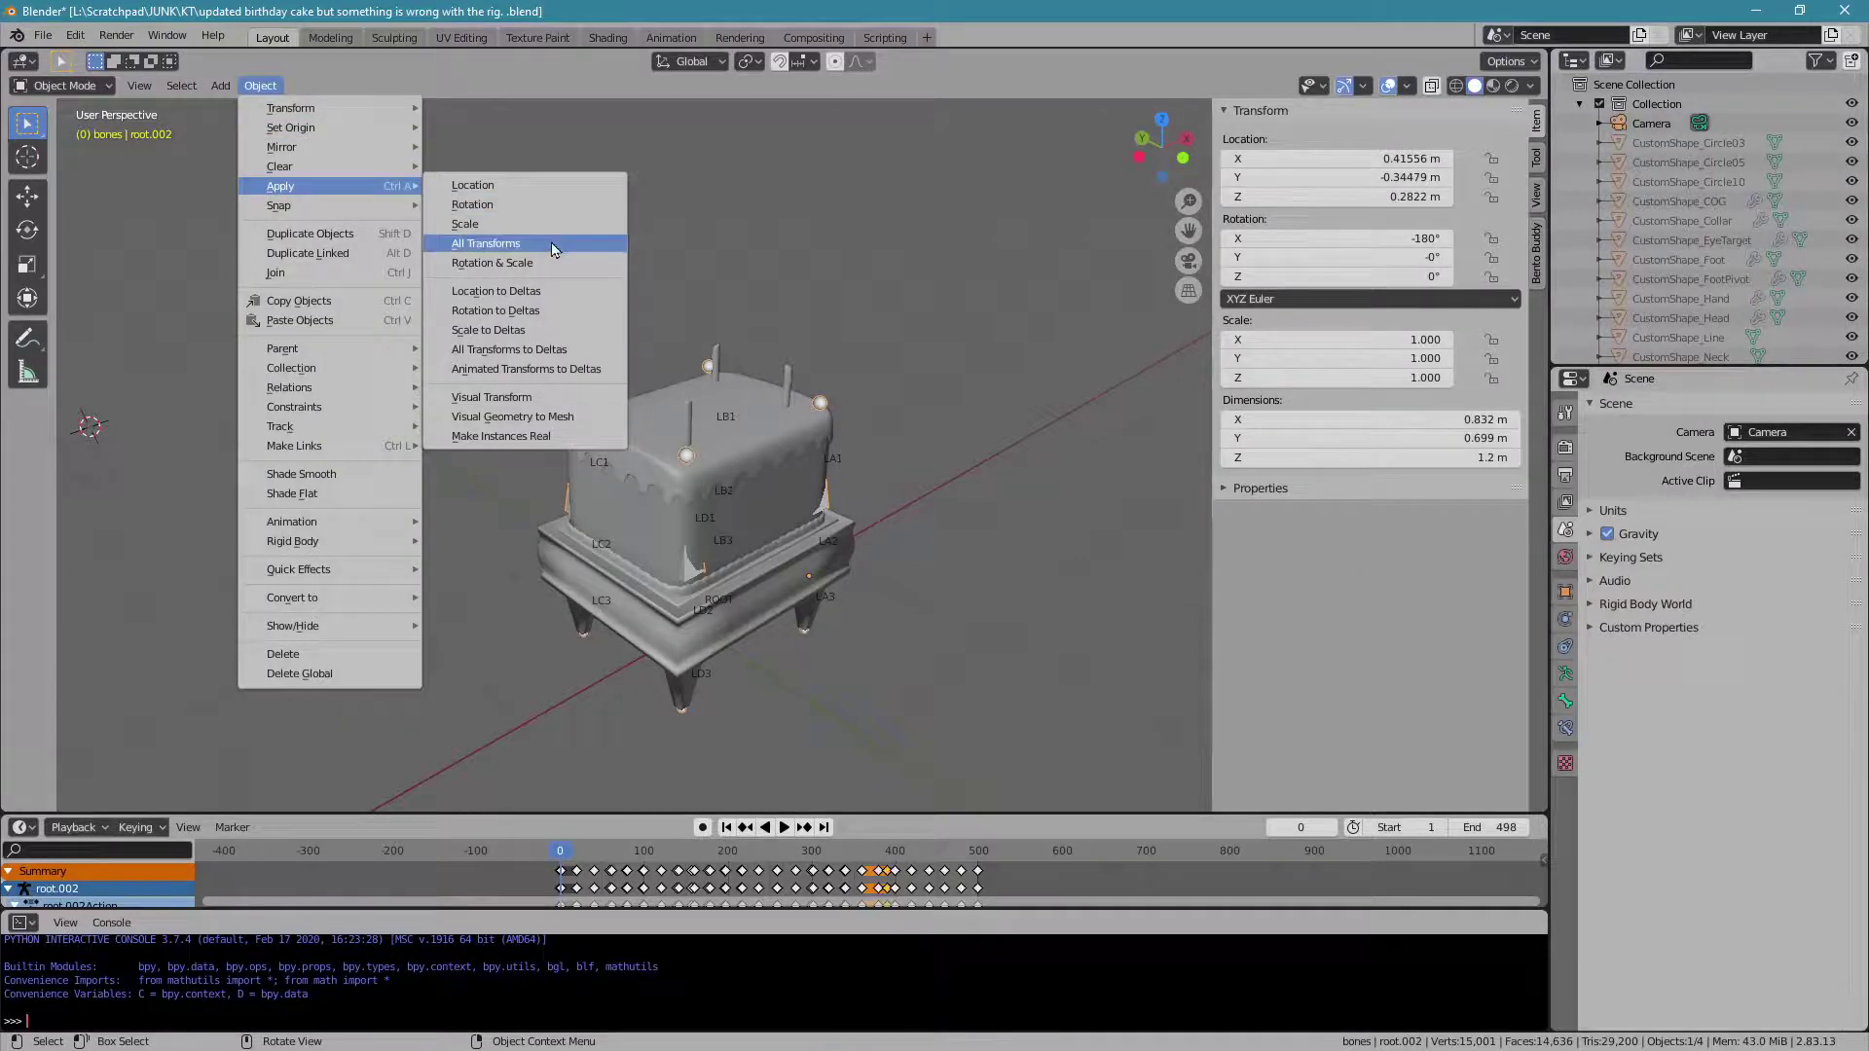
{"action": "left_click", "coordinate": [557, 247]}
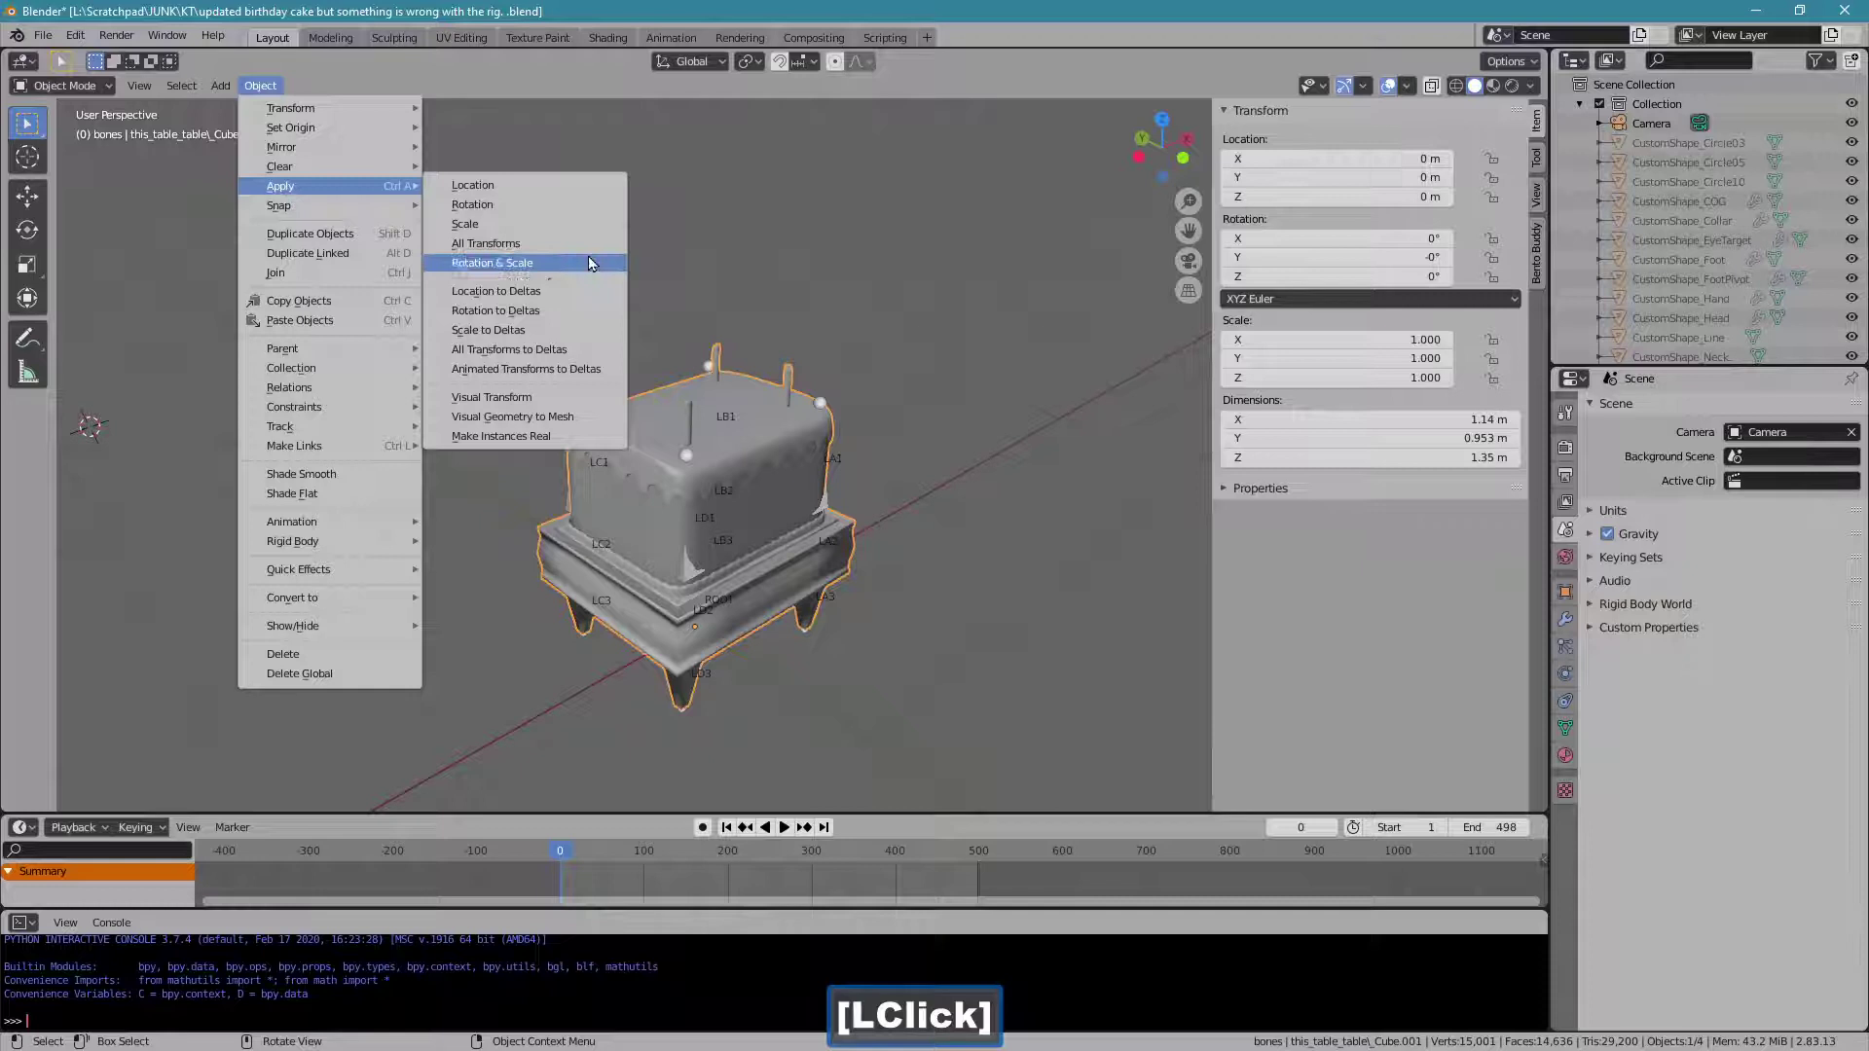
- Start the Visual Snap Mapper, prepare the BentoBuddy skeleton as target, and switch to front view
{"action": "left_click", "coordinate": [594, 249]}
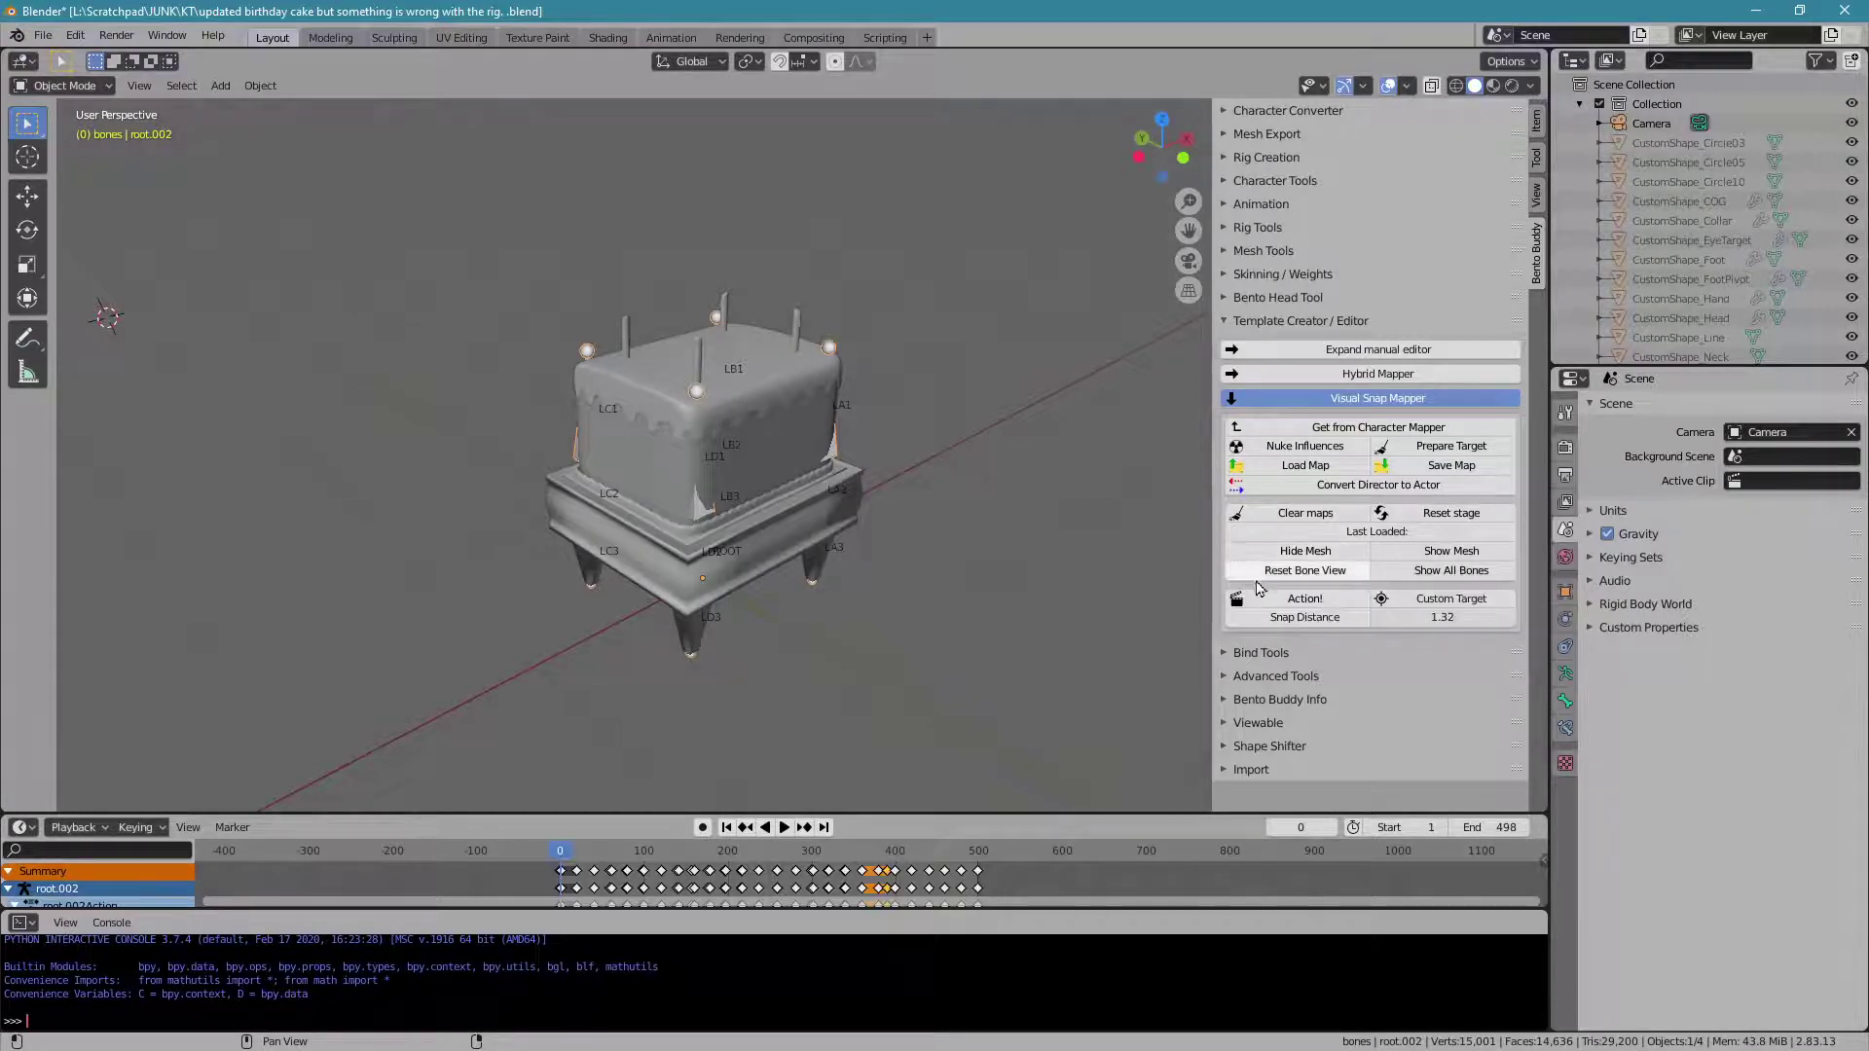
{"action": "left_click", "coordinate": [1341, 606]}
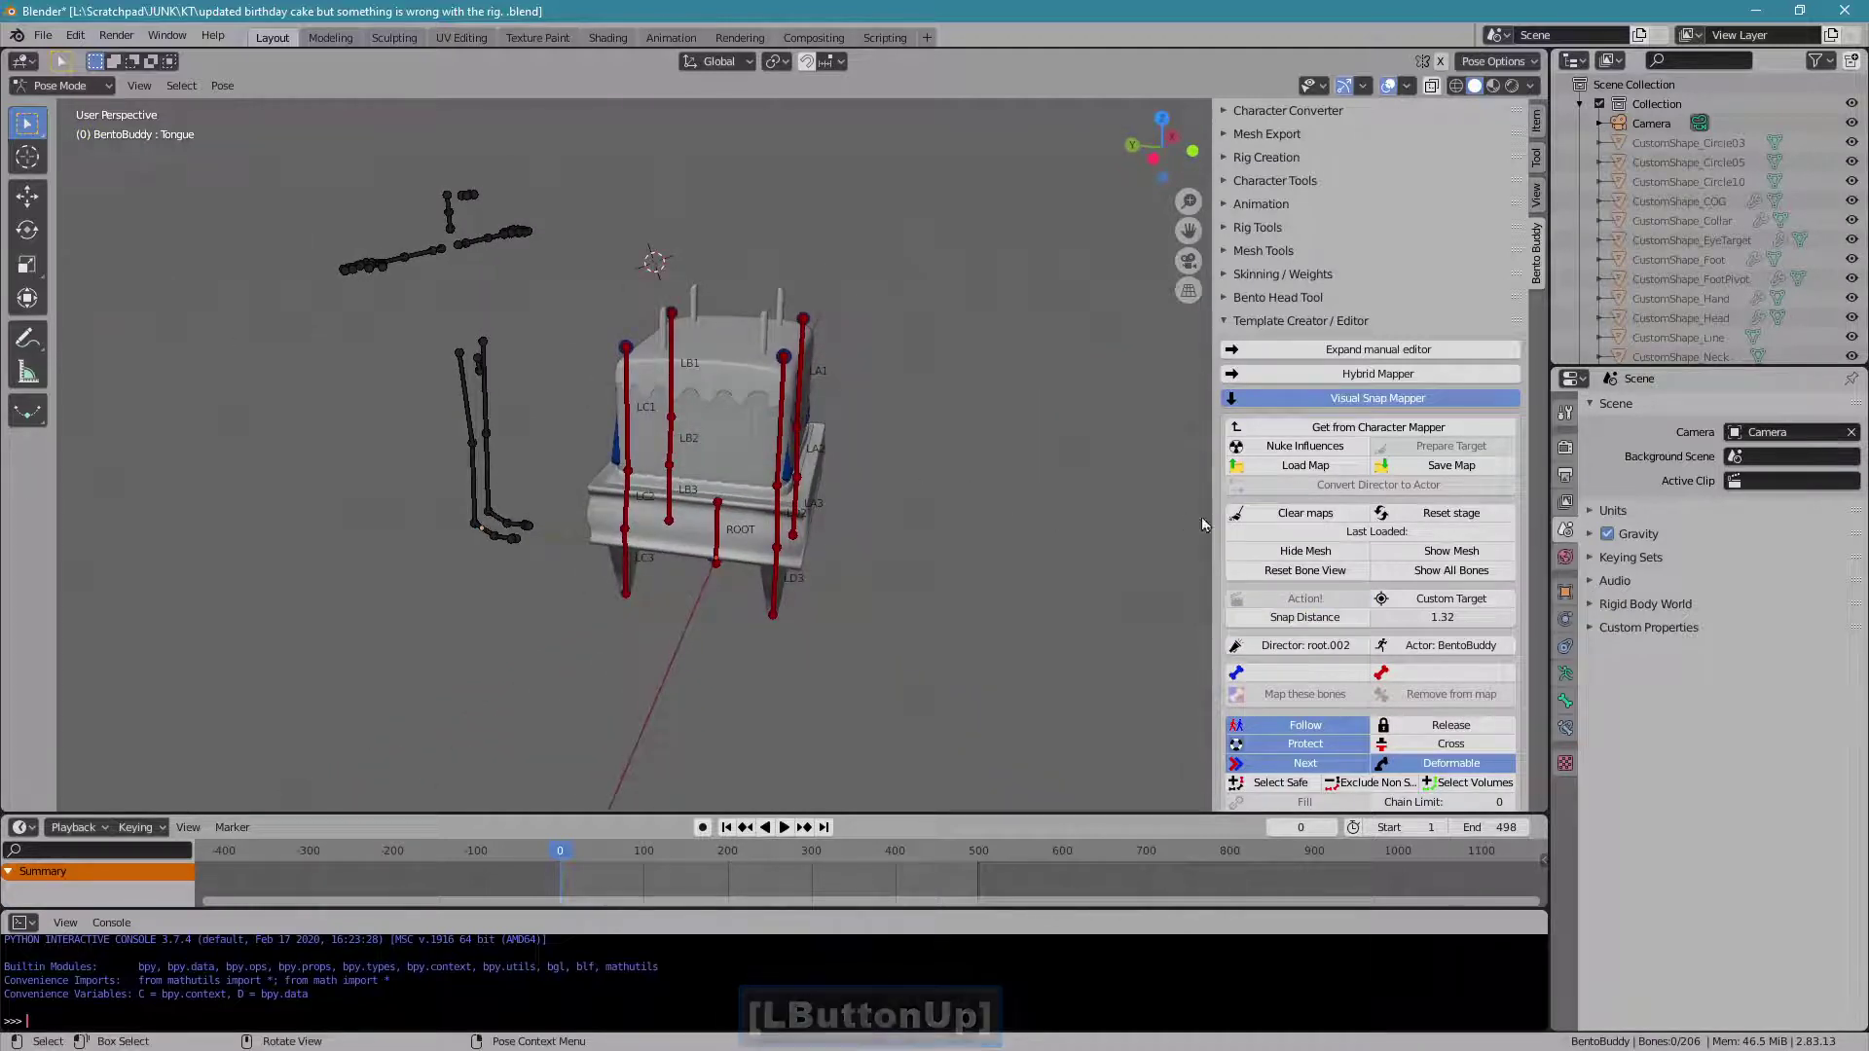
{"action": "left_click", "coordinate": [1267, 522]}
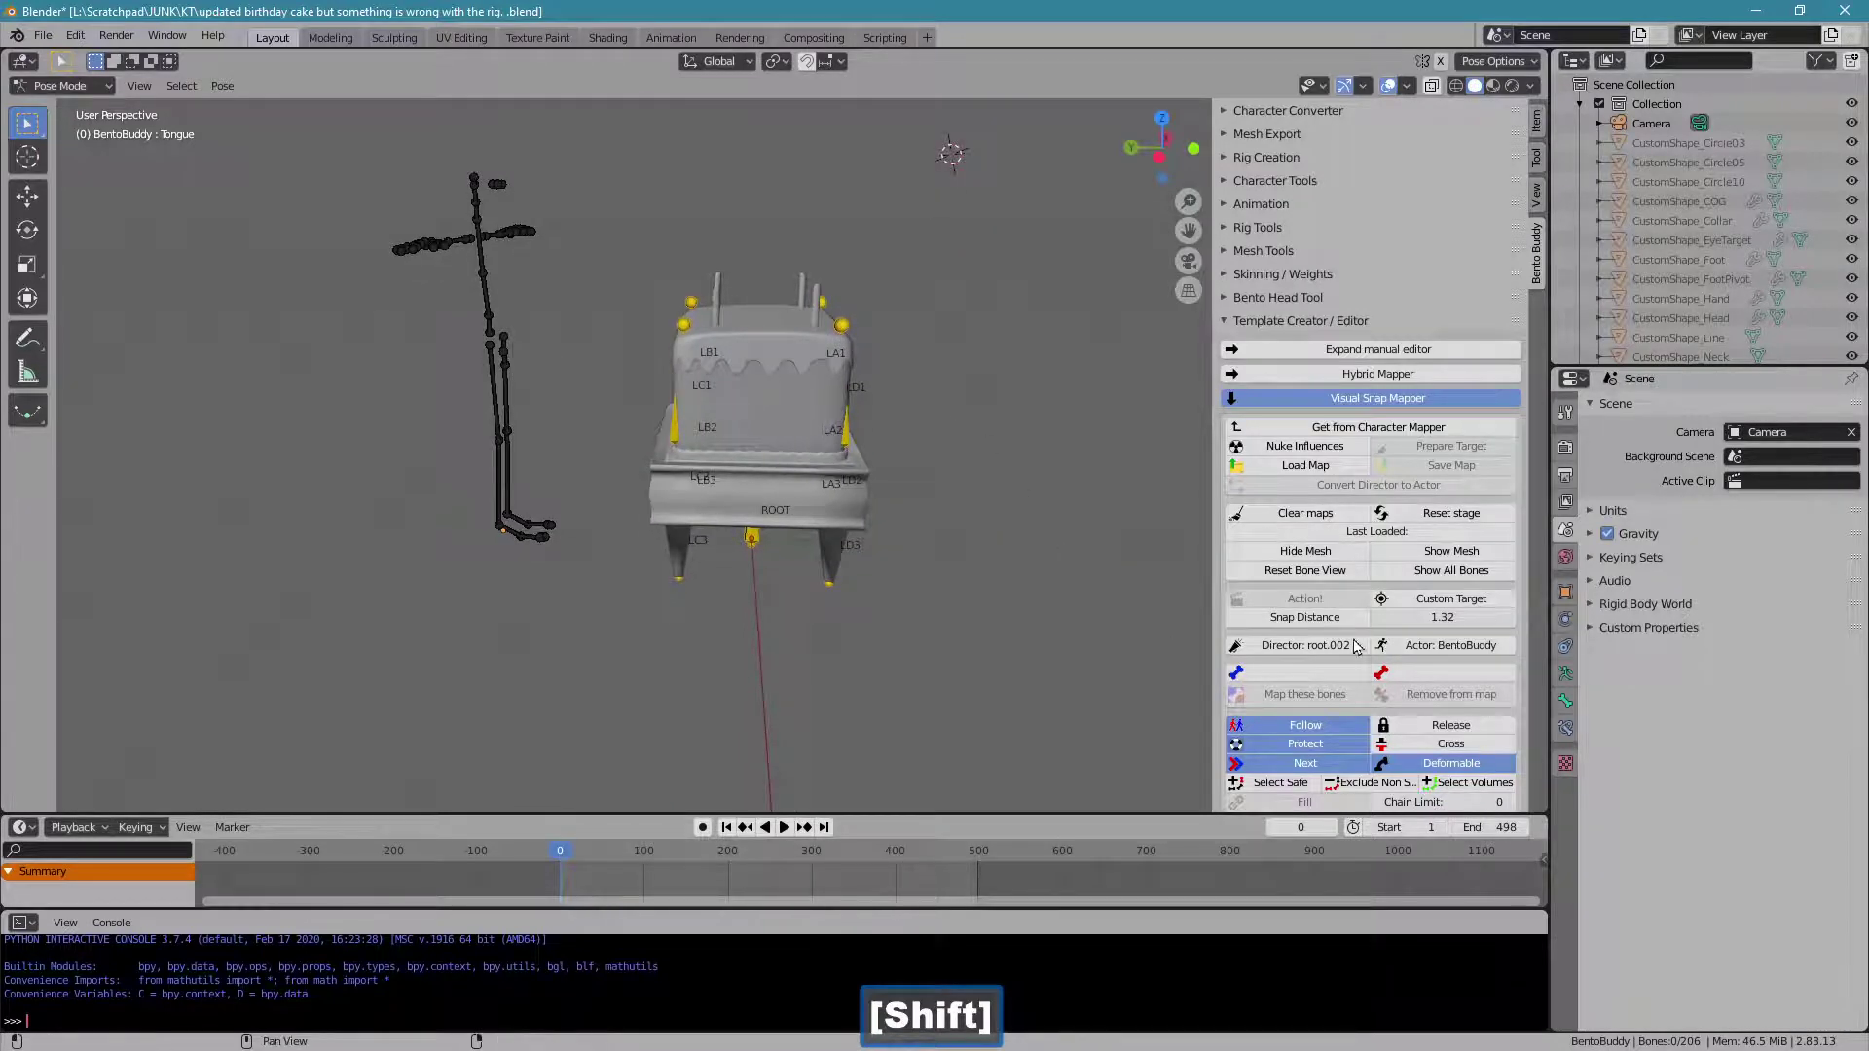
- Map the cake rig's bones onto the BentoBuddy skeleton with root.002 as director
{"action": "left_click", "coordinate": [1535, 348]}
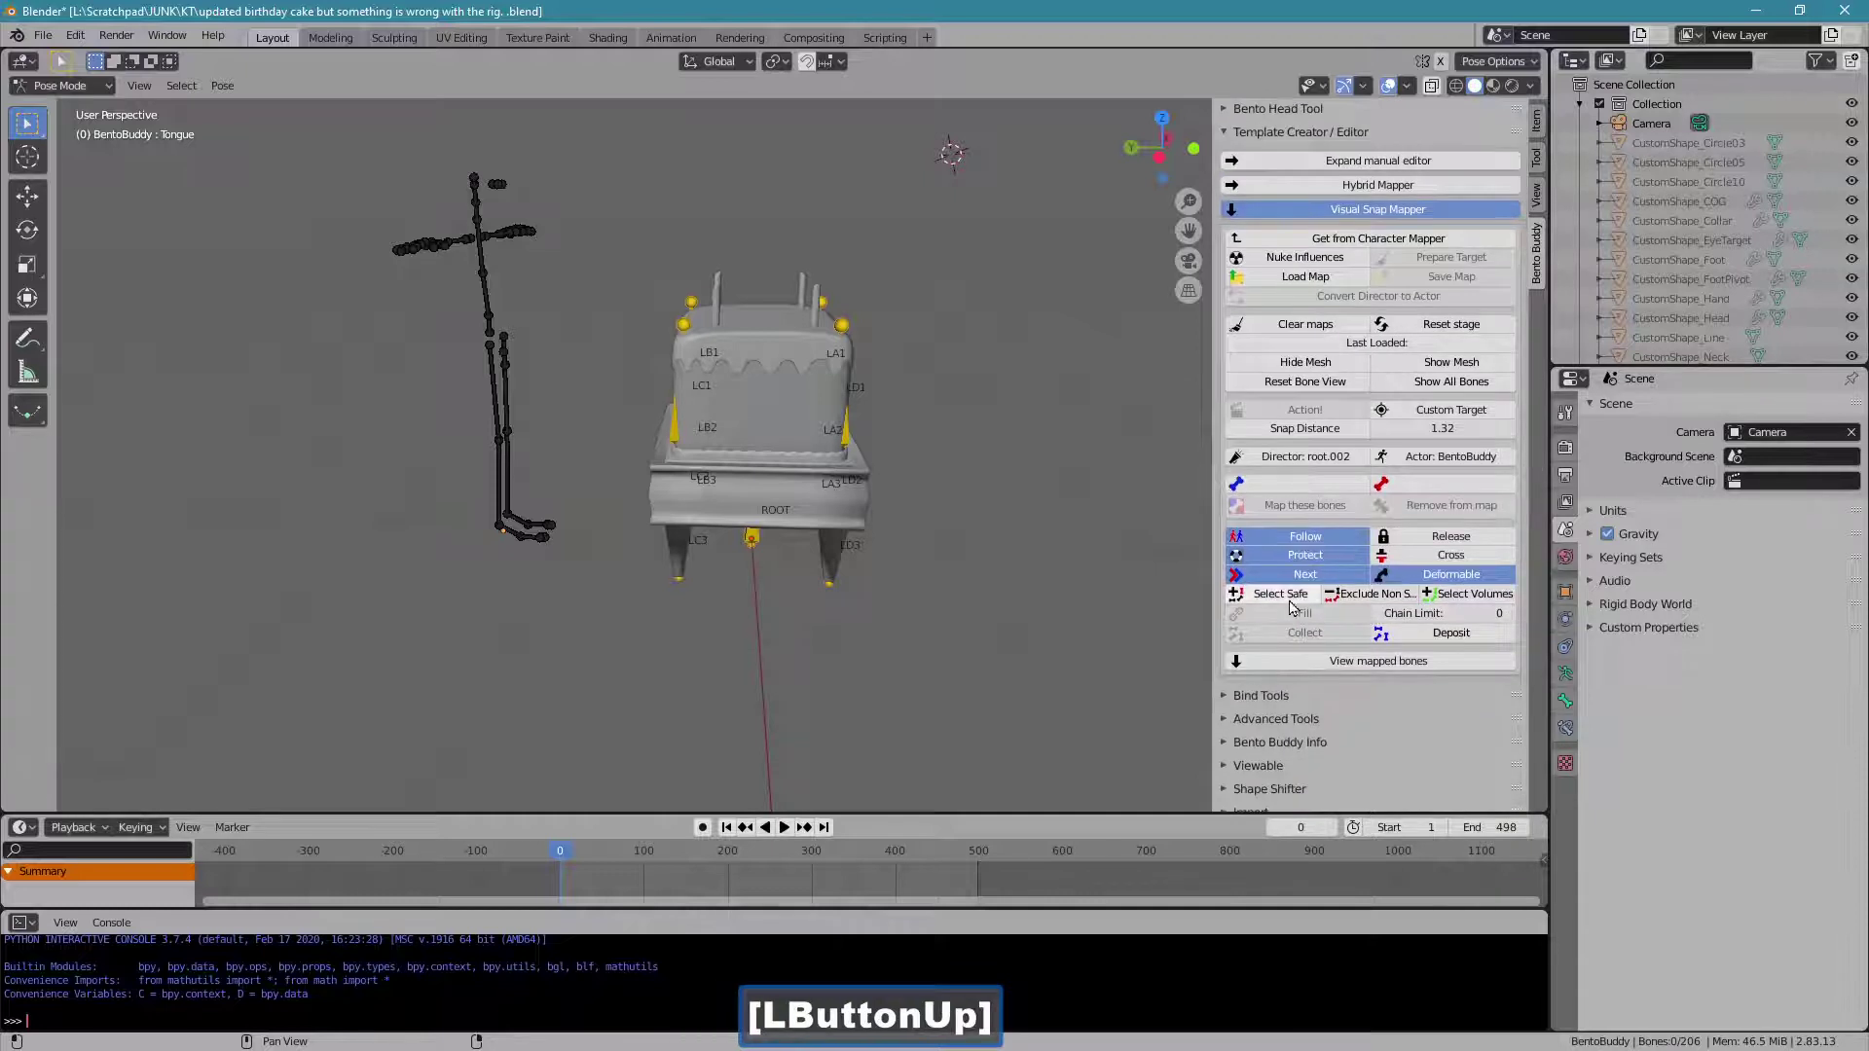
{"action": "left_click", "coordinate": [1274, 600]}
{"action": "left_click", "coordinate": [703, 522]}
{"action": "left_click", "coordinate": [1430, 638]}
{"action": "left_click", "coordinate": [682, 519]}
{"action": "left_click", "coordinate": [1281, 604]}
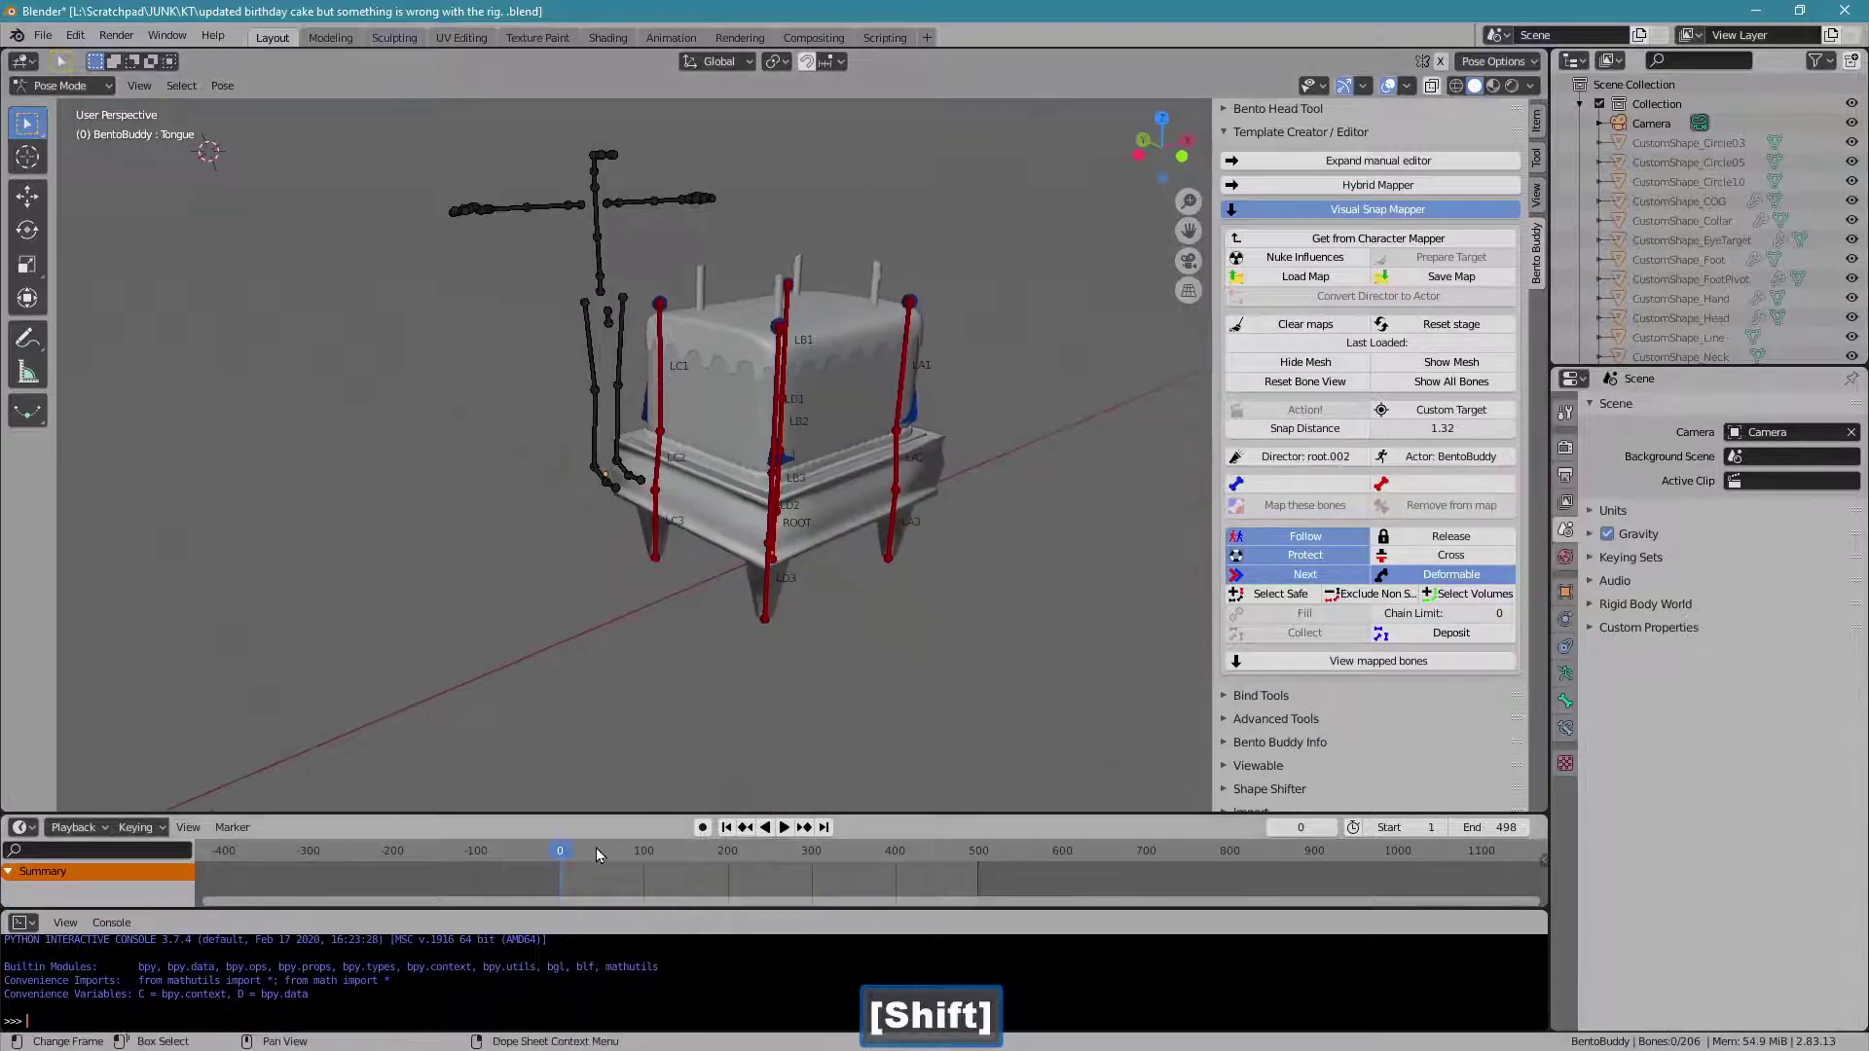
- Preview the cake animation and shorten its end frame to 350
{"action": "left_click", "coordinate": [641, 858]}
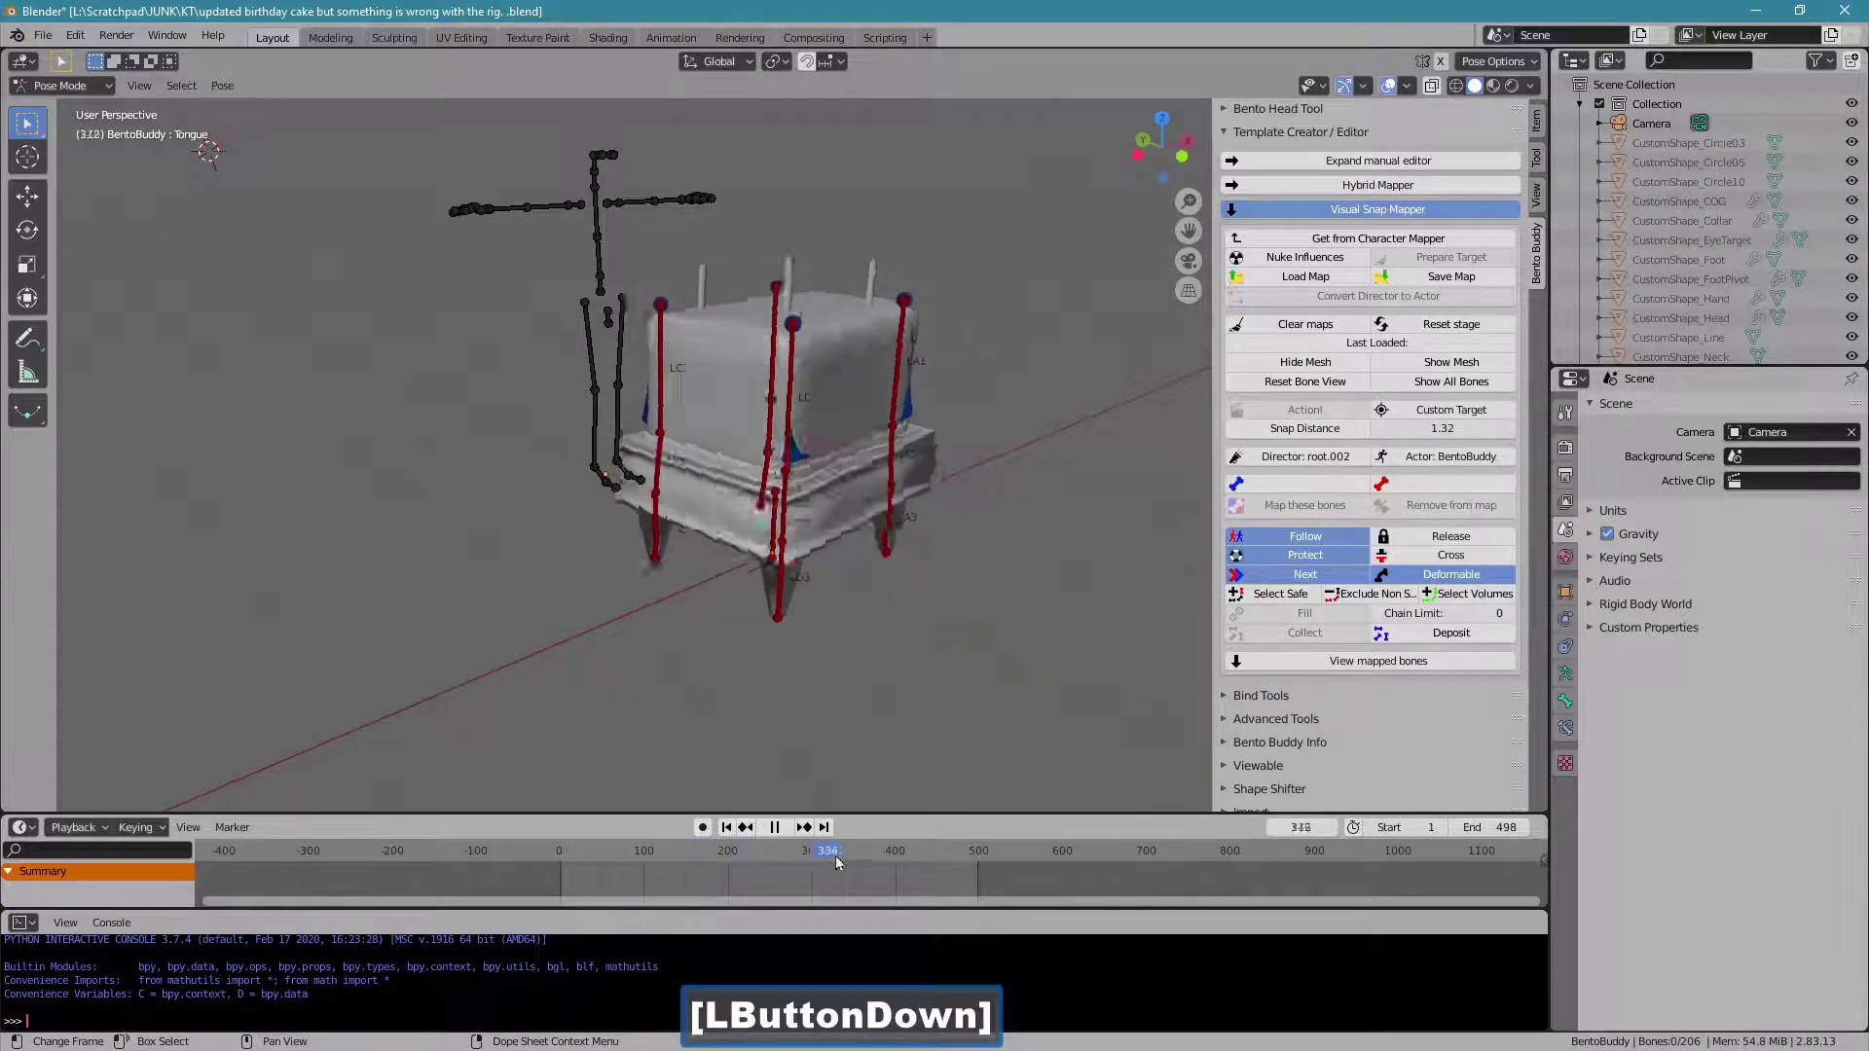
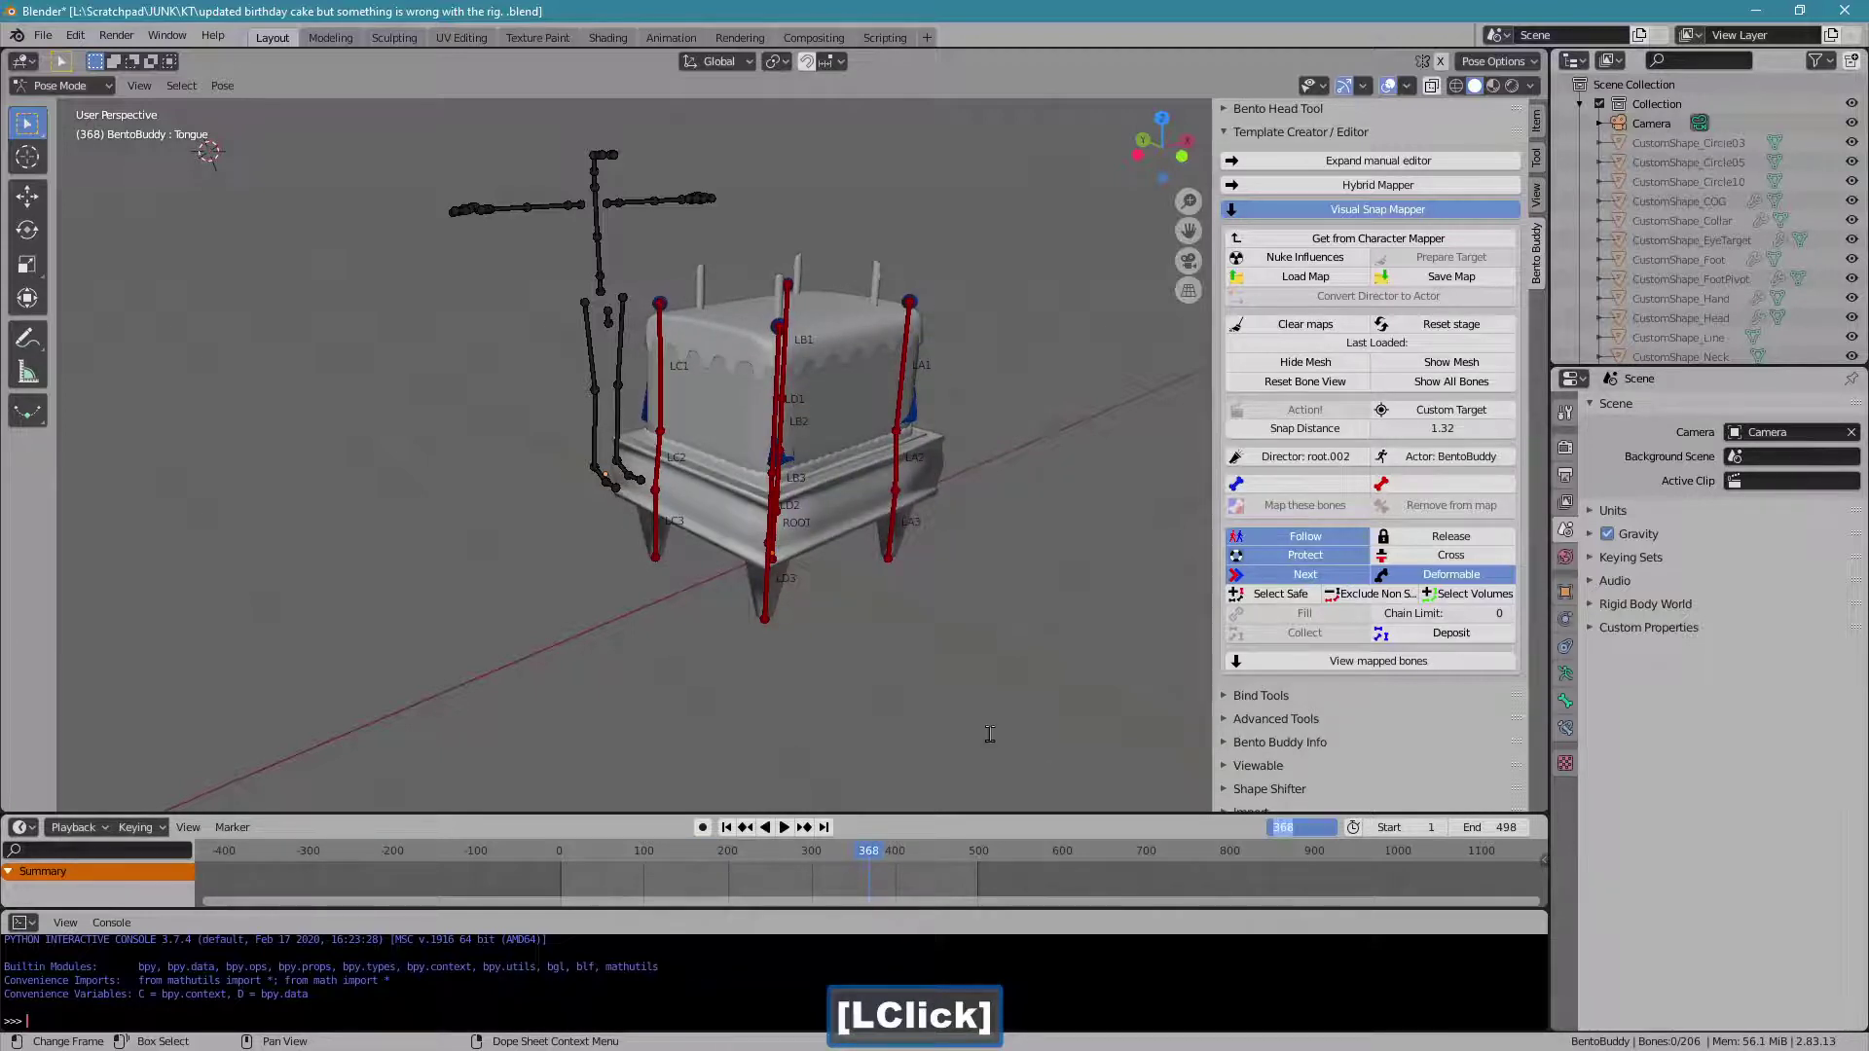
{"action": "key", "text": "3"}
{"action": "key", "text": "Return"}
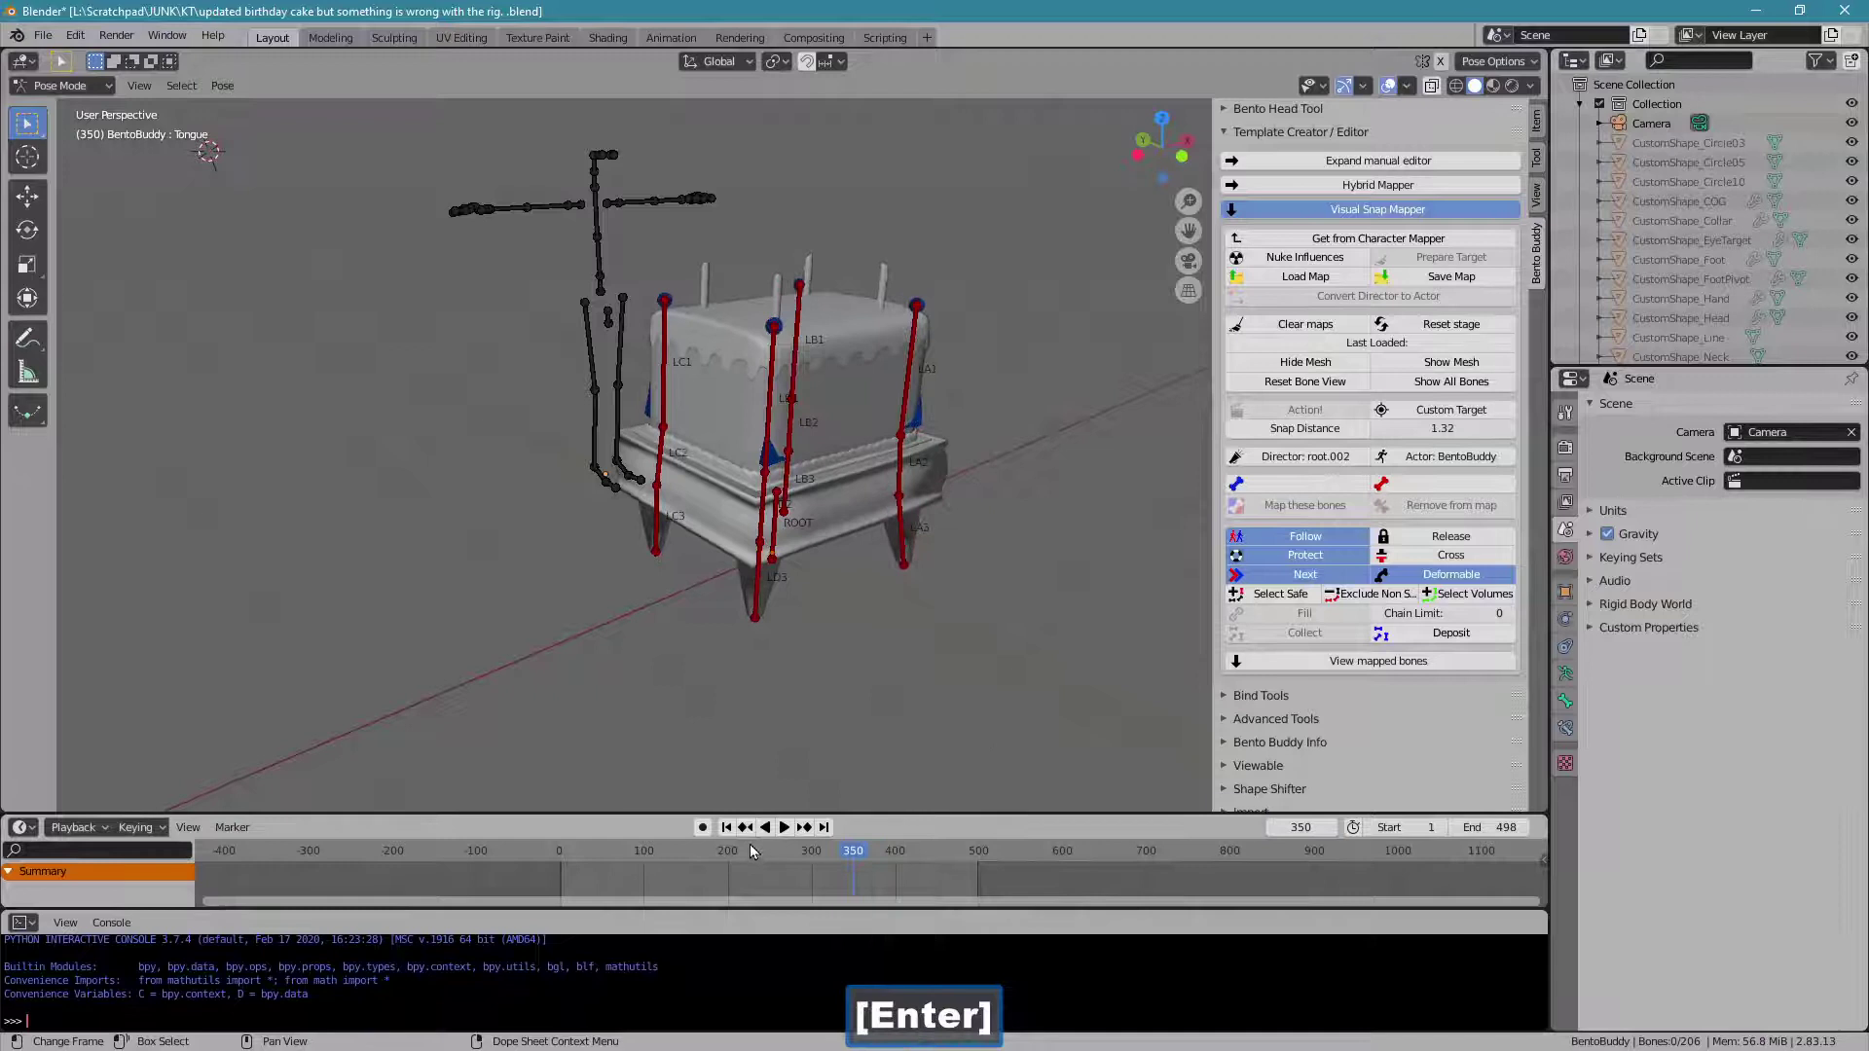
{"action": "left_click", "coordinate": [787, 838]}
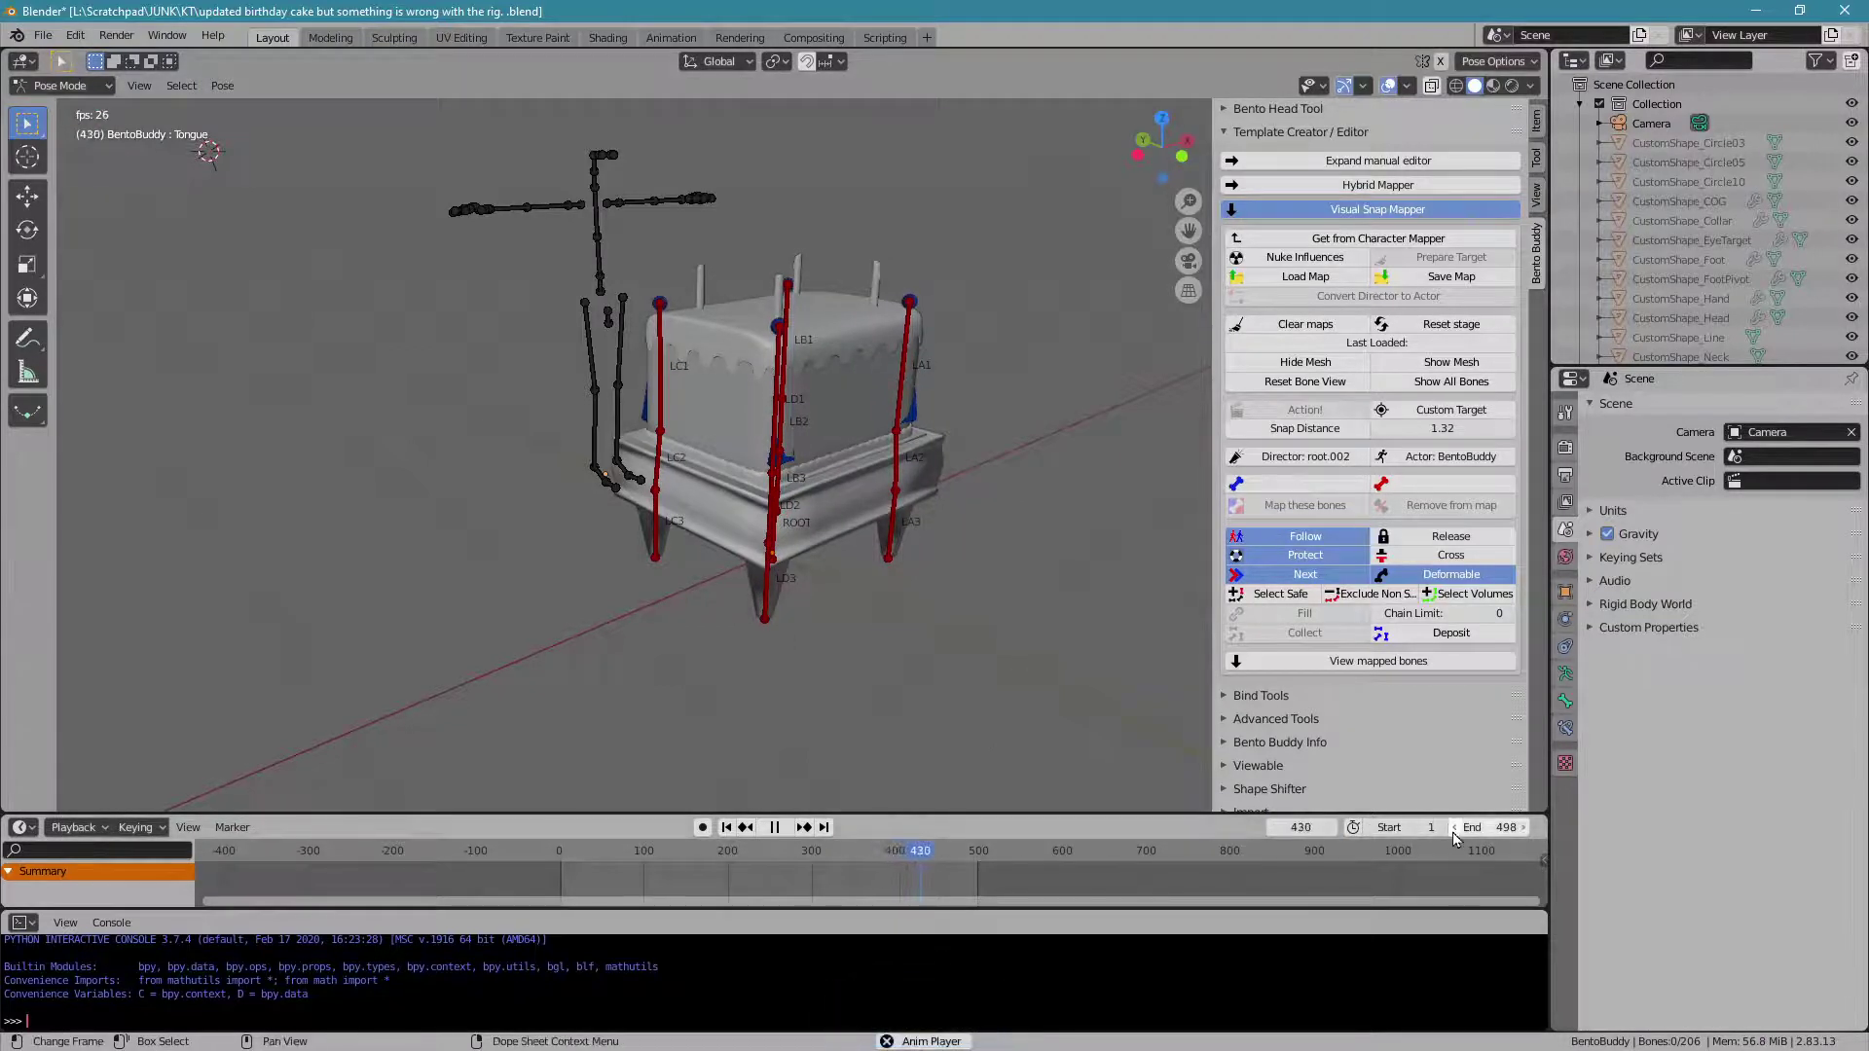
{"action": "left_click", "coordinate": [785, 832]}
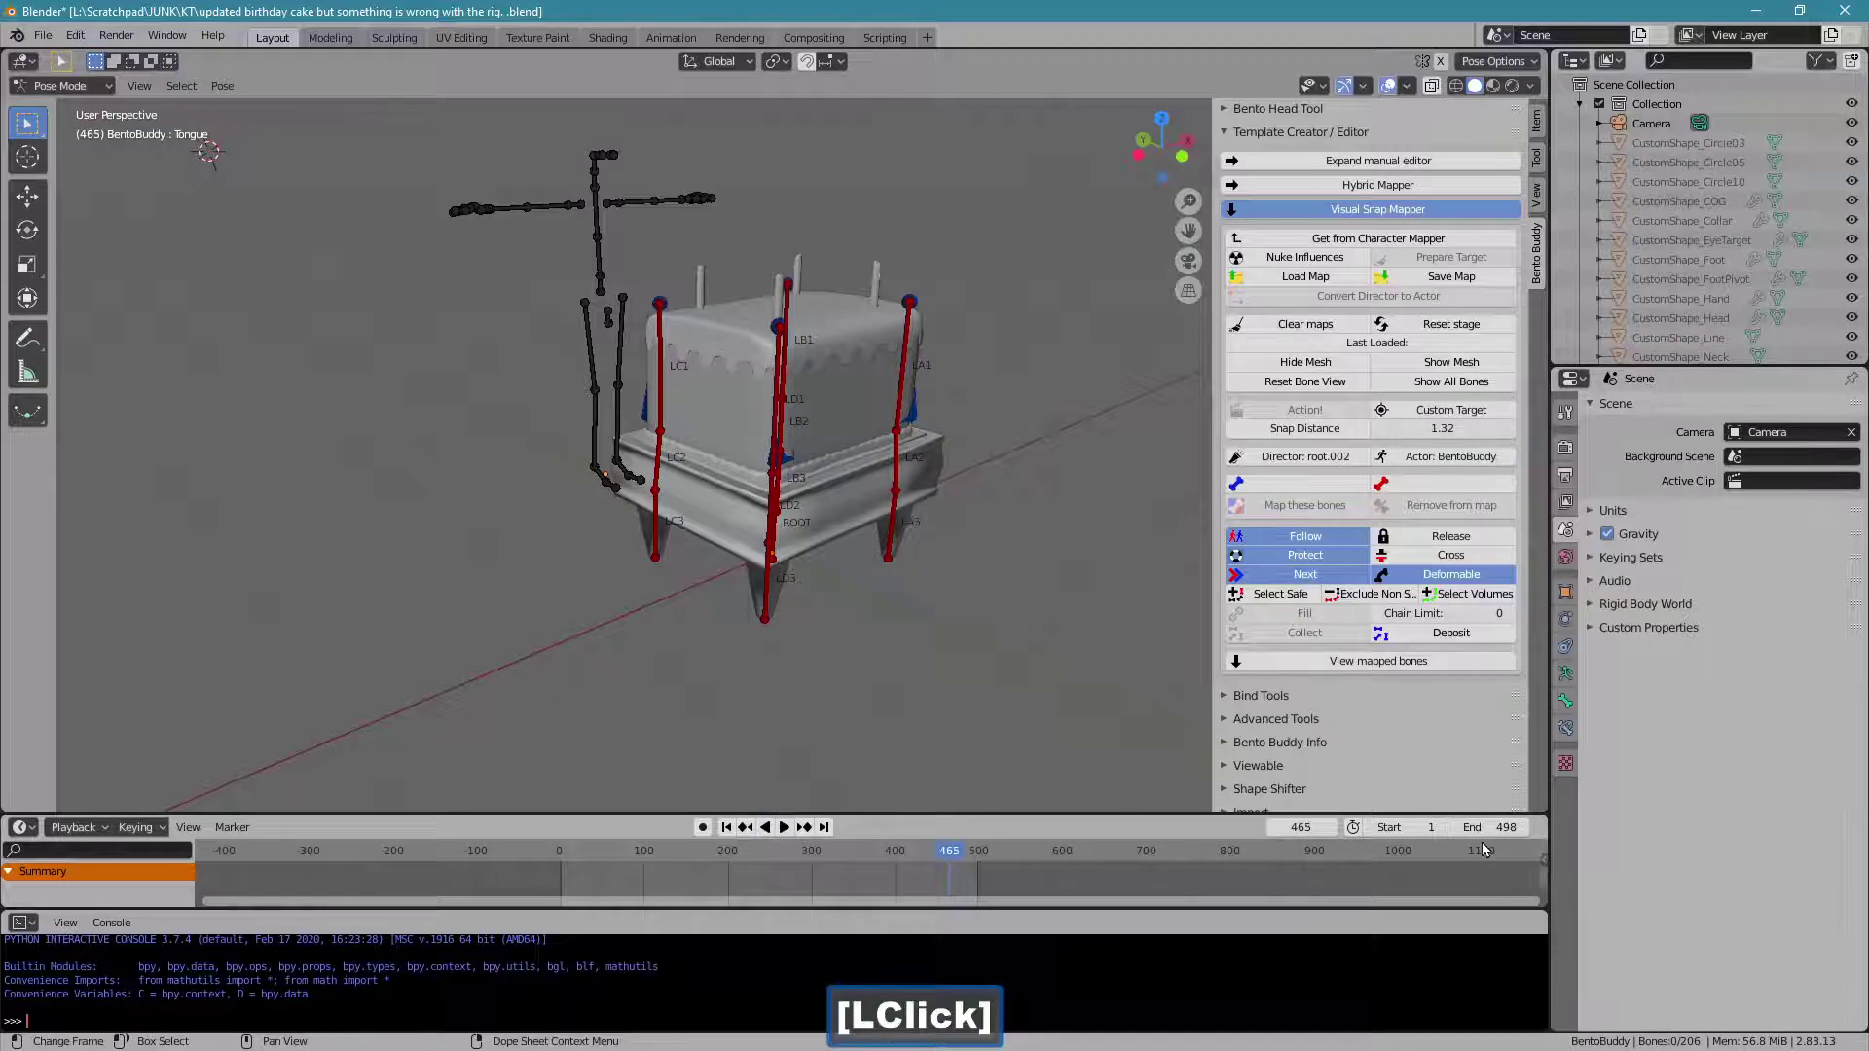
{"action": "type", "text": "3"}
{"action": "key", "text": "Return"}
{"action": "left_click", "coordinate": [733, 833]}
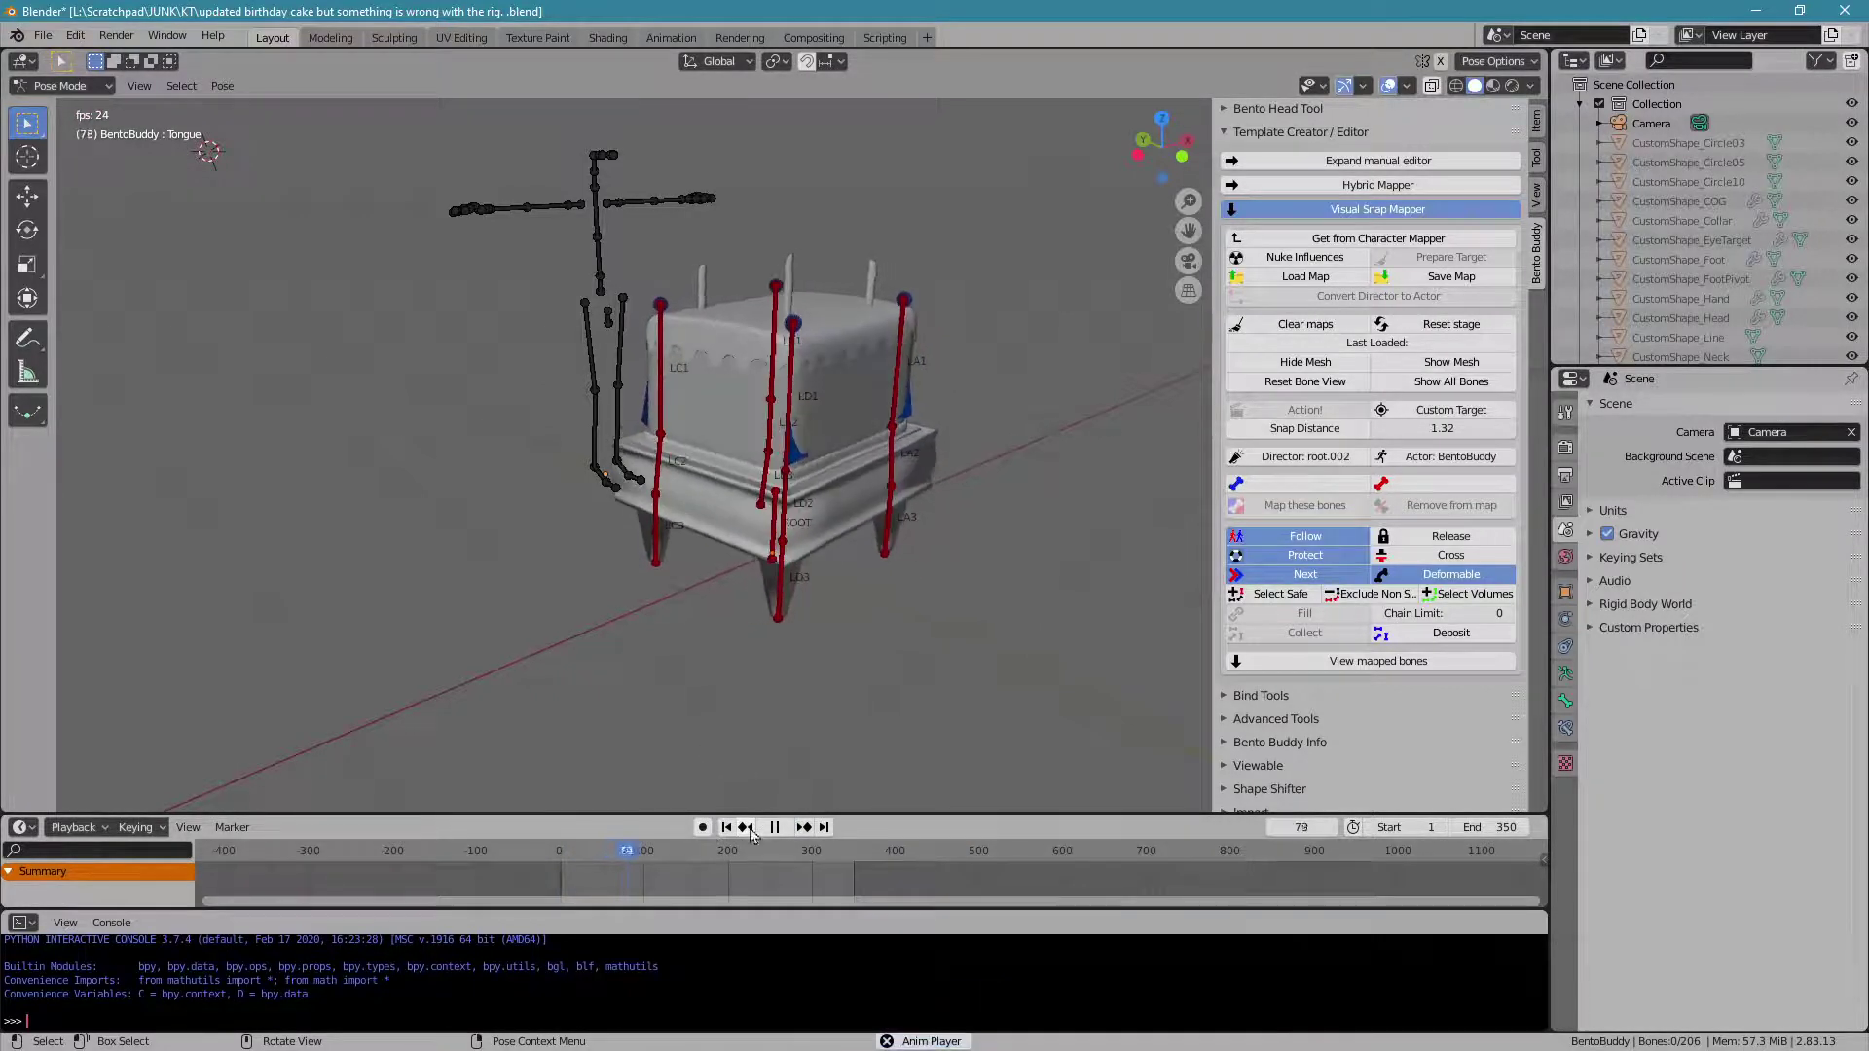
- Step through frames 1–40 with root.002's keyframes shown, then return to frame 1
{"action": "left_click", "coordinate": [769, 832]}
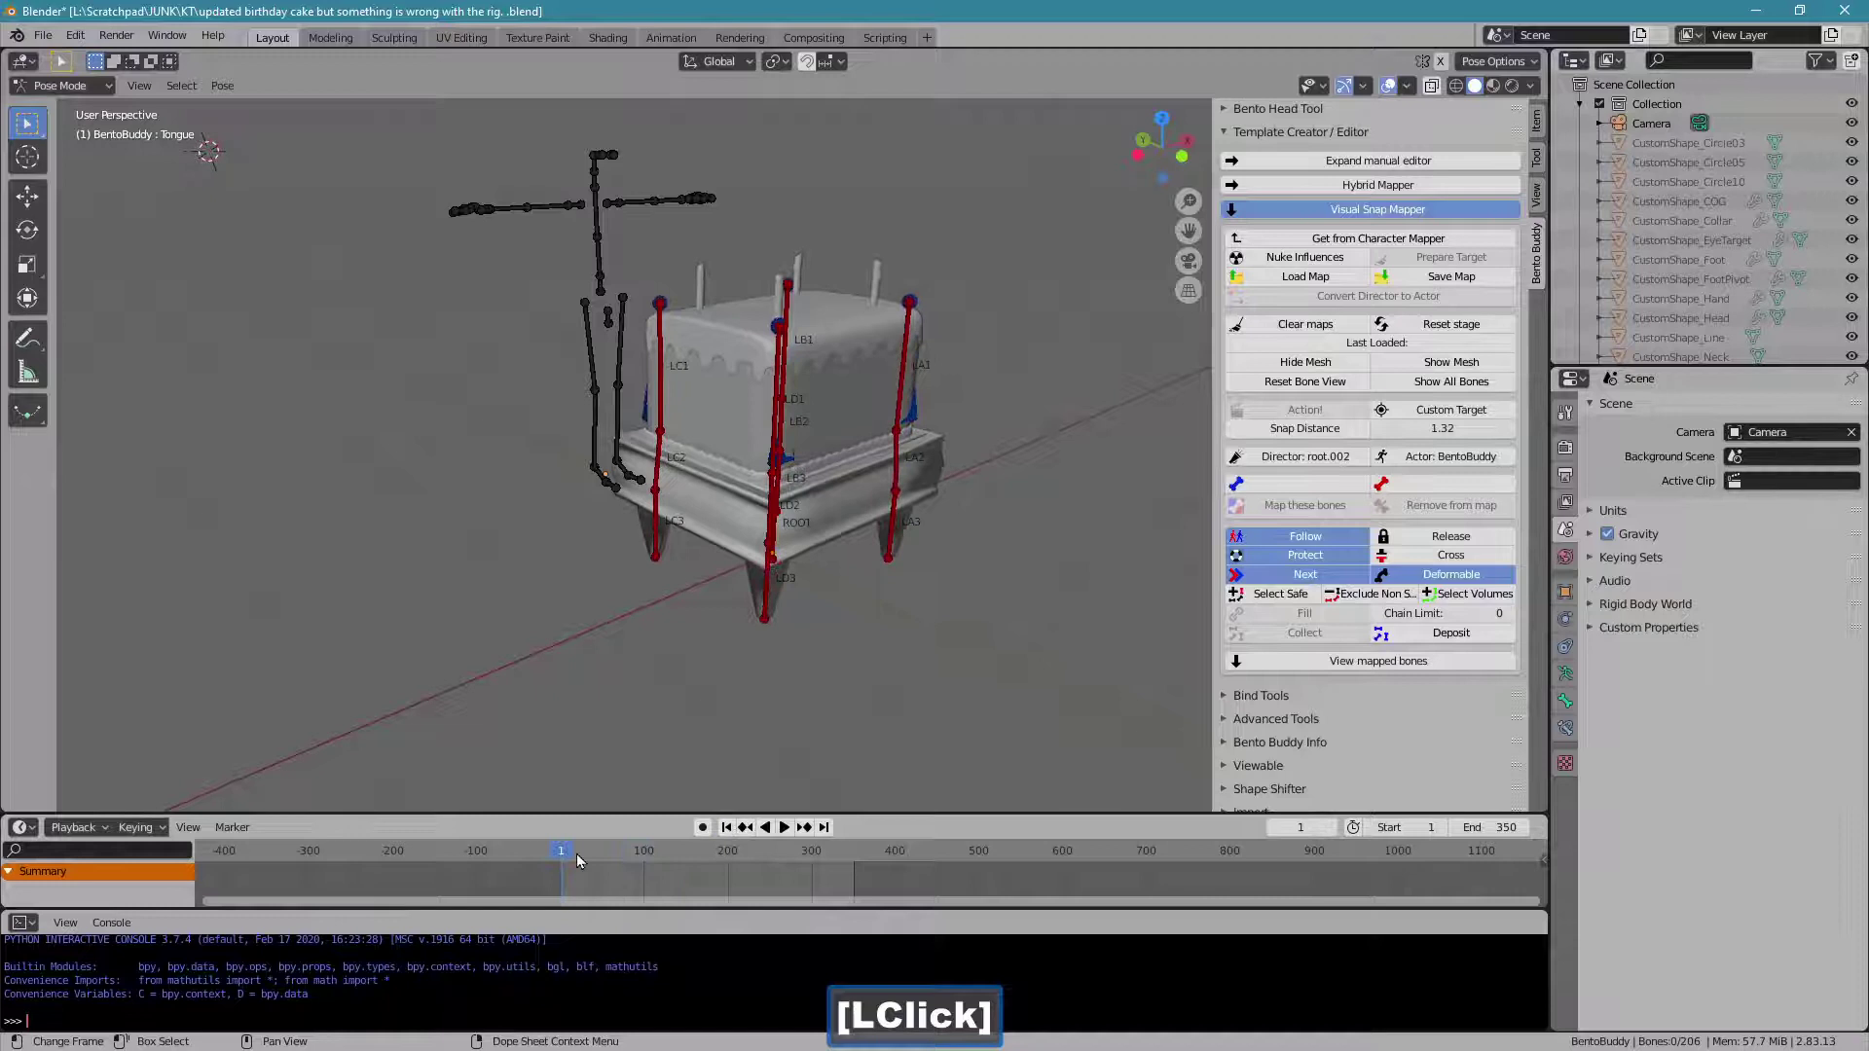
{"action": "left_click", "coordinate": [590, 862]}
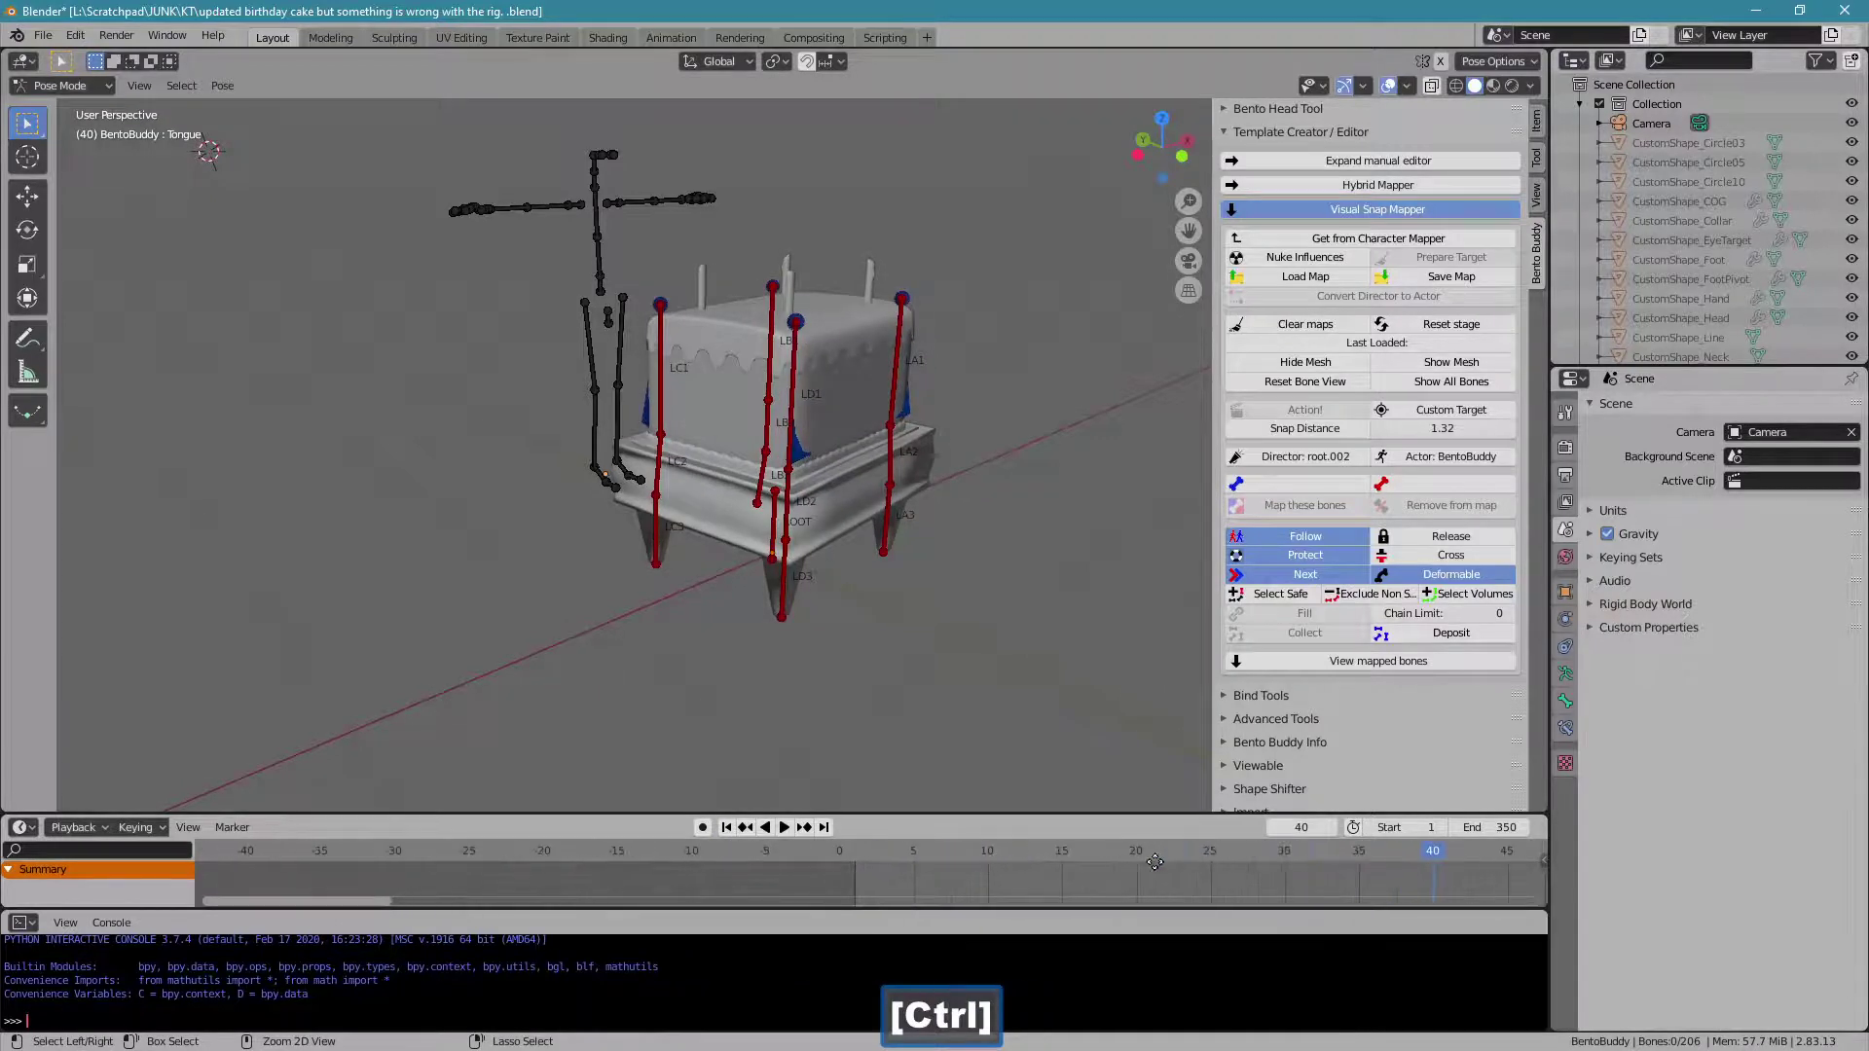
{"action": "left_click", "coordinate": [992, 542]}
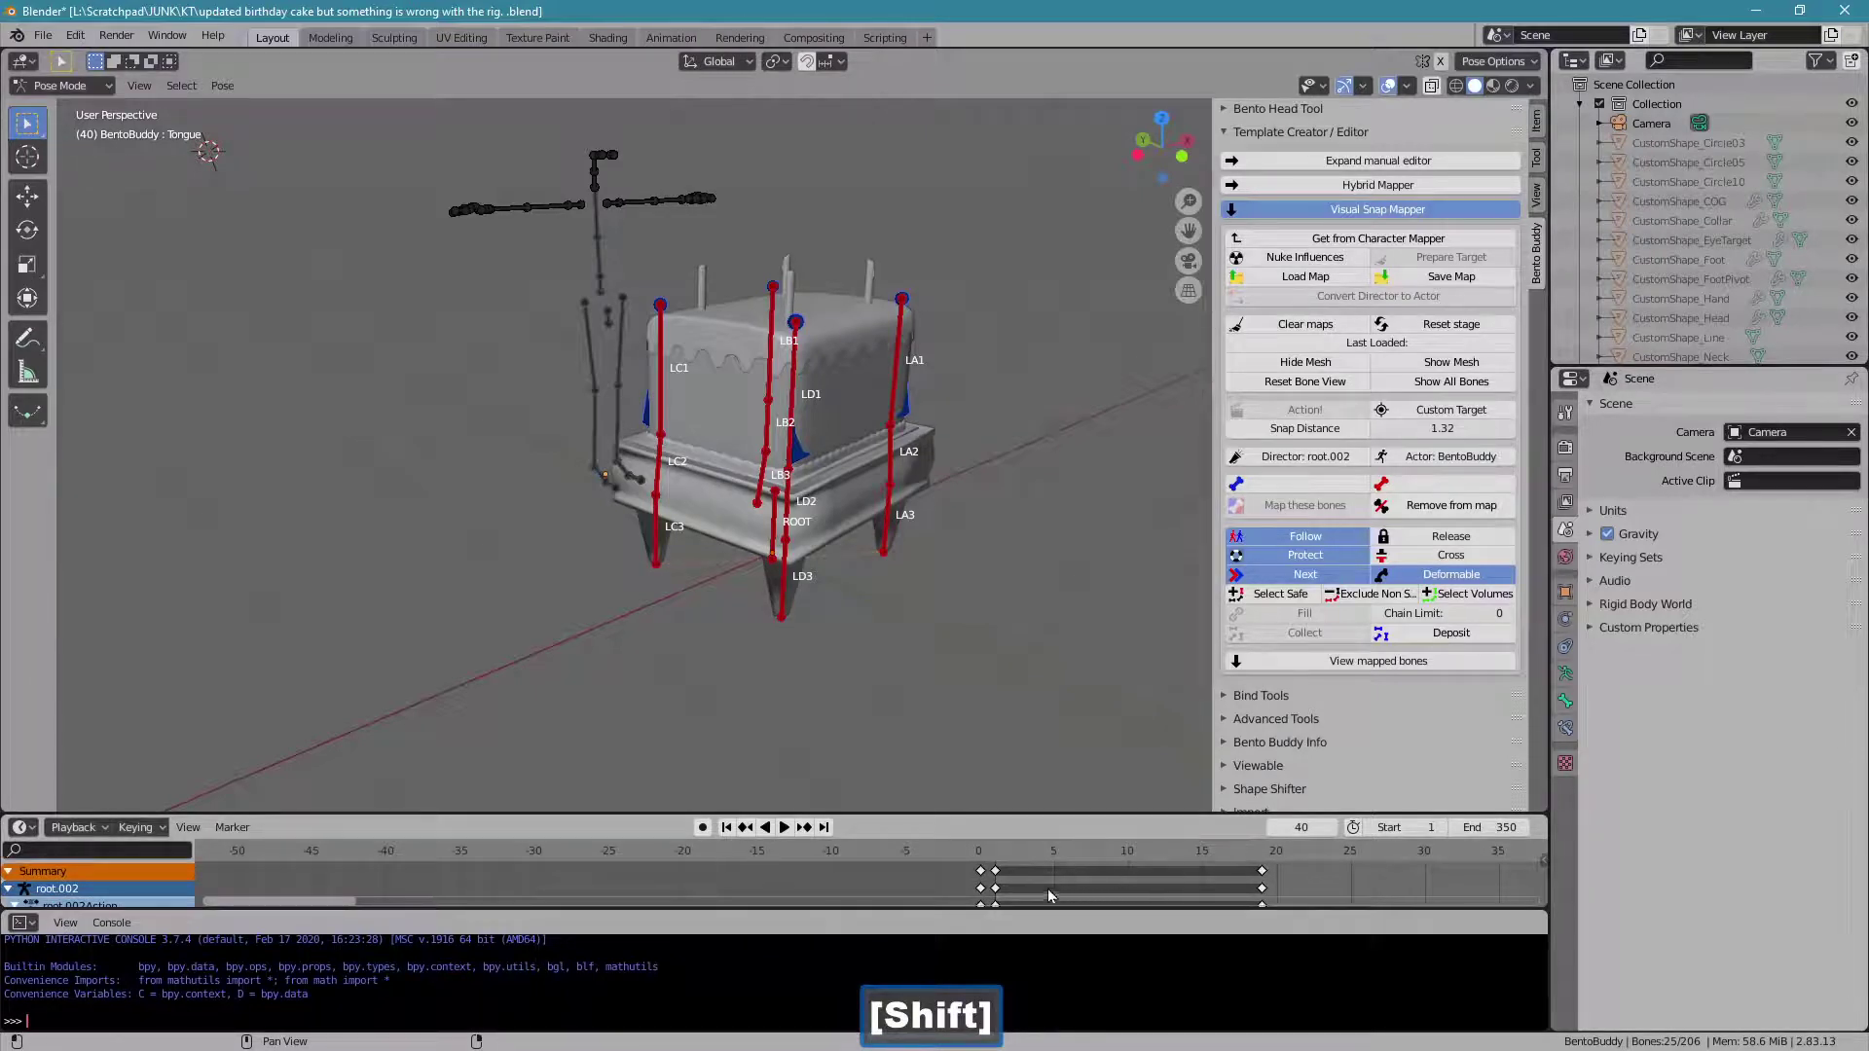
{"action": "left_click", "coordinate": [1023, 860]}
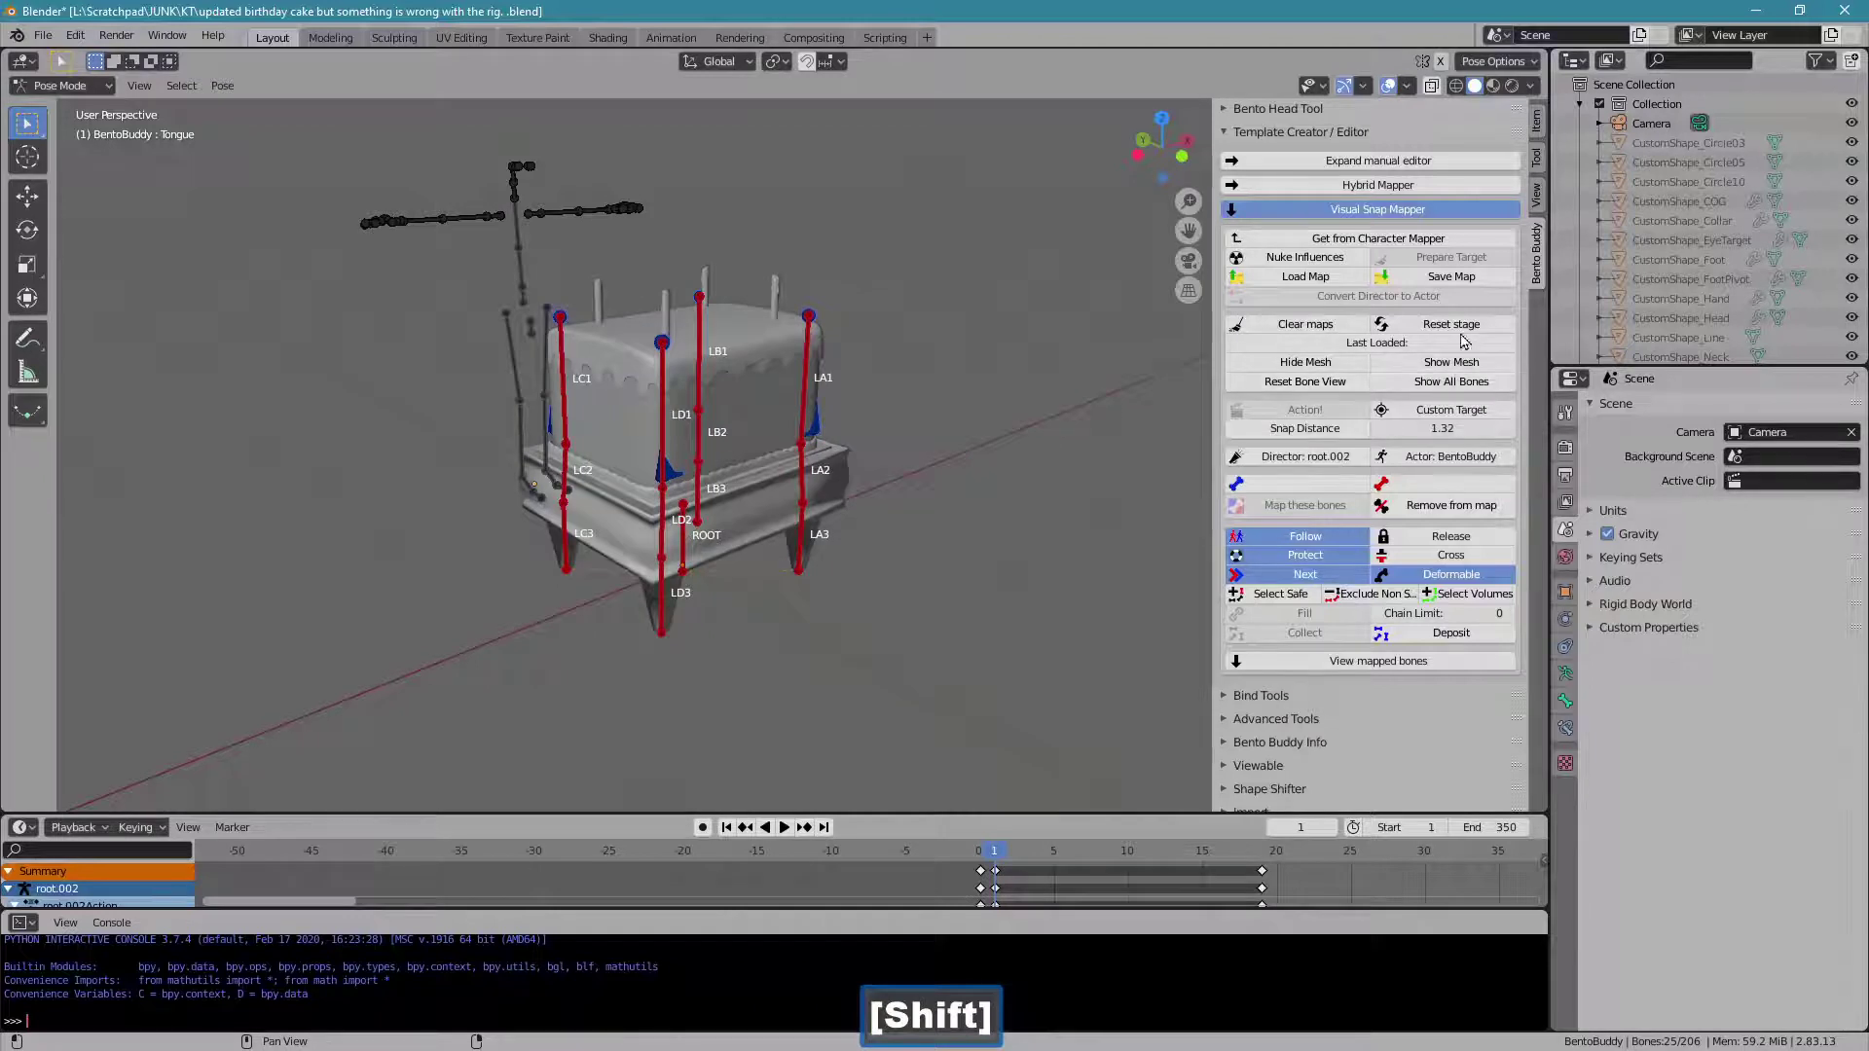
- Set the Bento Buddy animation export End Frame and Loop end frame to 350
{"action": "left_click", "coordinate": [1468, 331]}
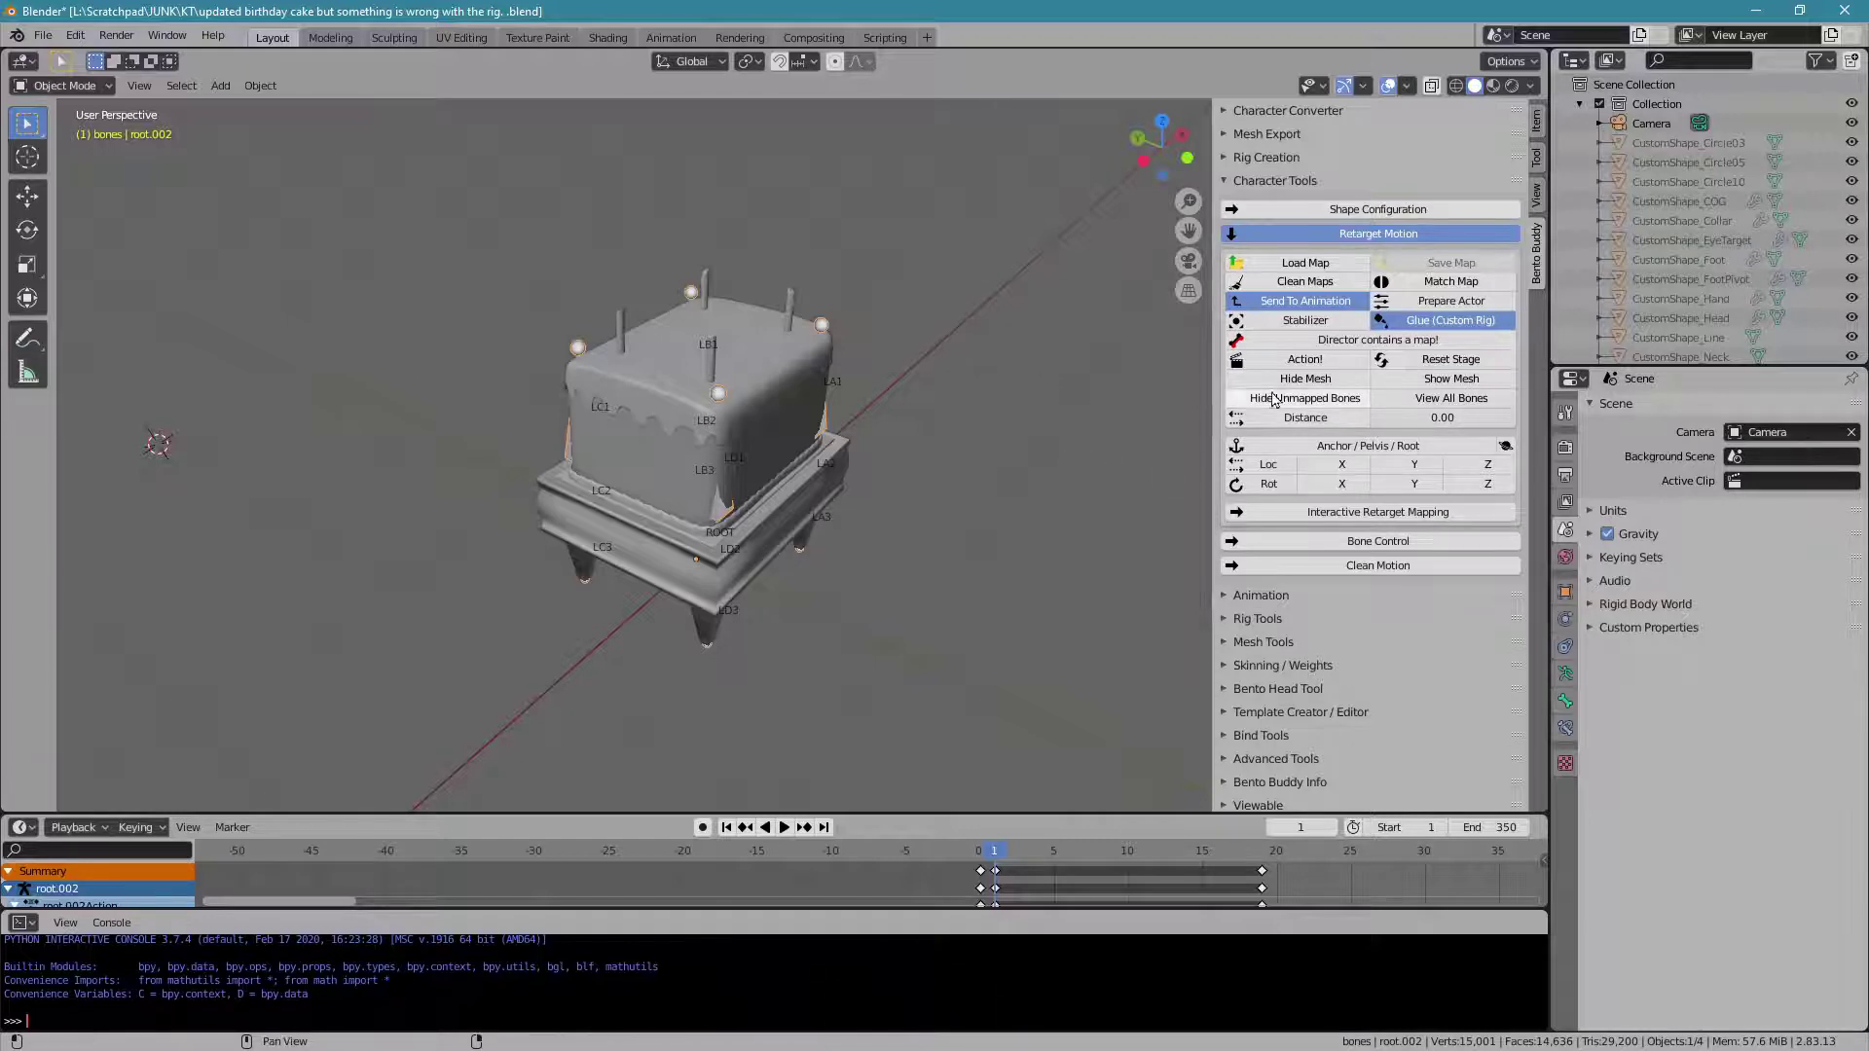
{"action": "left_click", "coordinate": [1293, 359]}
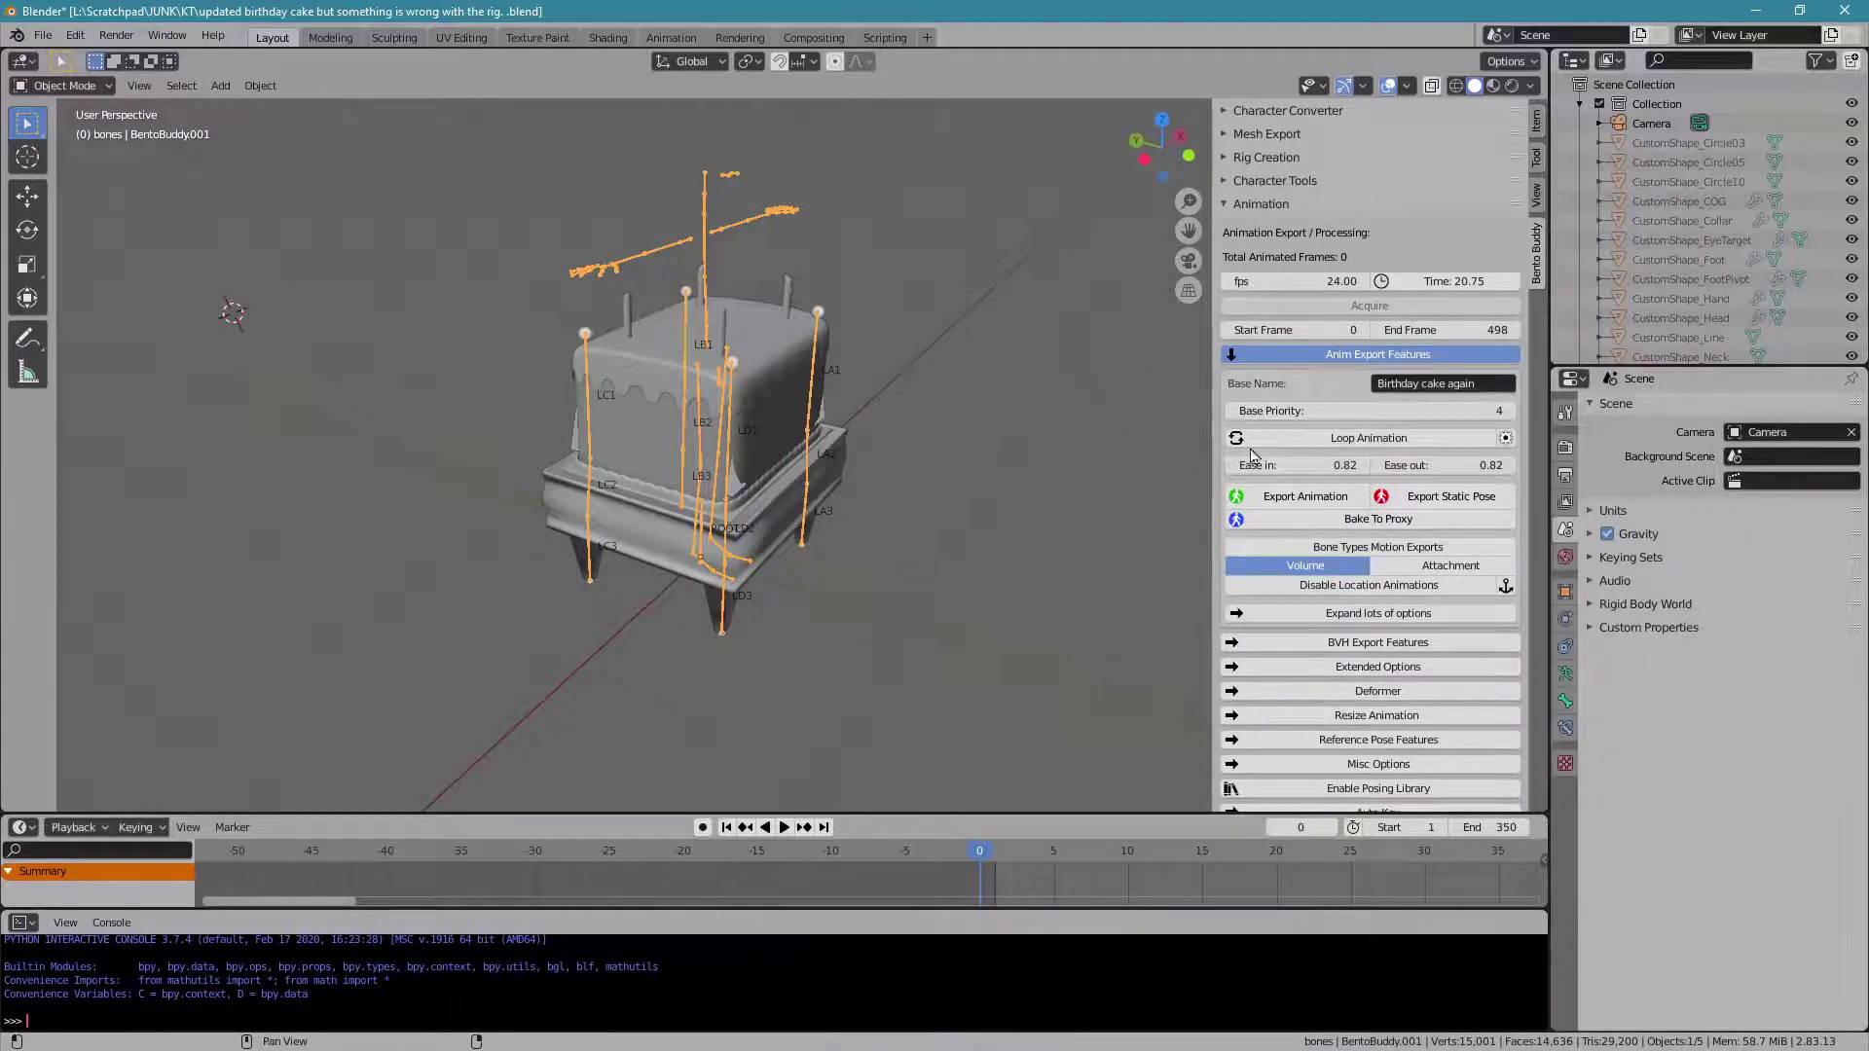
{"action": "left_click", "coordinate": [1268, 443]}
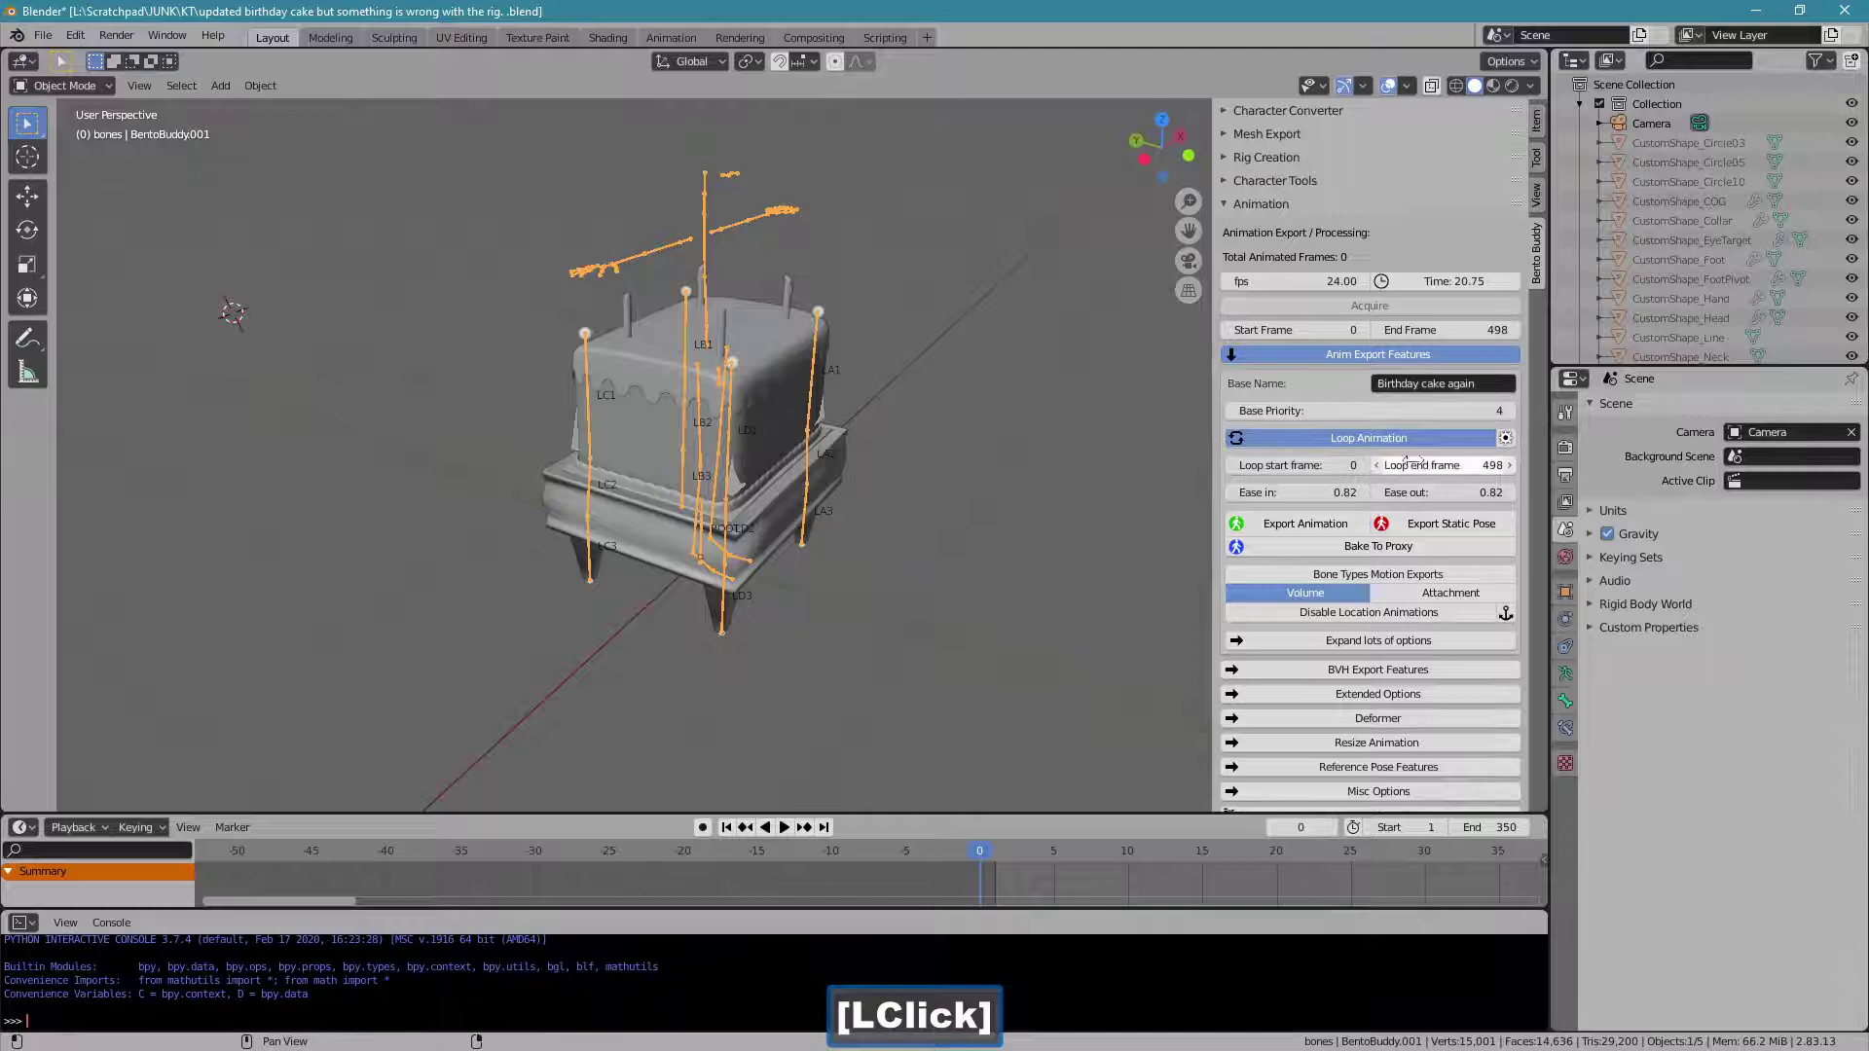
{"action": "type", "text": "3"}
{"action": "key", "text": "Return"}
{"action": "left_click", "coordinate": [1412, 319]}
{"action": "type", "text": "35"}
{"action": "key", "text": "Return"}
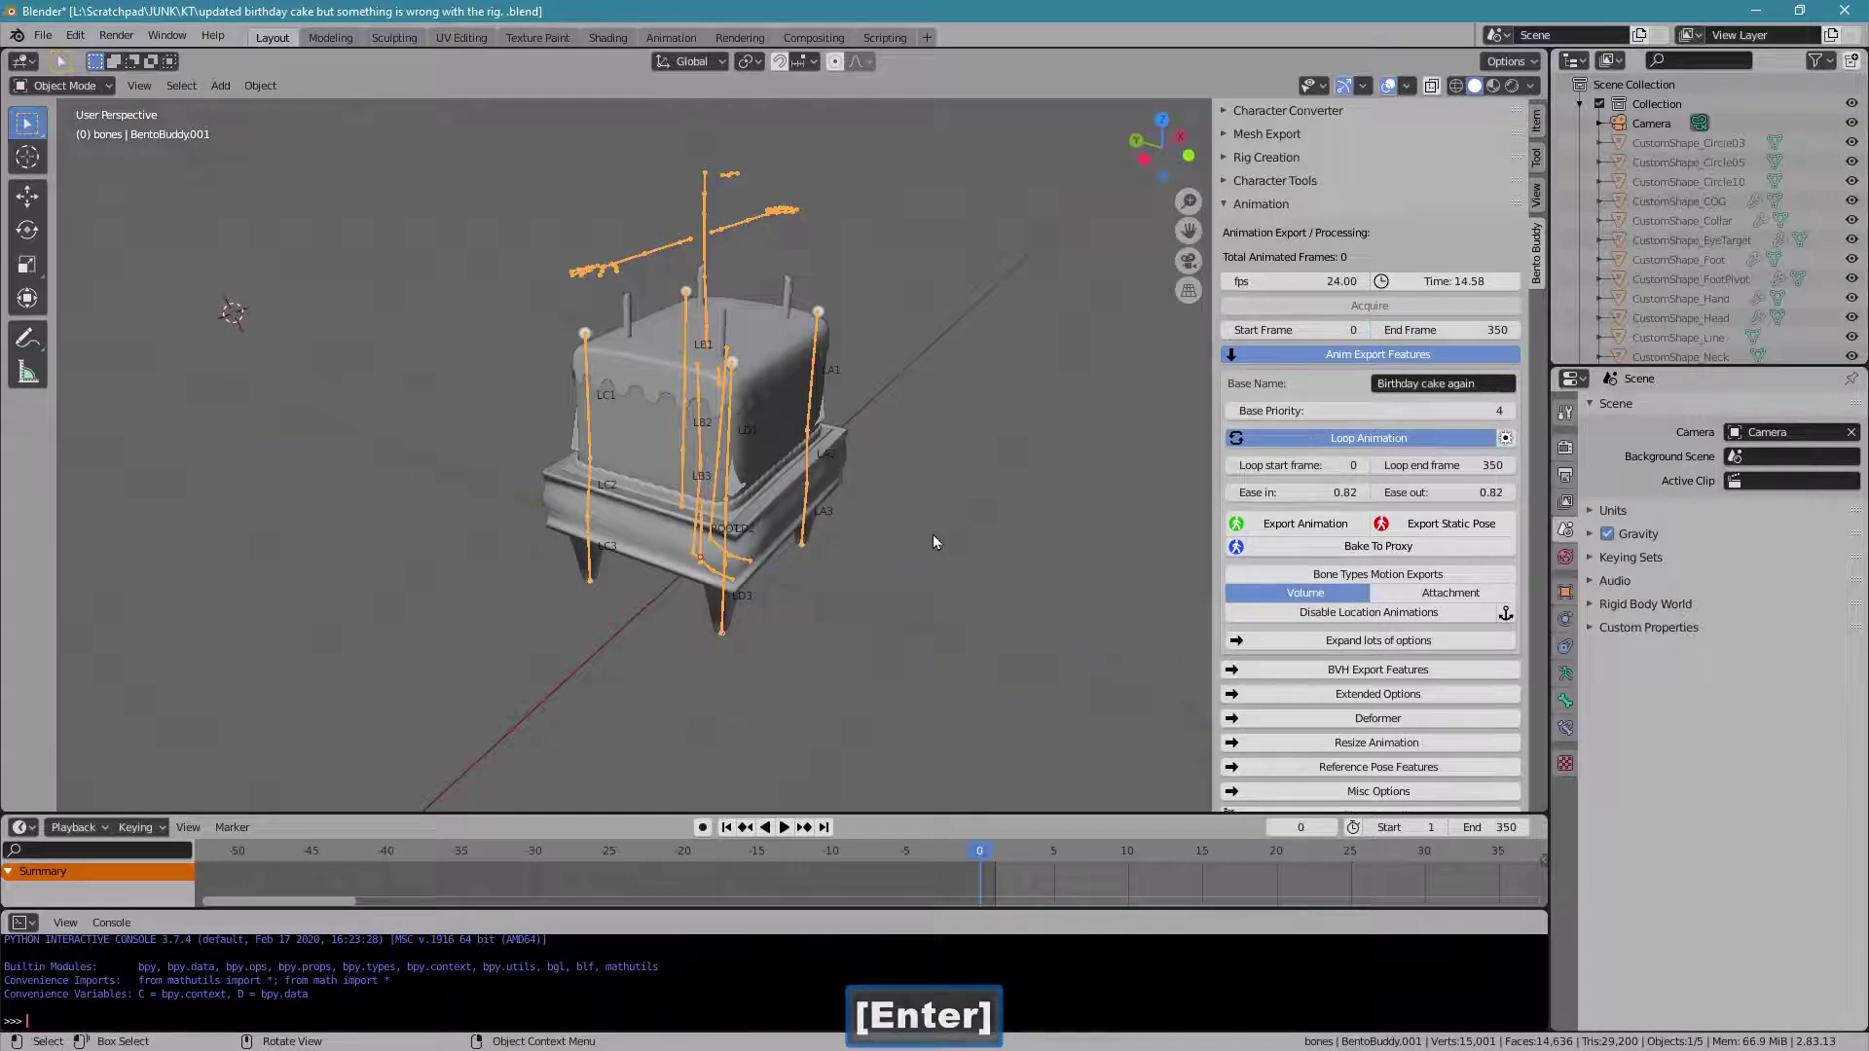
- Export the cake animation
{"action": "left_click", "coordinate": [1250, 541]}
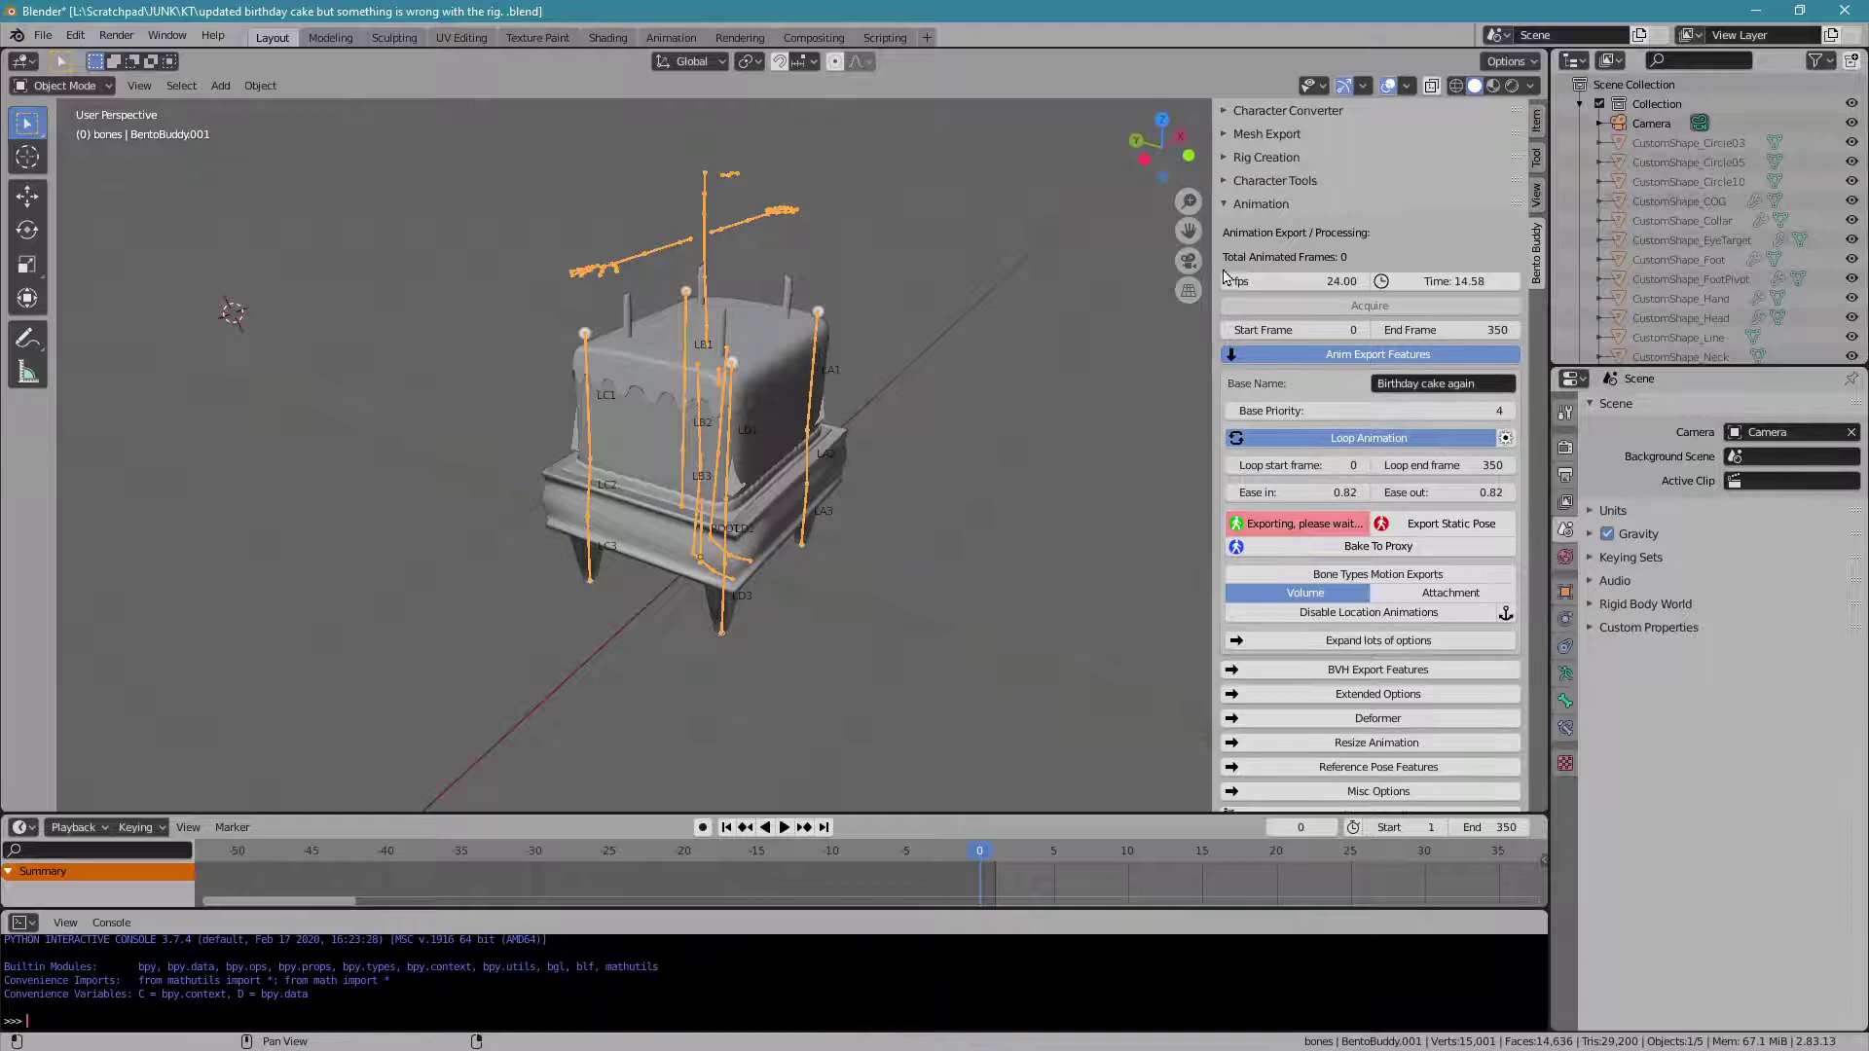
- Export the rigged cake mesh as a .dae file for SL / OpenSim
{"action": "left_click", "coordinate": [1269, 212]}
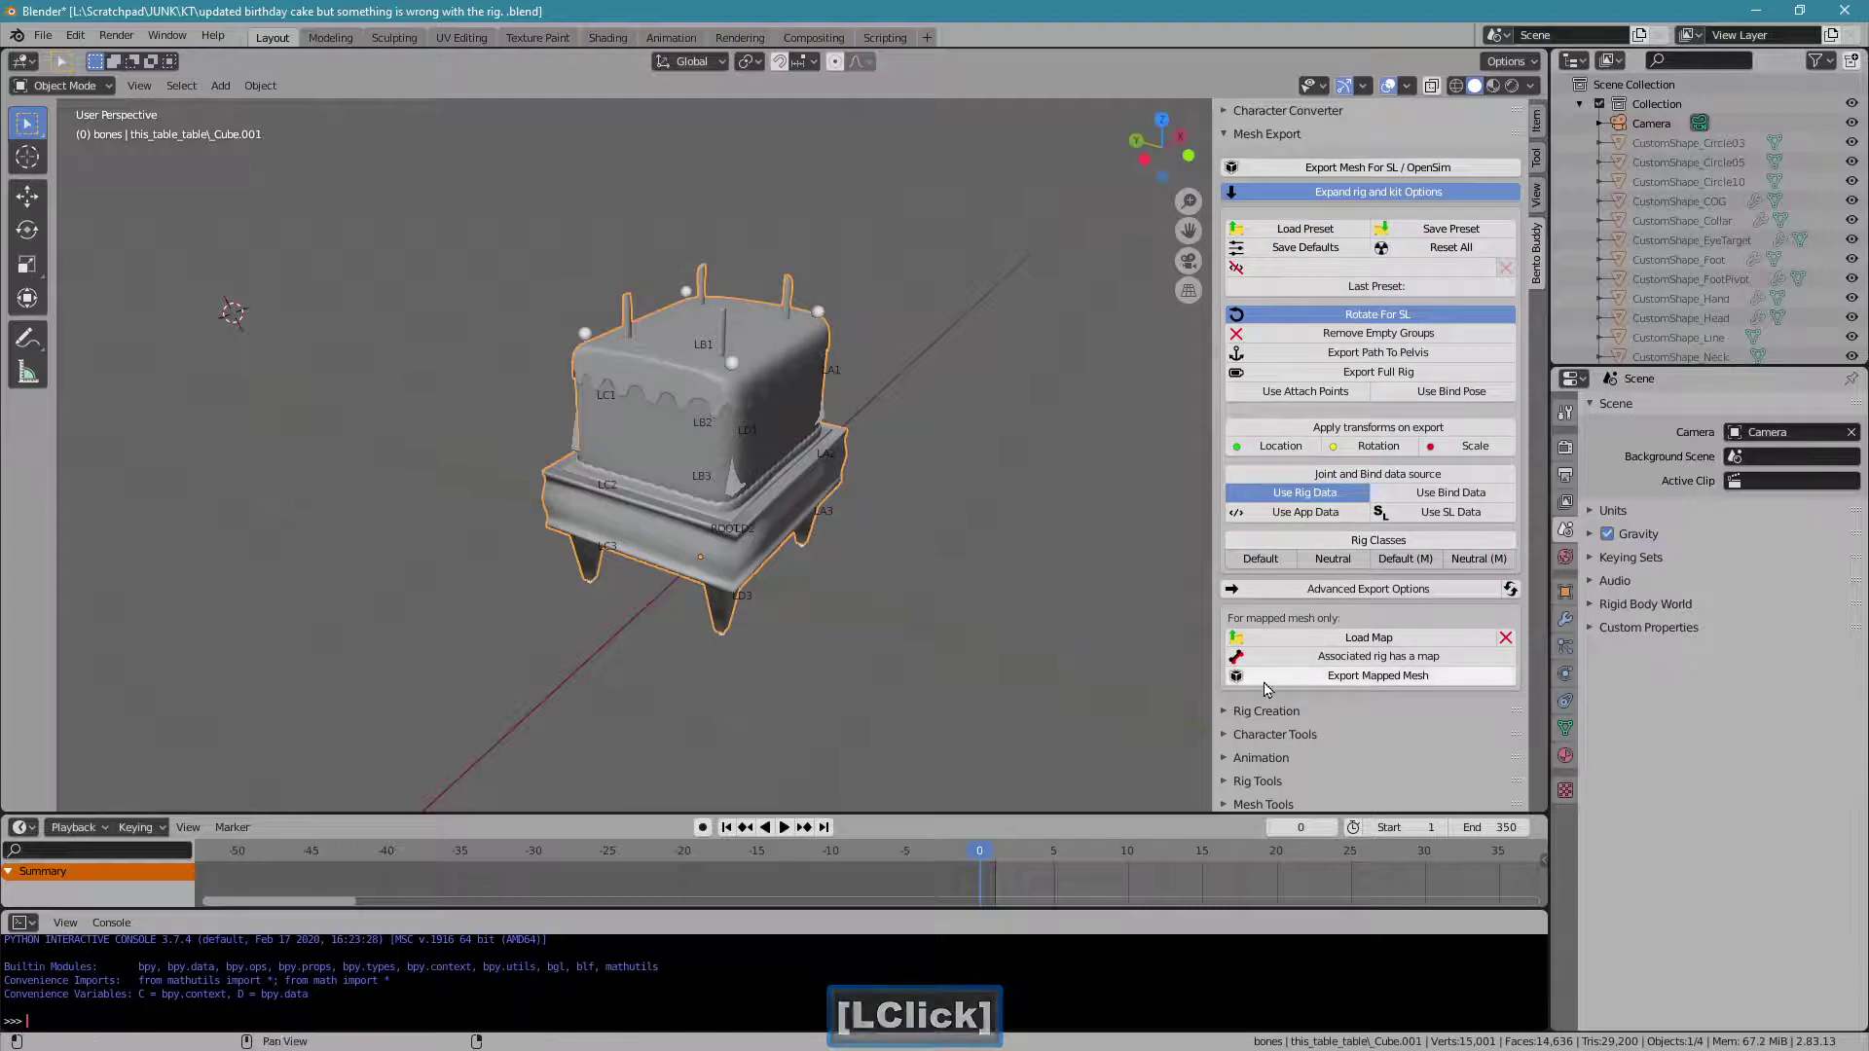
{"action": "left_click", "coordinate": [1276, 689]}
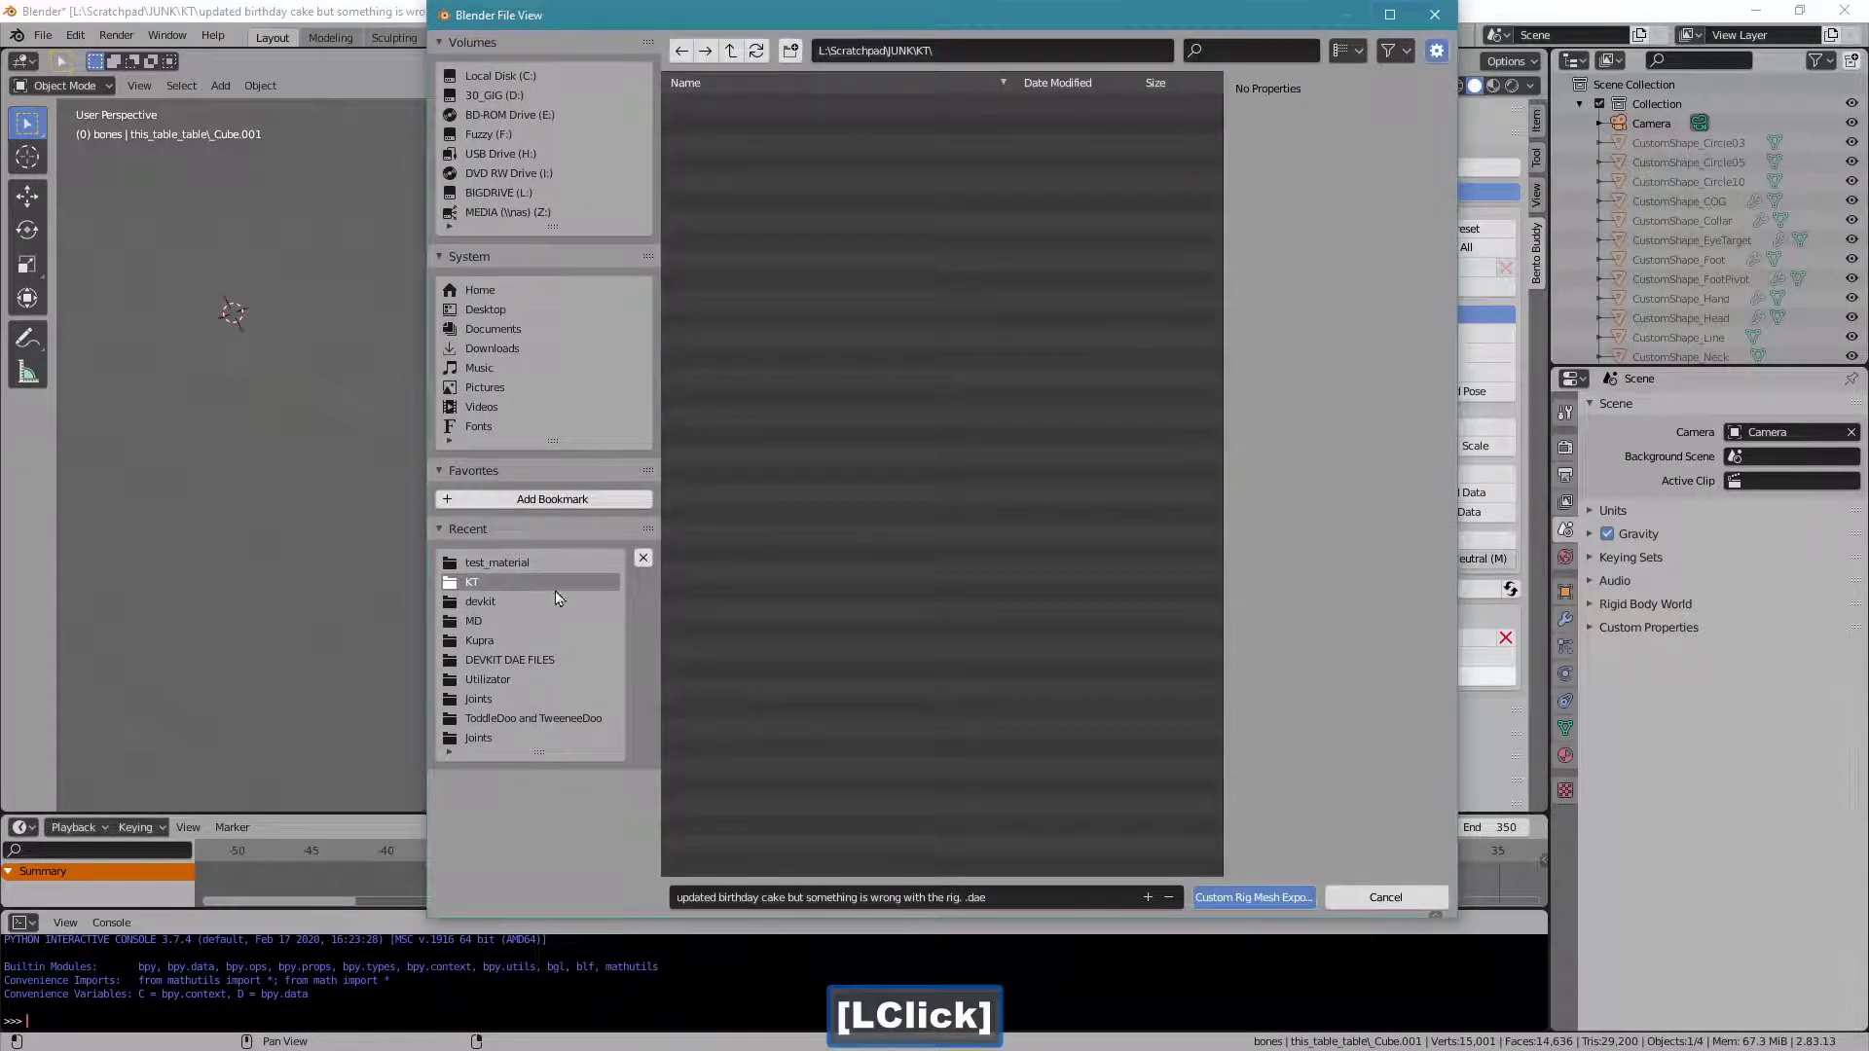
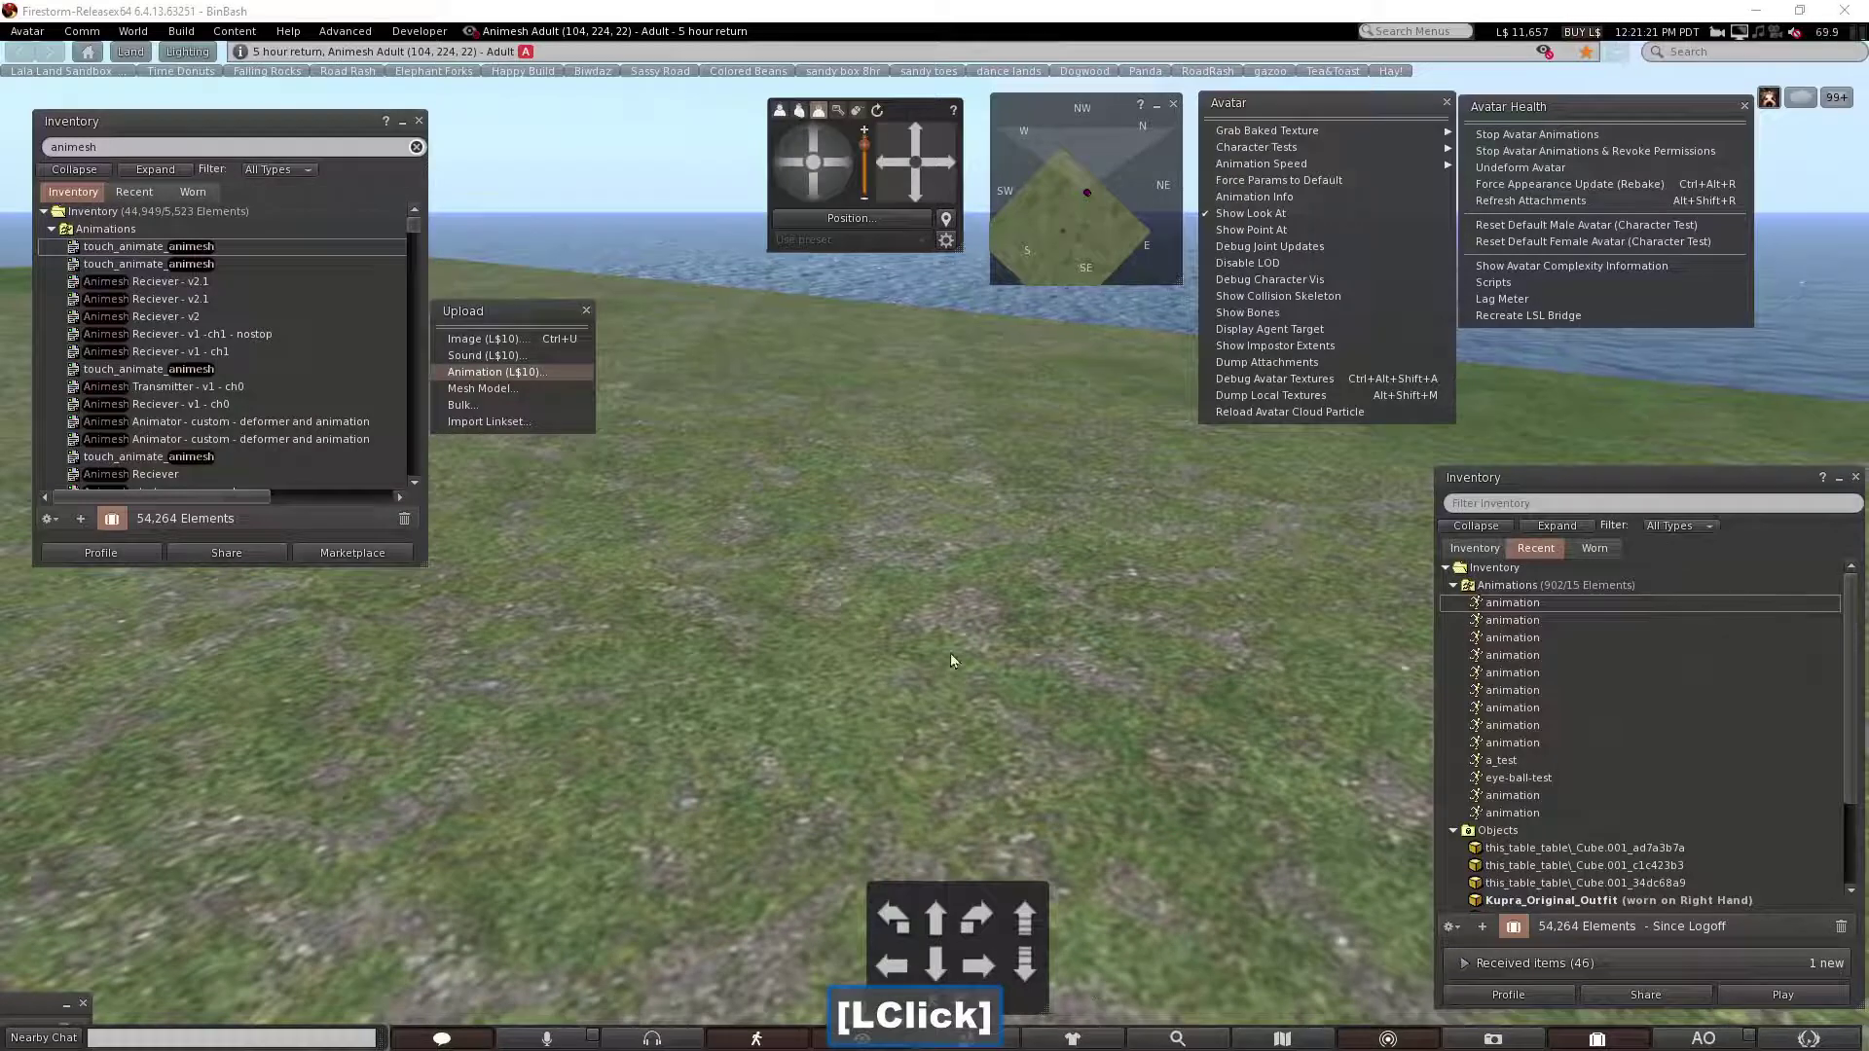
- Select the box prim, view its contents, and load the exported cake .dae into Upload Mesh Model
{"action": "left_click", "coordinate": [983, 628]}
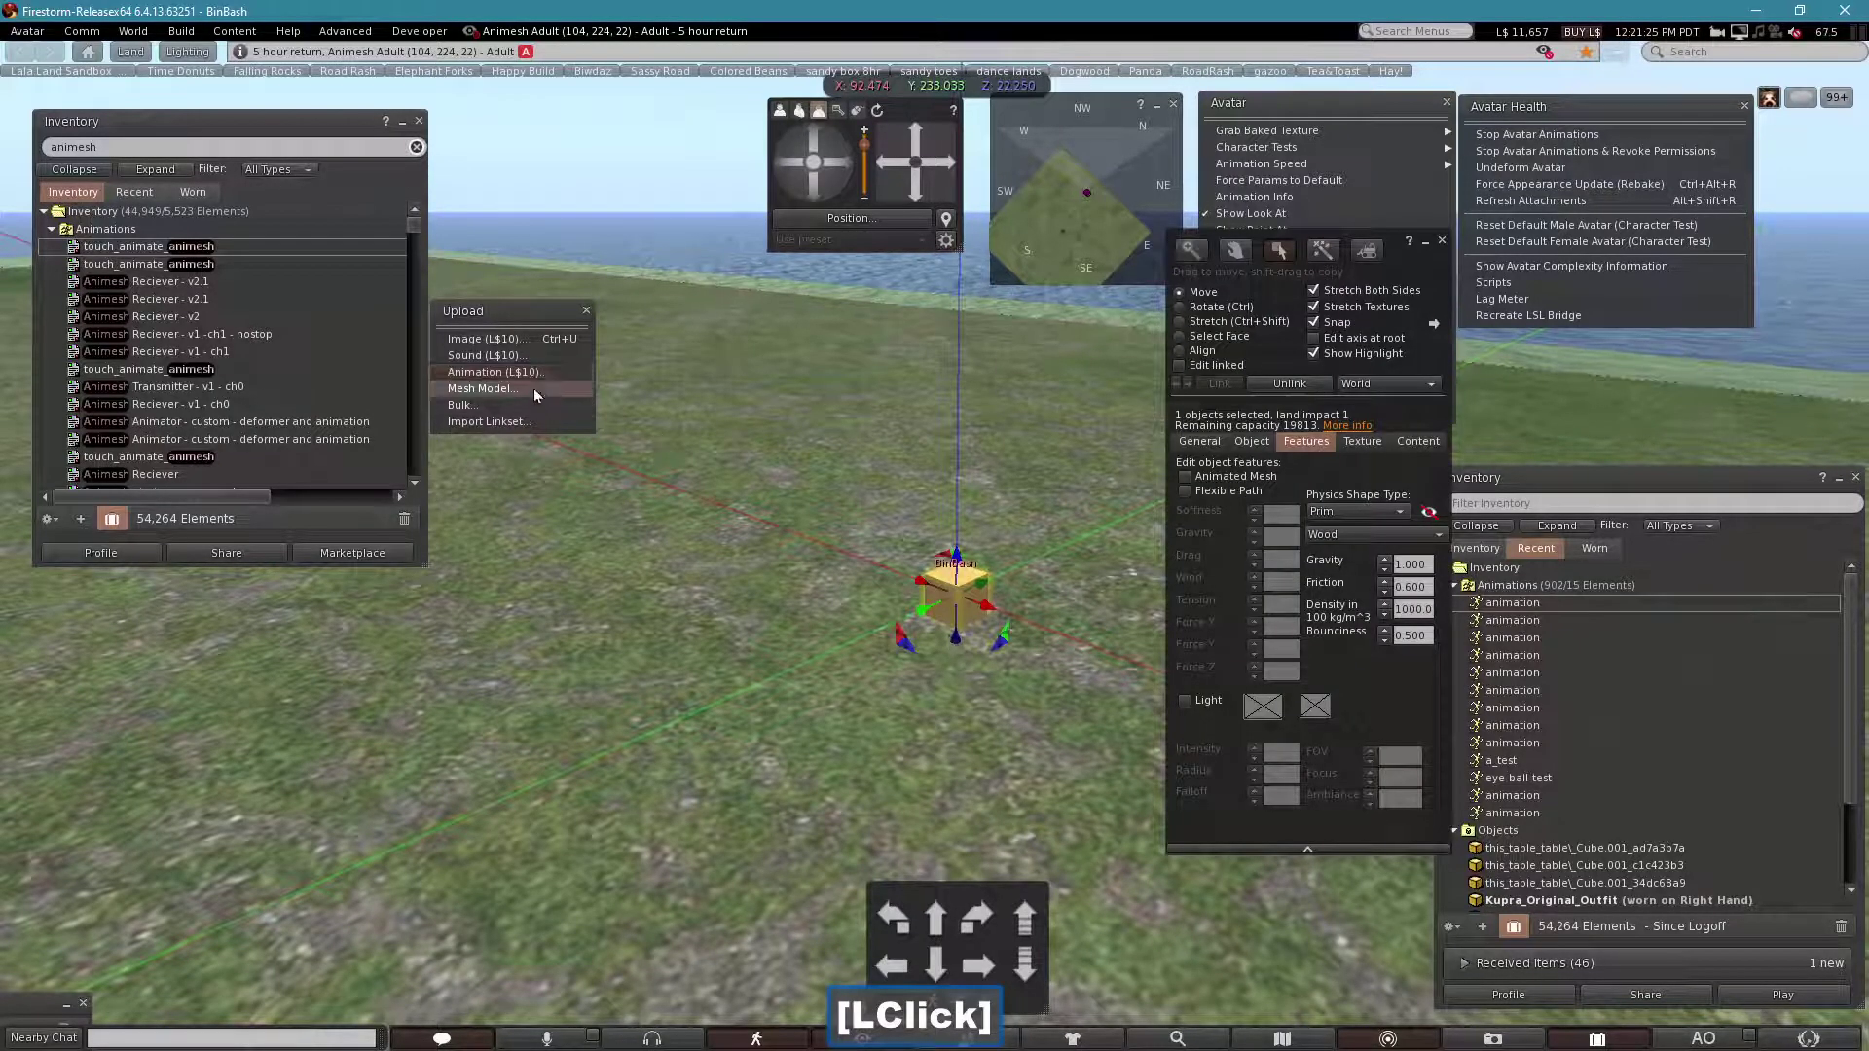
{"action": "left_click", "coordinate": [537, 381]}
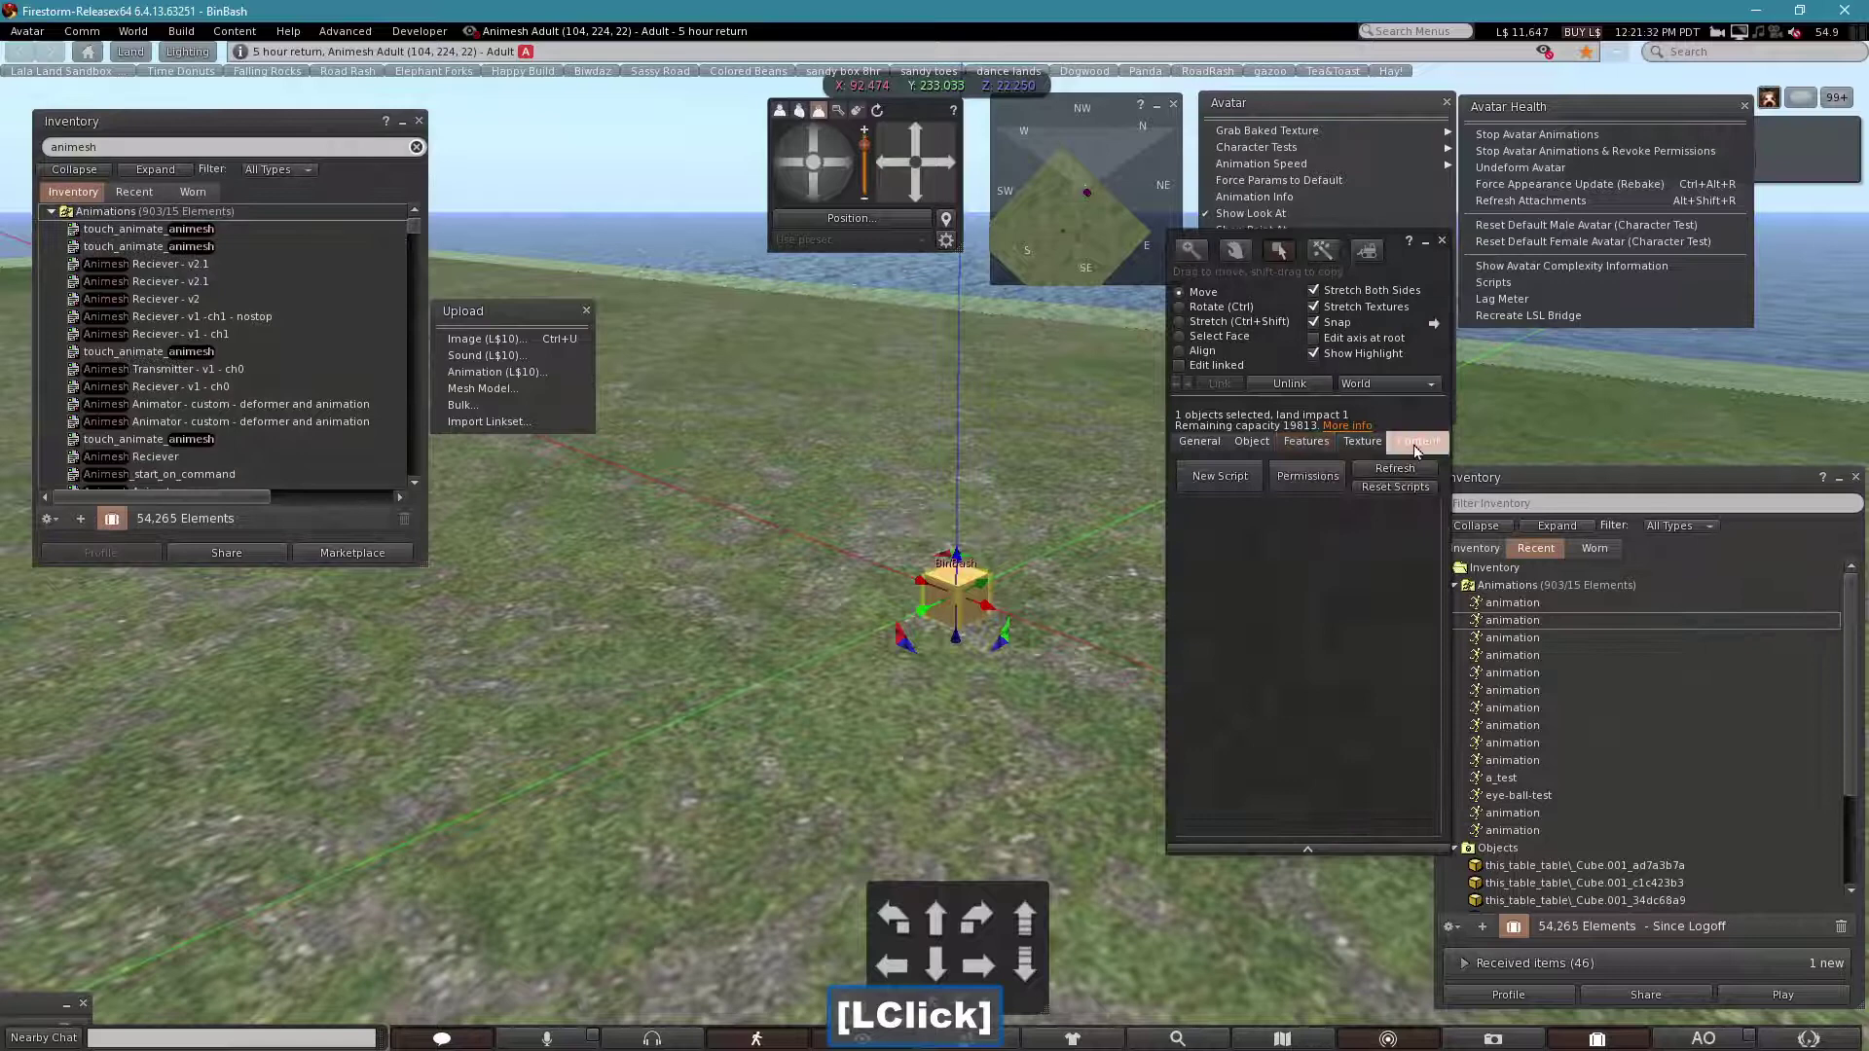
{"action": "left_click", "coordinate": [1484, 613]}
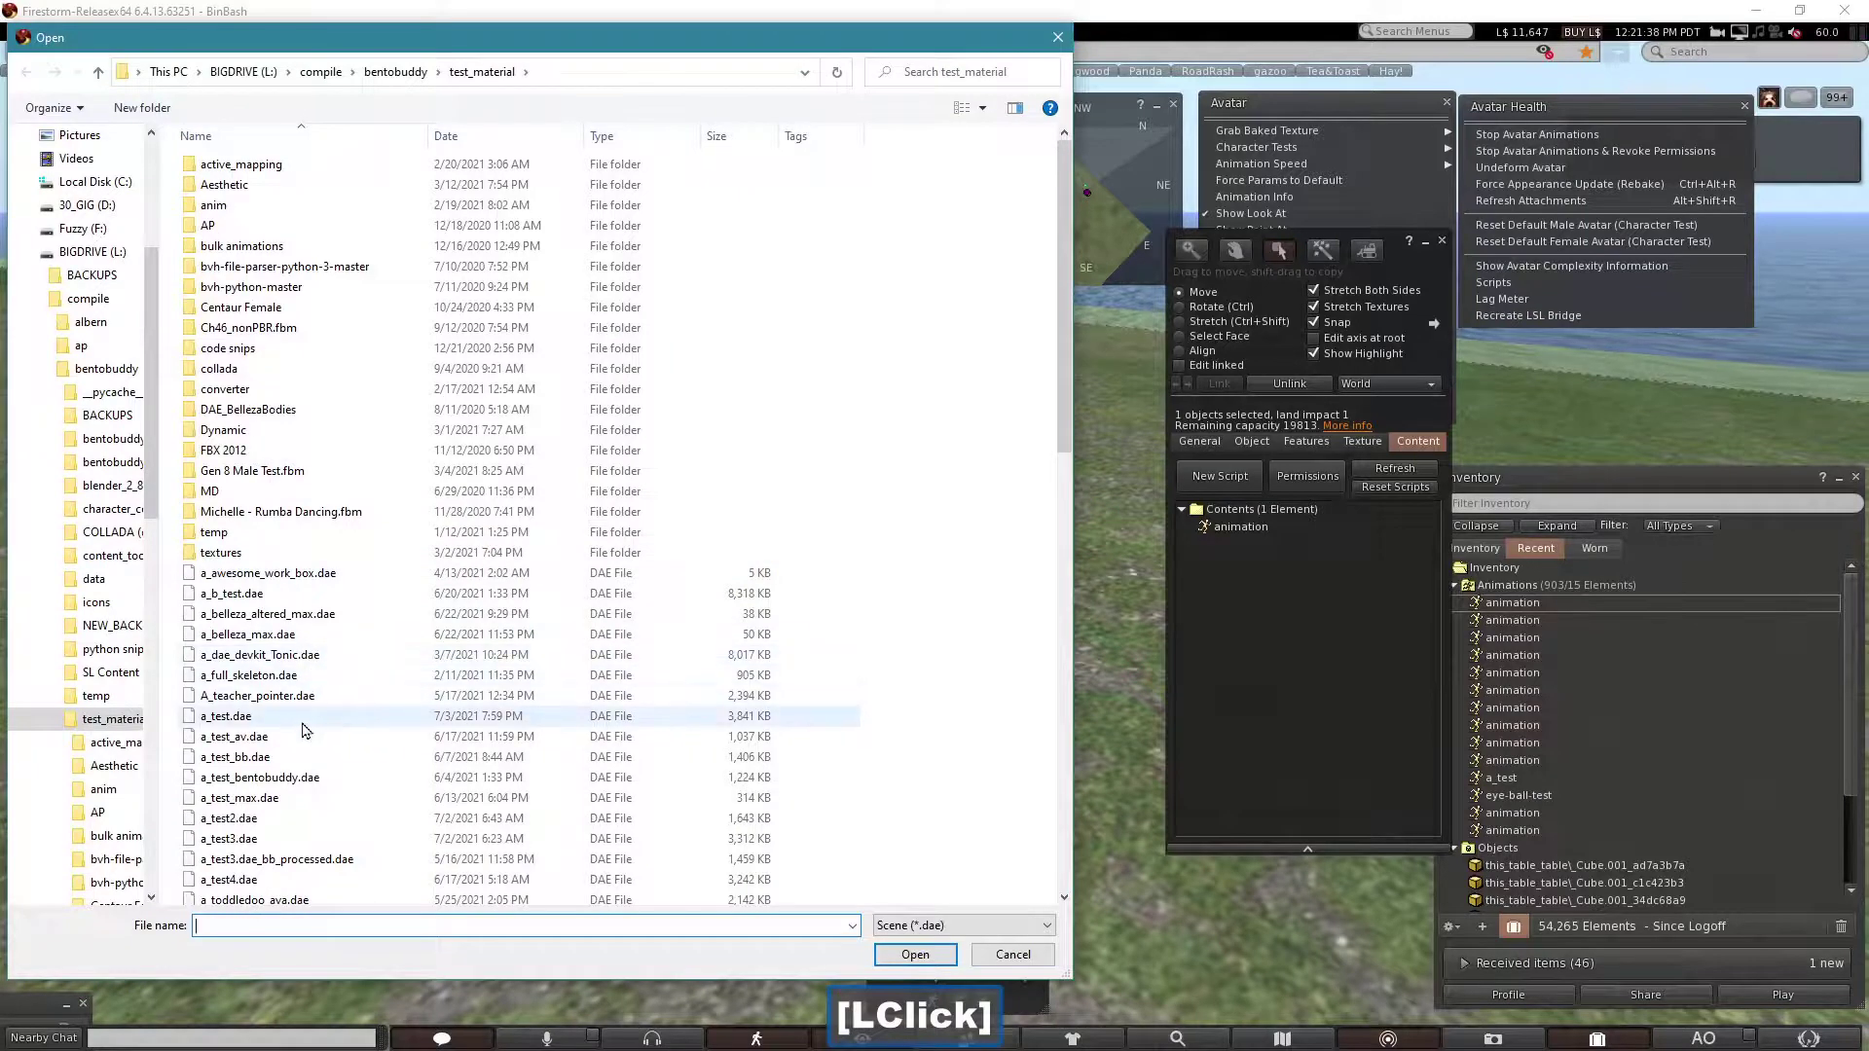
{"action": "left_click", "coordinate": [727, 390]}
- Include skin weights and joint positions, calculate the L$13 fee, and upload the cake model
{"action": "left_click", "coordinate": [958, 554]}
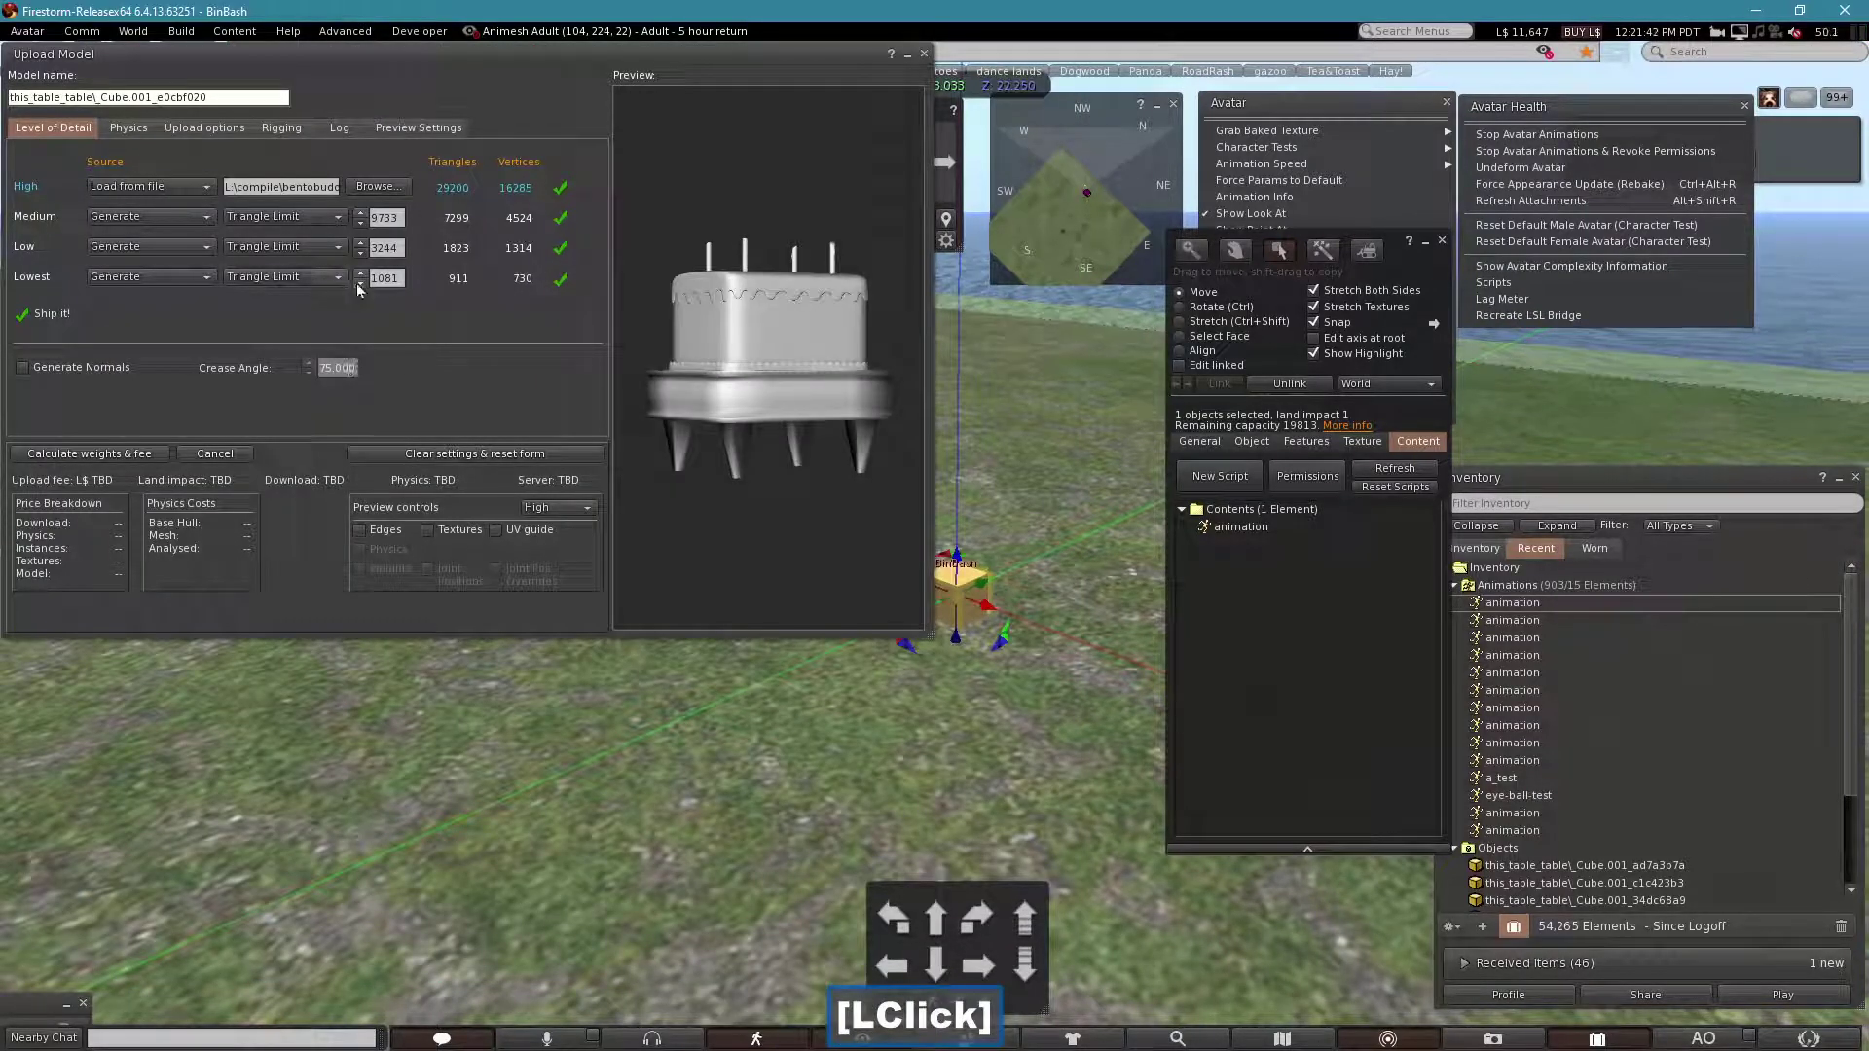
{"action": "left_click", "coordinate": [362, 293]}
{"action": "left_click", "coordinate": [135, 133]}
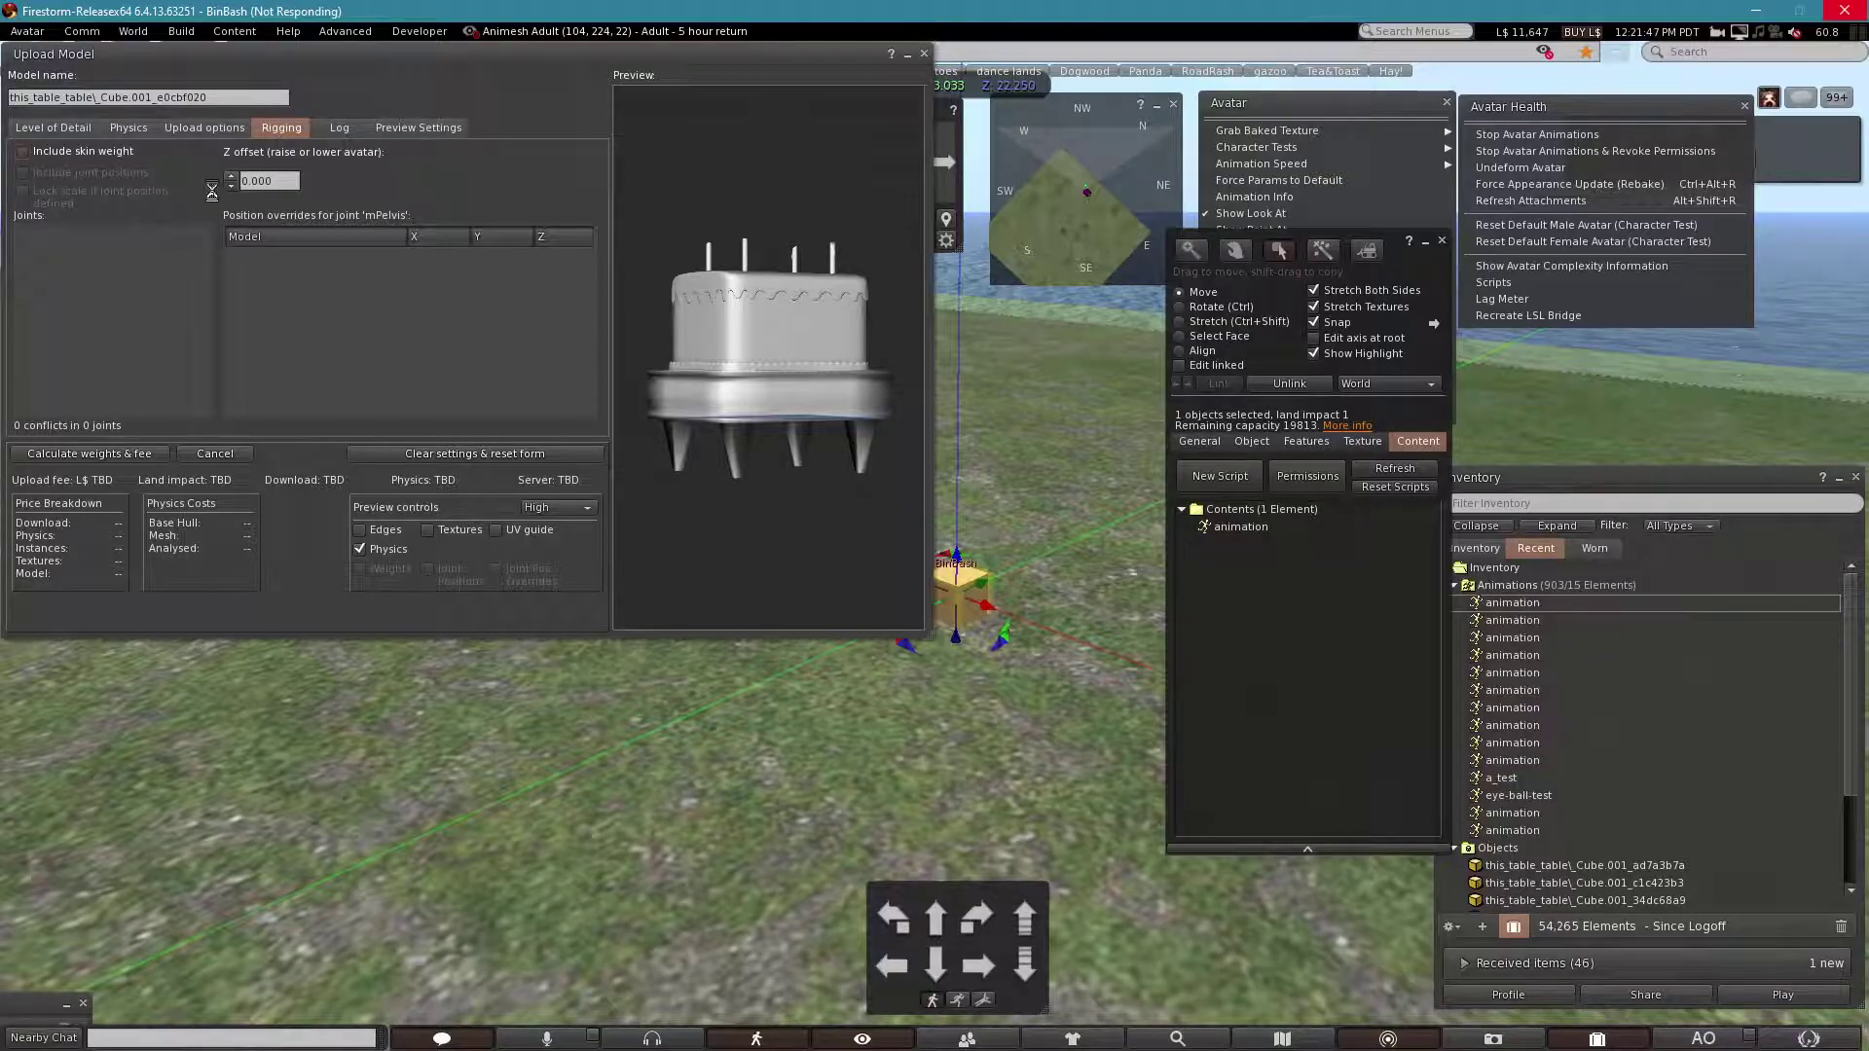
{"action": "left_click", "coordinate": [31, 184]}
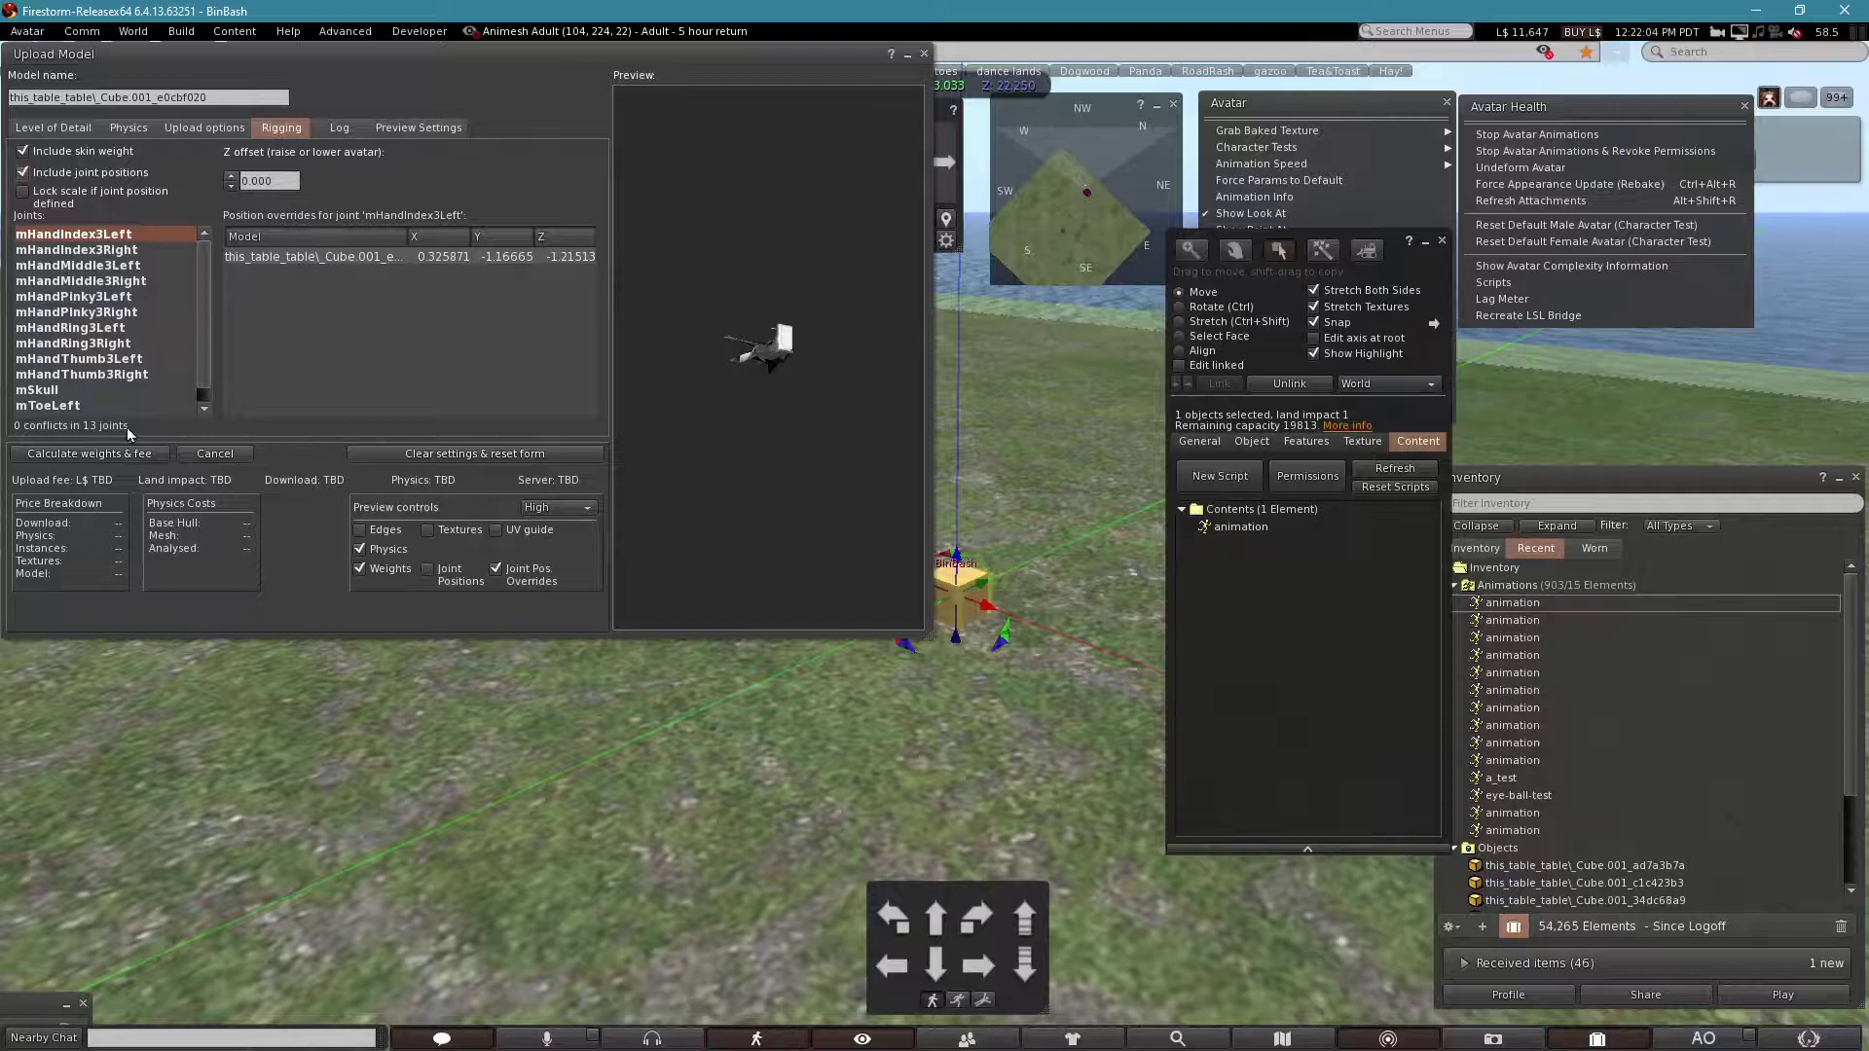
{"action": "left_click", "coordinate": [118, 455]}
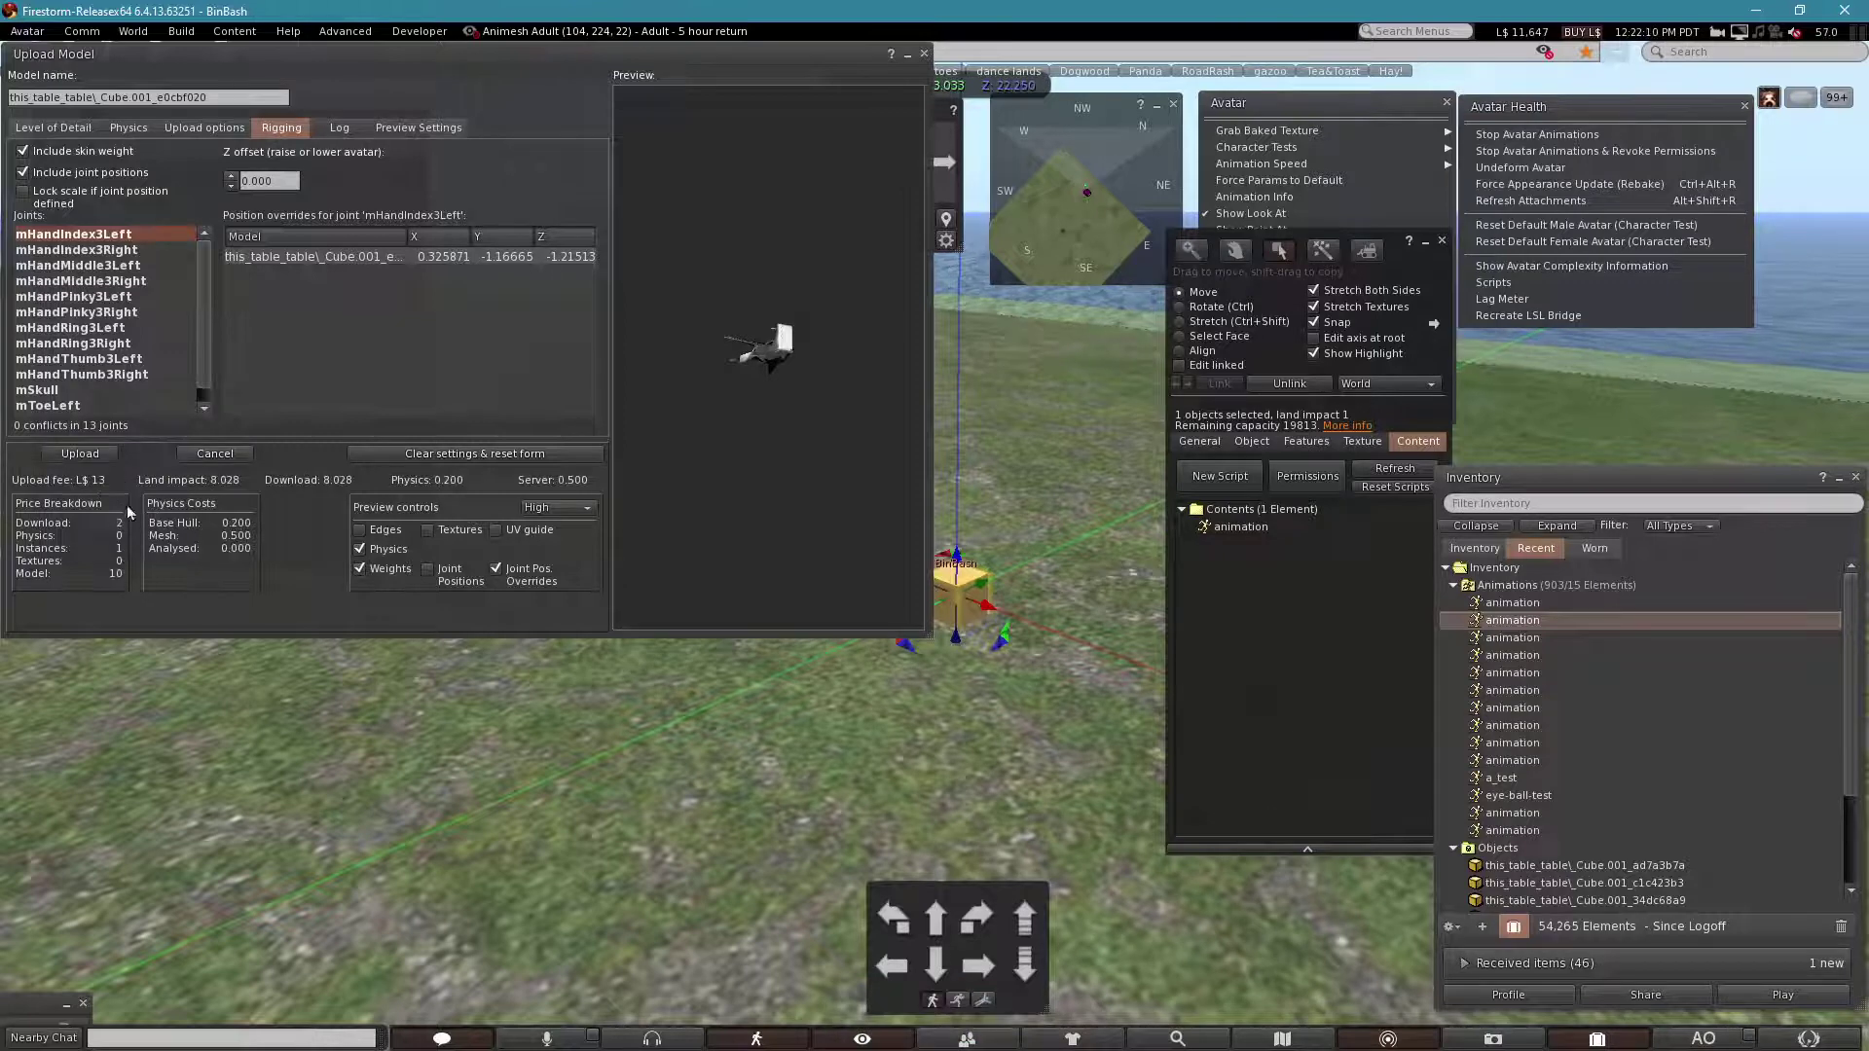
{"action": "left_click", "coordinate": [93, 460]}
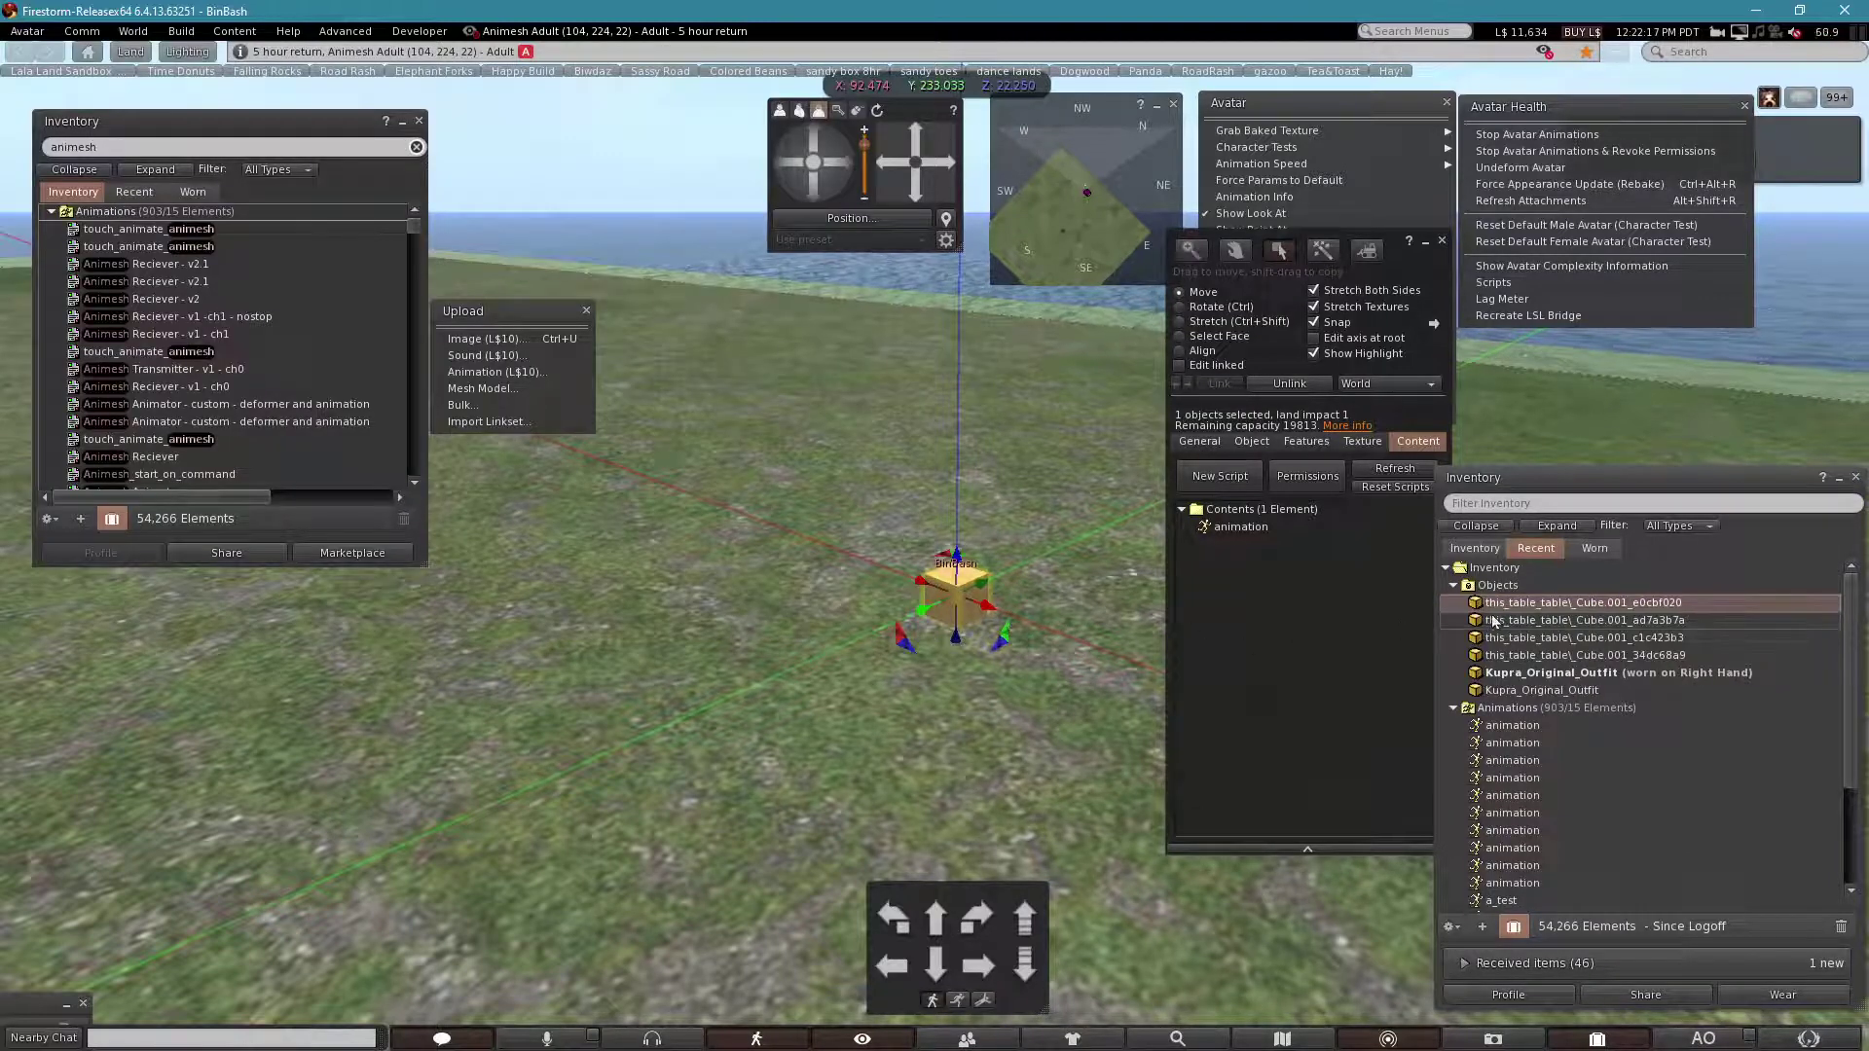
- Rez the uploaded cake, link it with the animation box, and enable Animated Mesh
{"action": "left_click", "coordinate": [1499, 615]}
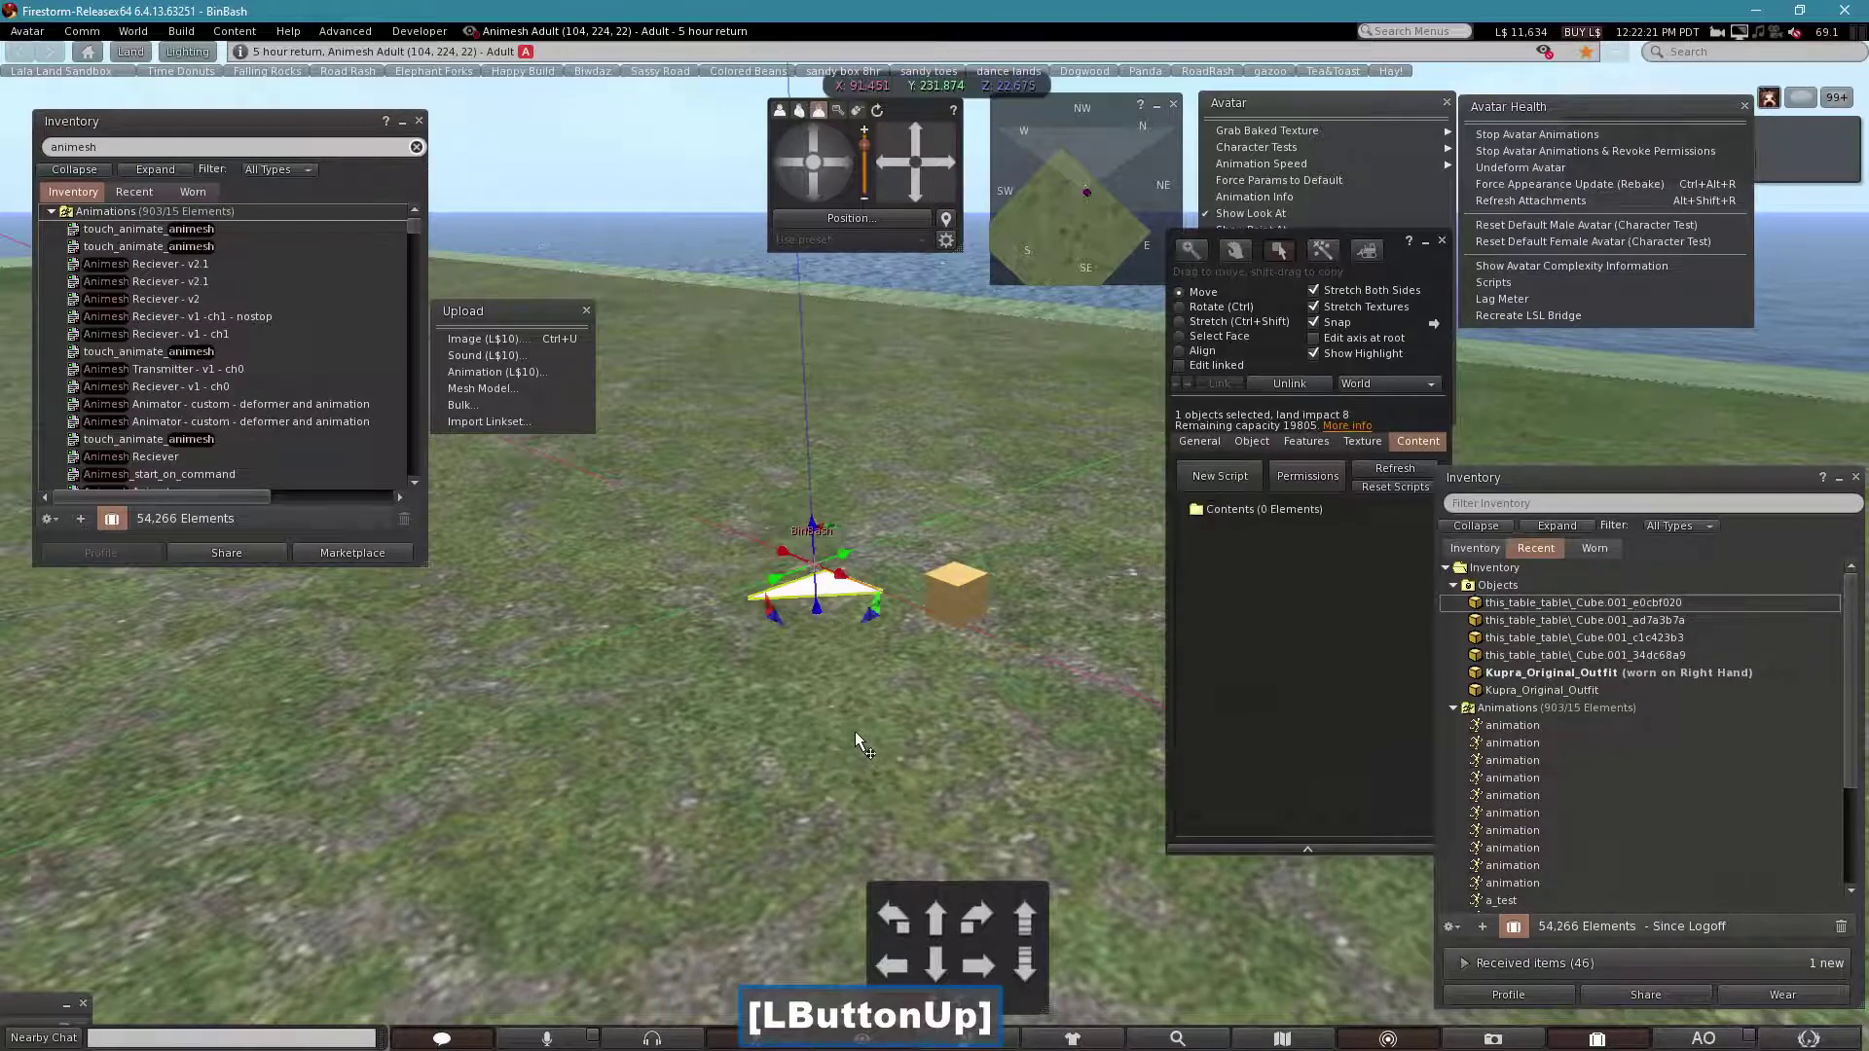
{"action": "left_click", "coordinate": [967, 608]}
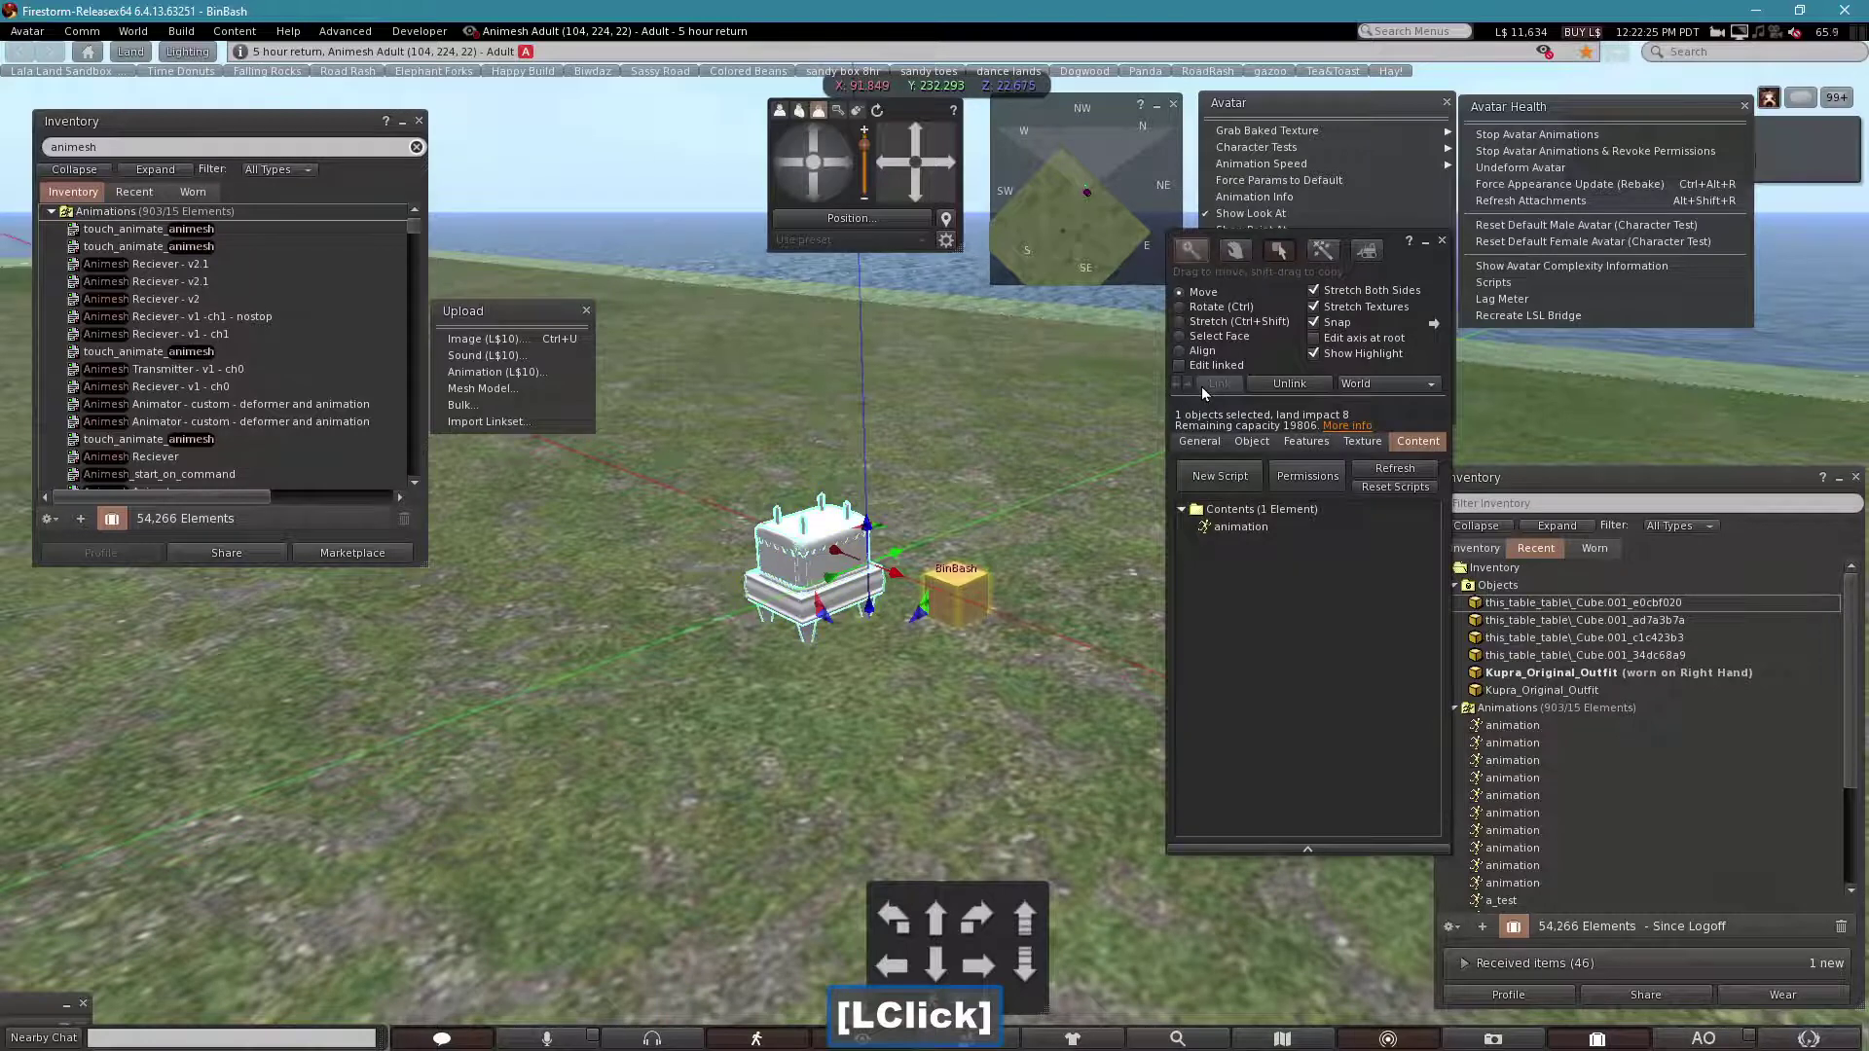
{"action": "left_click", "coordinate": [1313, 452]}
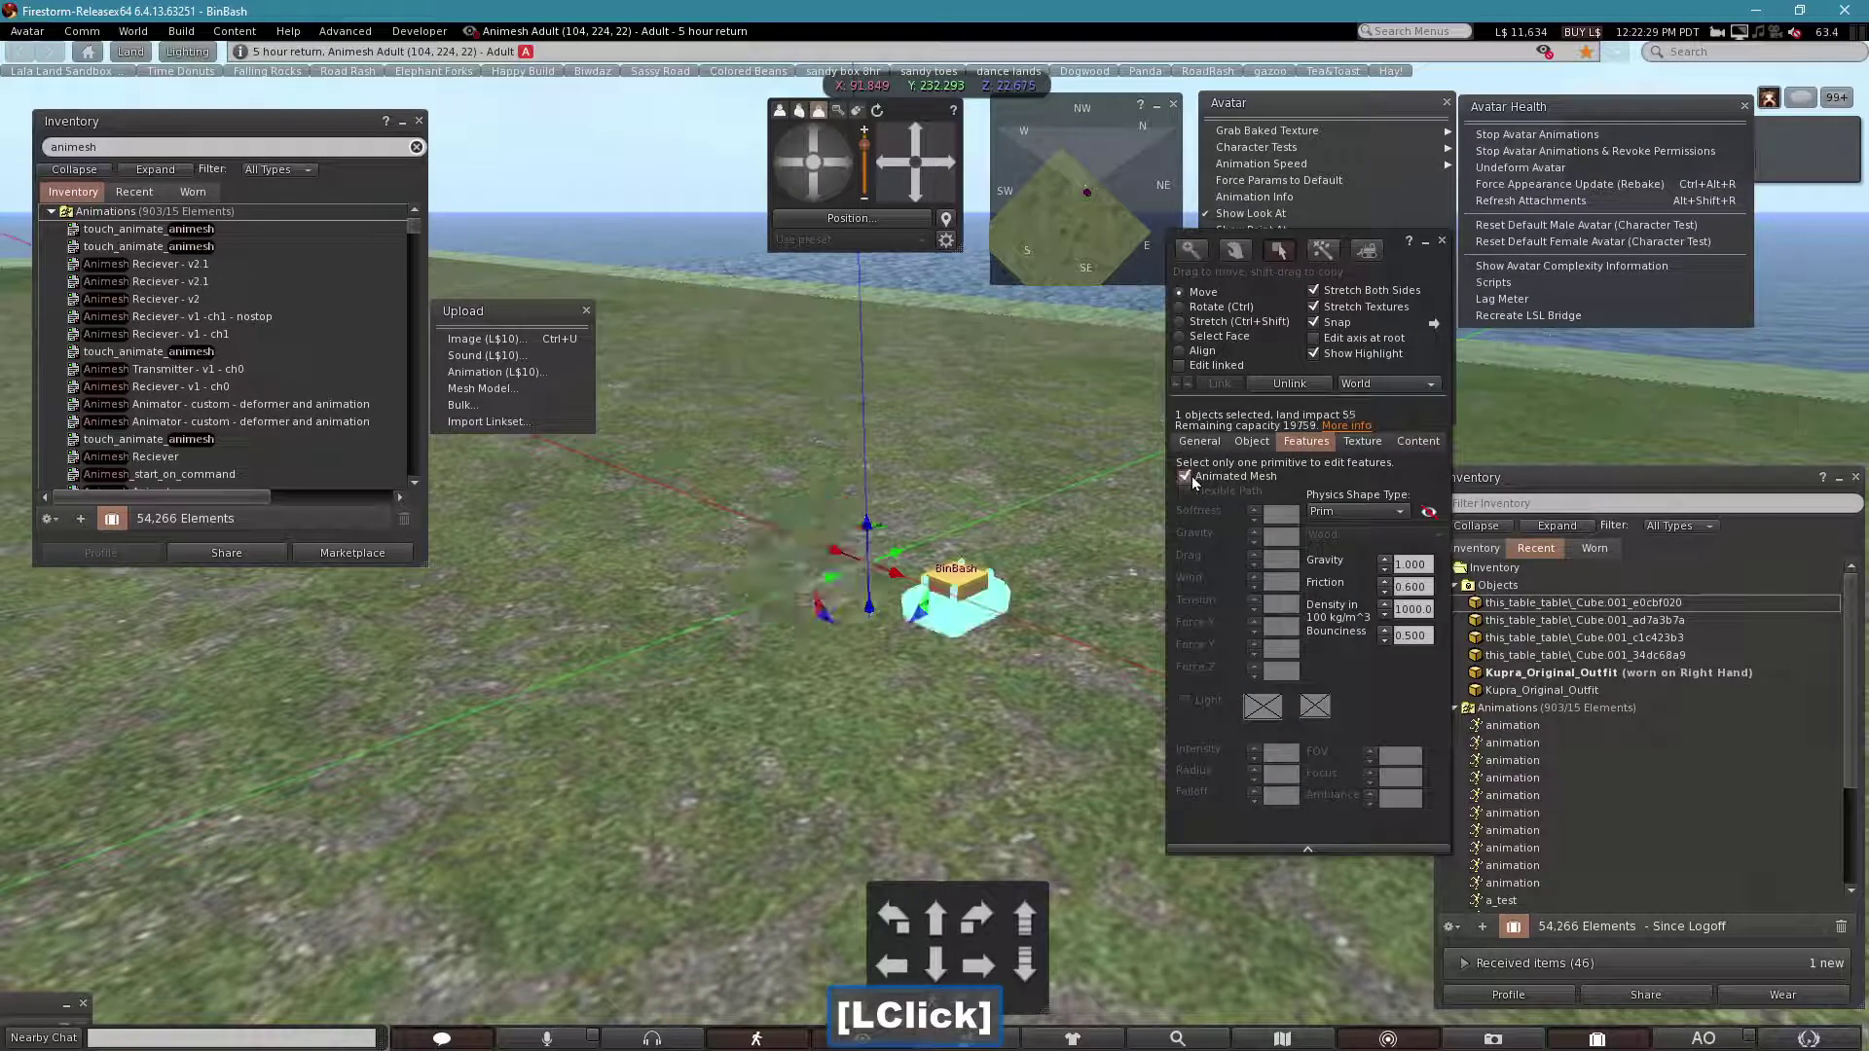
{"action": "left_click", "coordinate": [878, 524]}
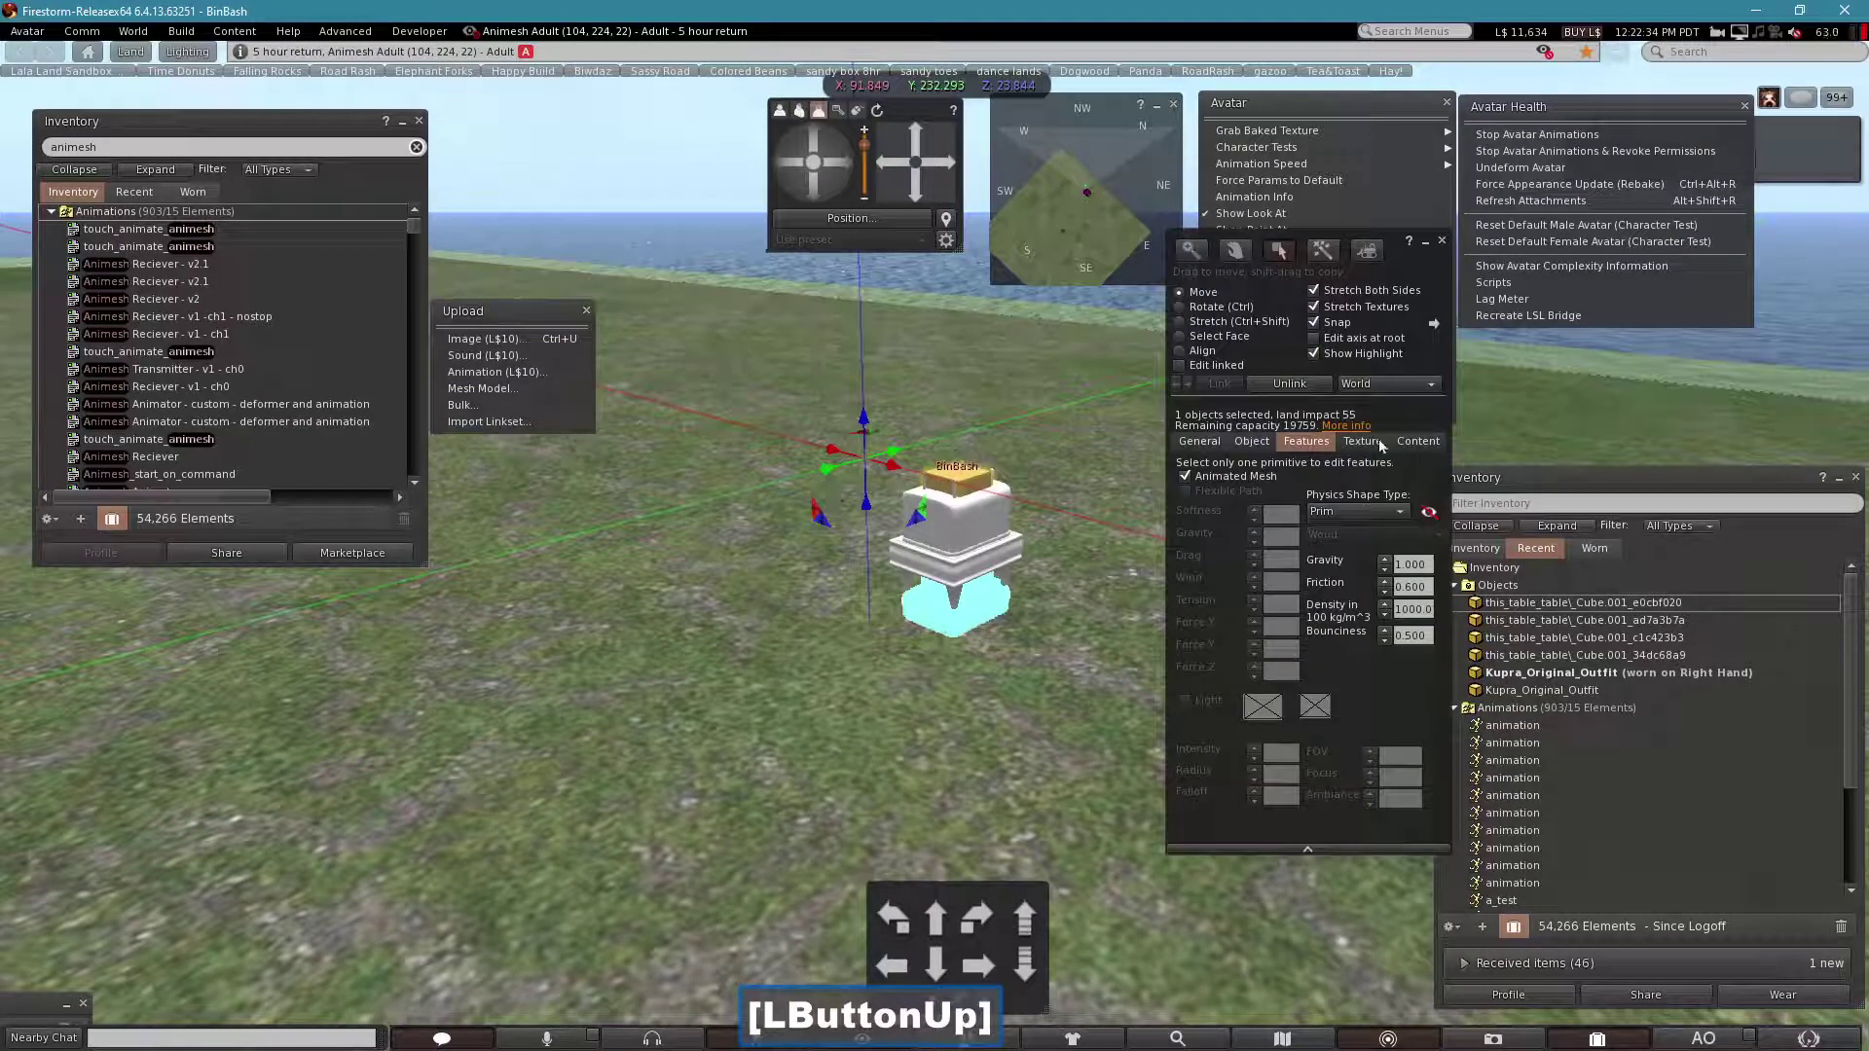
- View the linked object's contents holding the cake animation
{"action": "left_click", "coordinate": [1425, 448]}
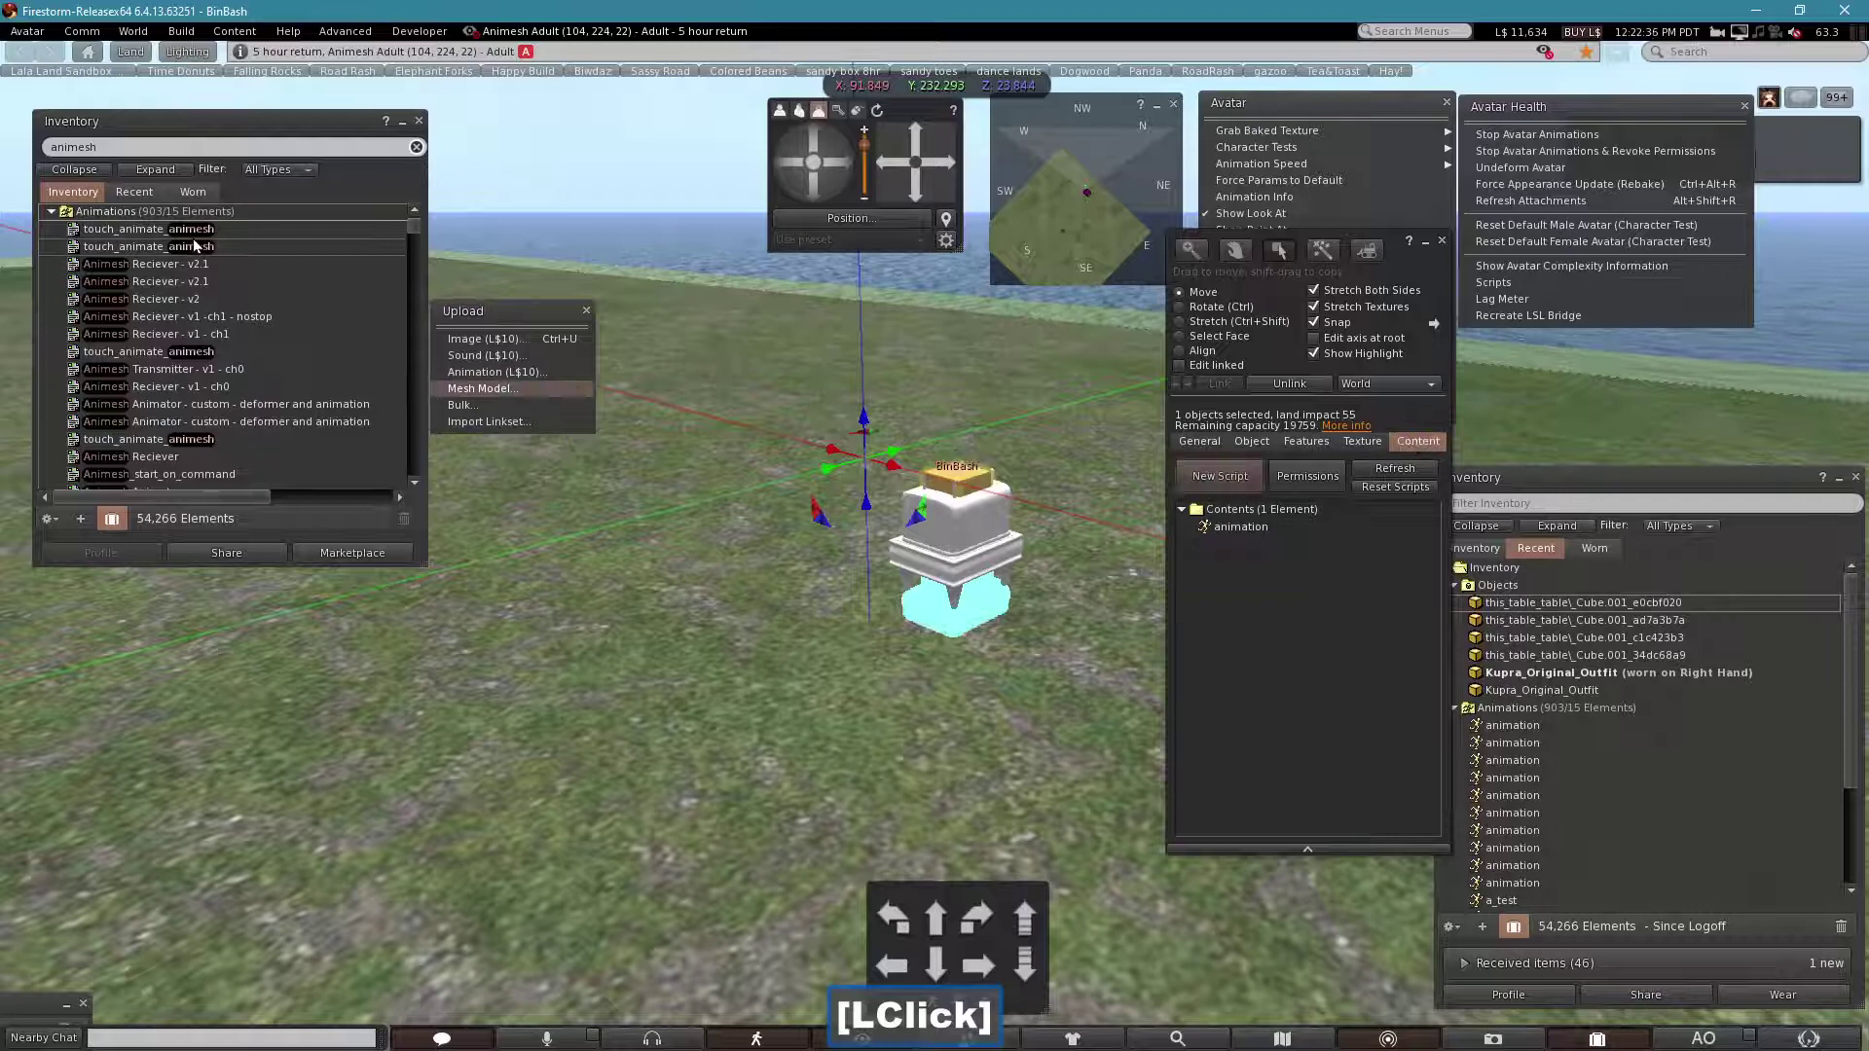
{"action": "left_click", "coordinate": [346, 244]}
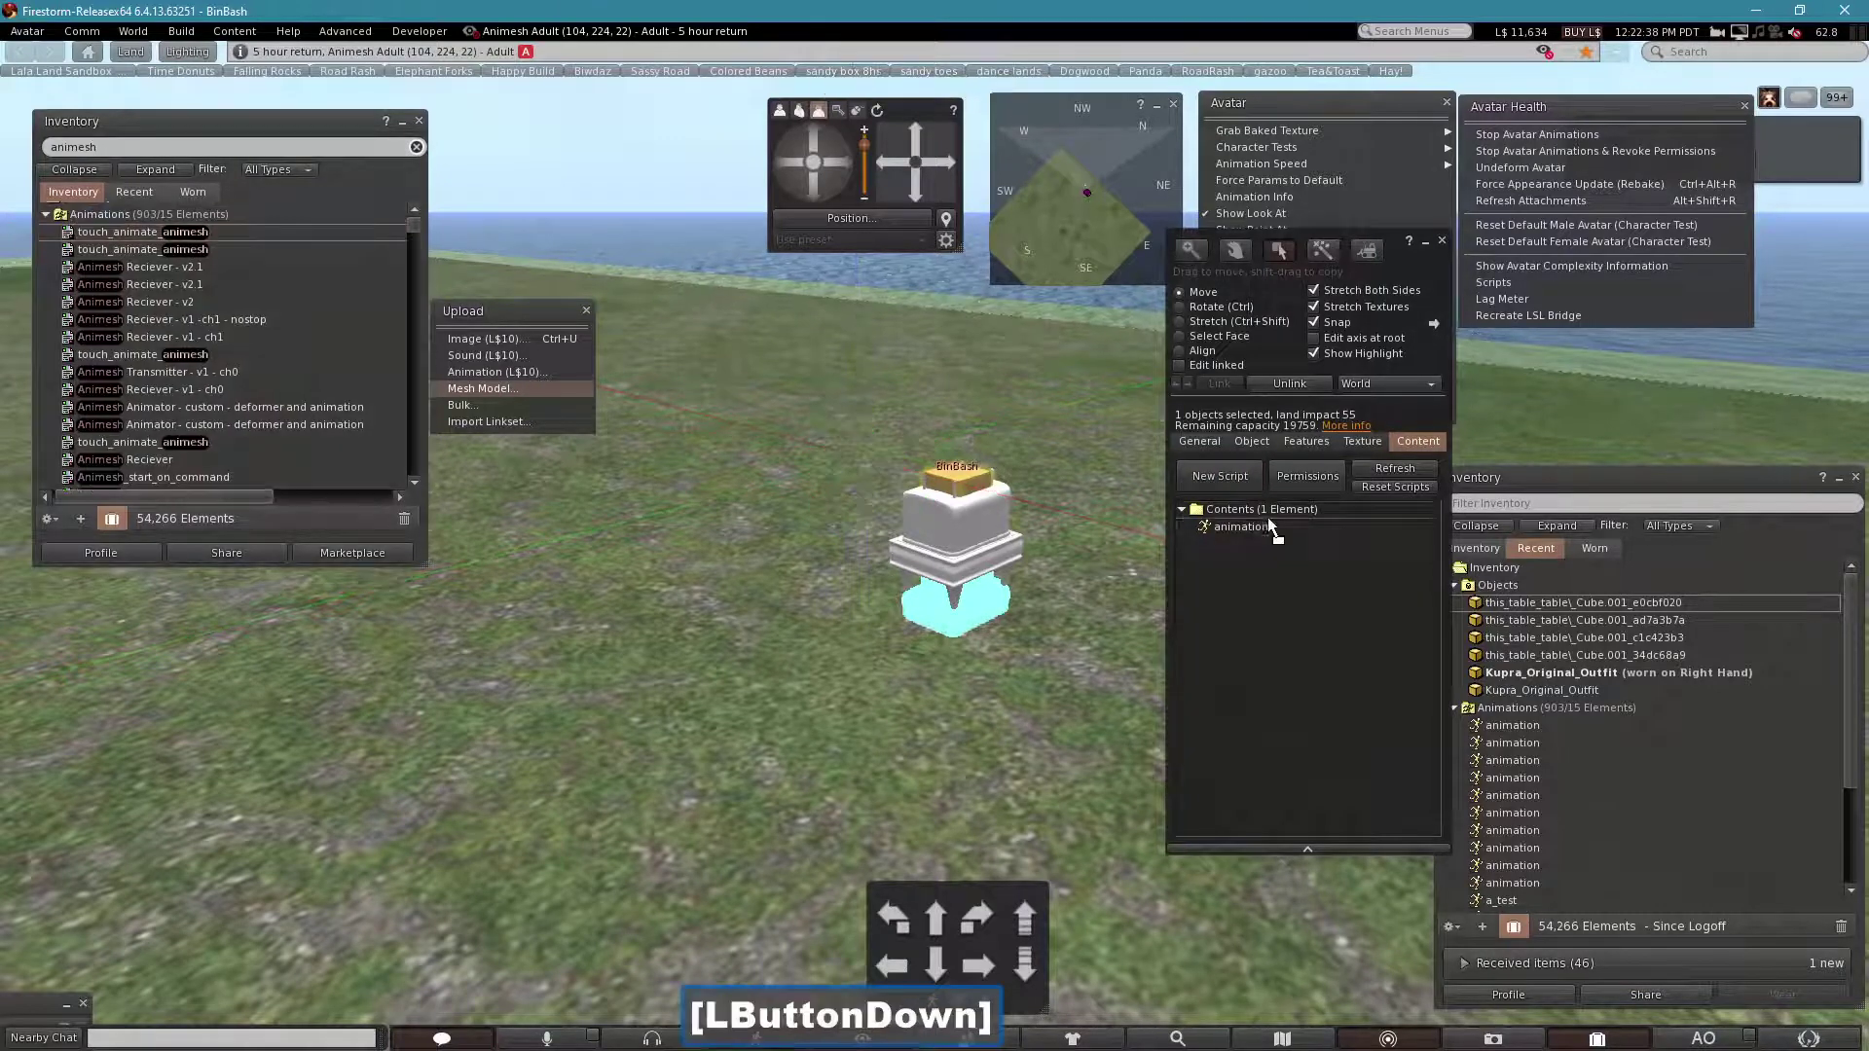